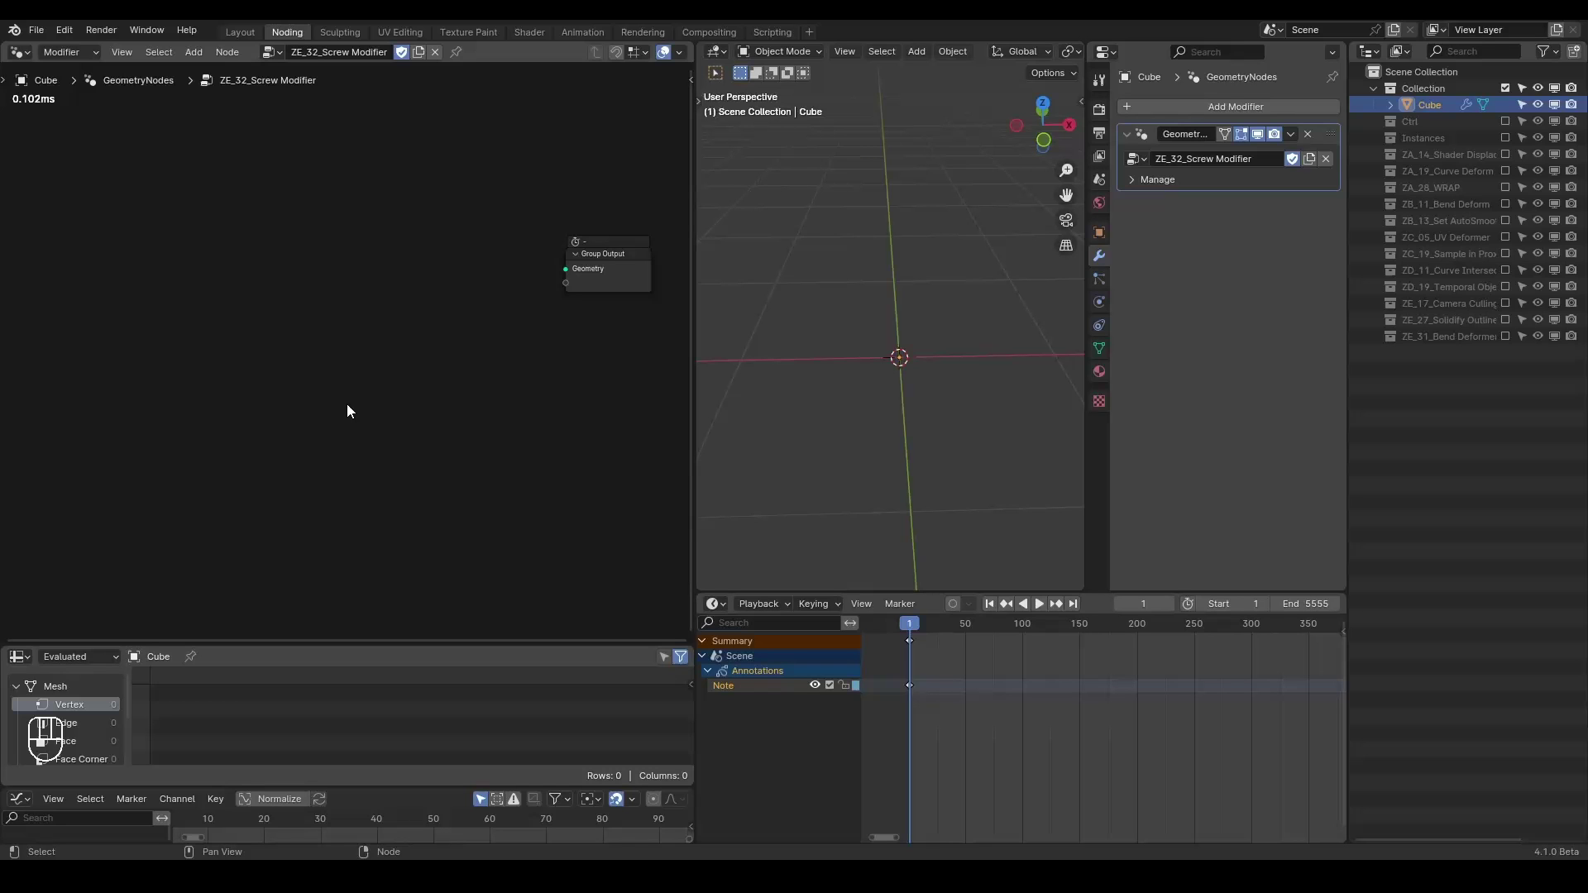
# - Add a new Plane mesh object and enter Edit Mode on it
pyautogui.press('ctrl+shift+alt+w')
pyautogui.press('ctrl+shift+alt+q')
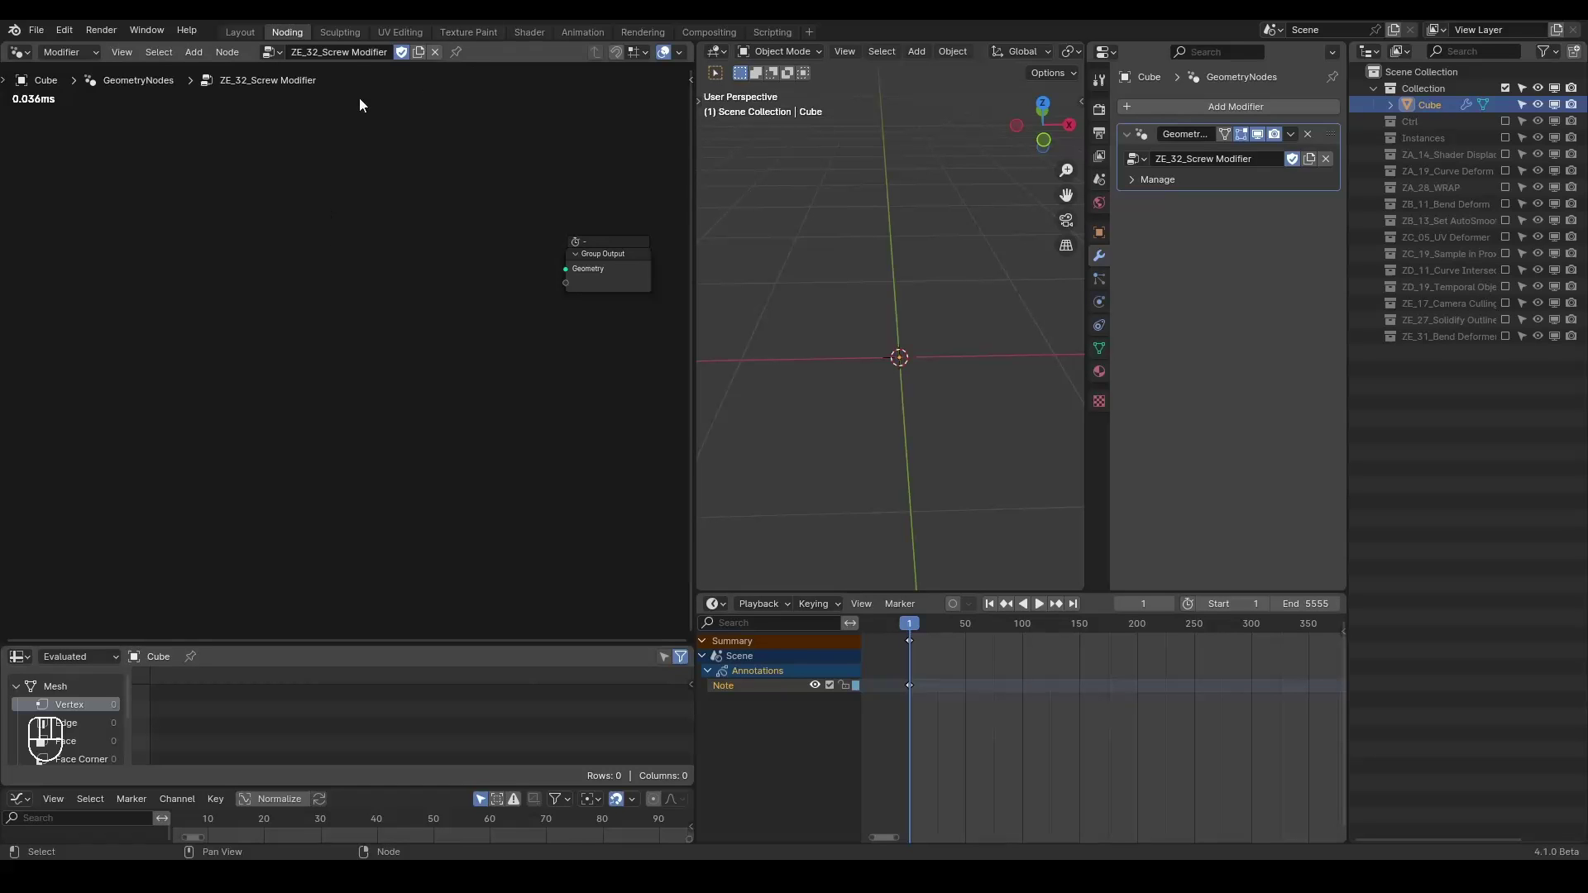
pyautogui.click(266, 59)
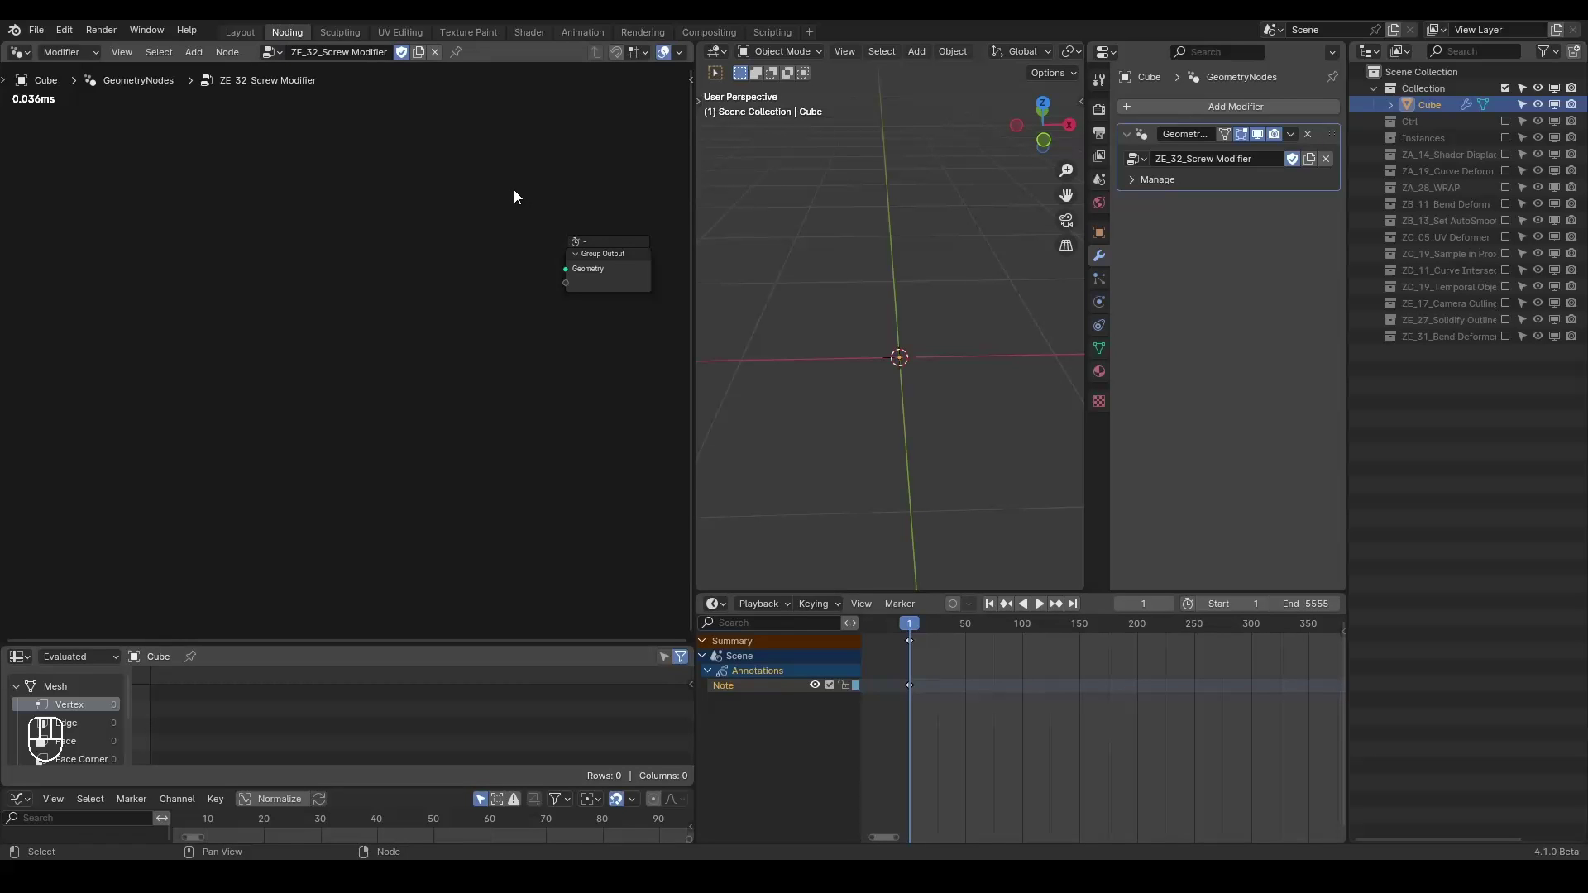
pyautogui.press('ctrl+shift+alt+w')
pyautogui.press('ctrl+shift+alt+q')
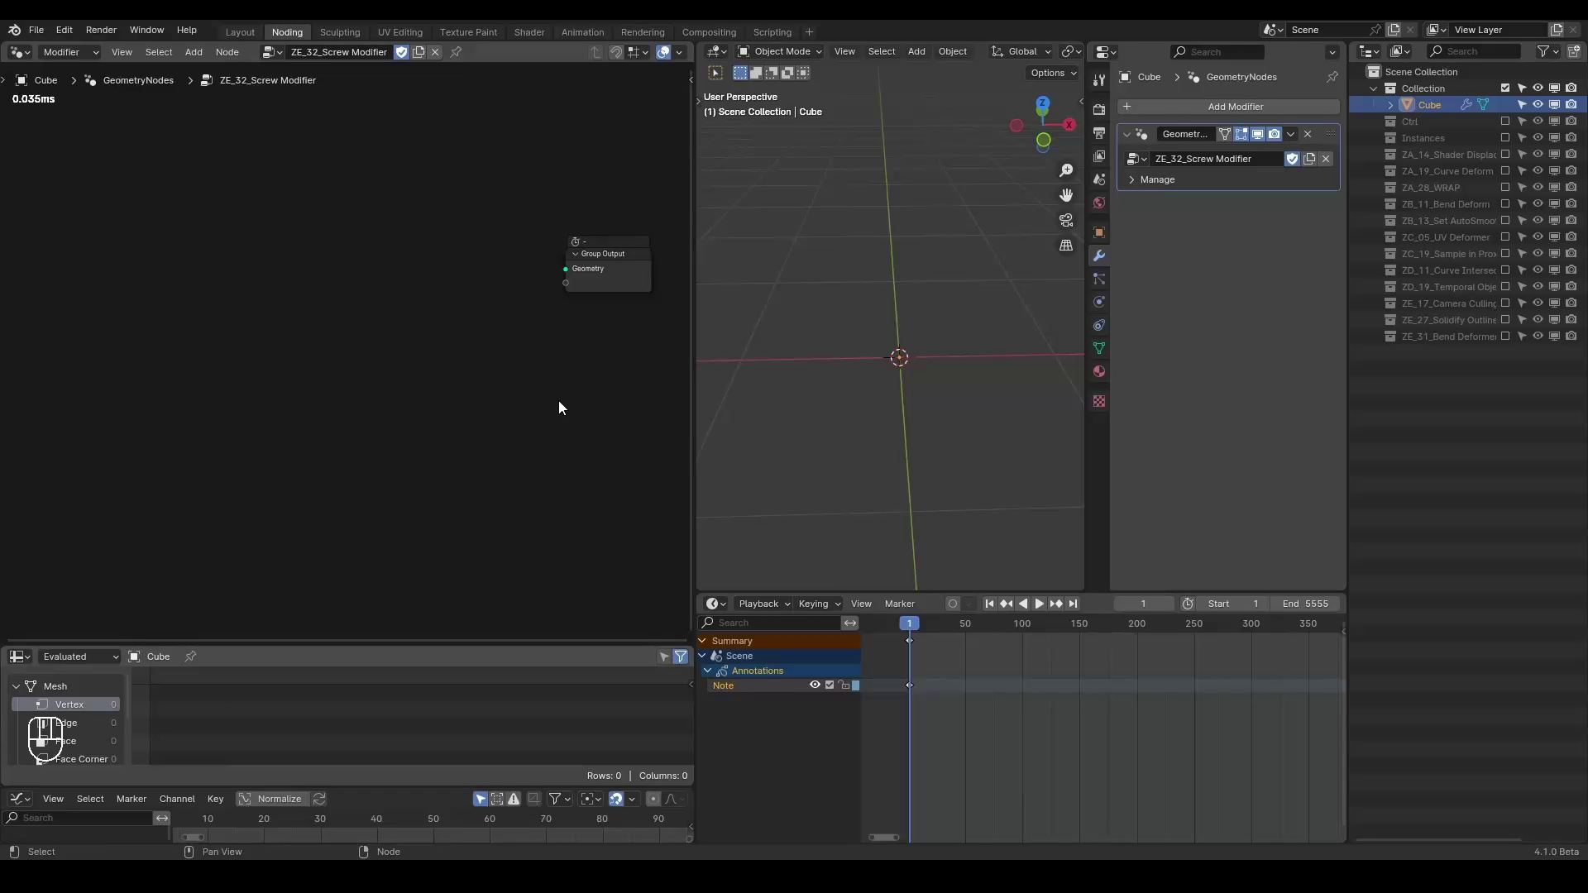
pyautogui.press('shift+a')
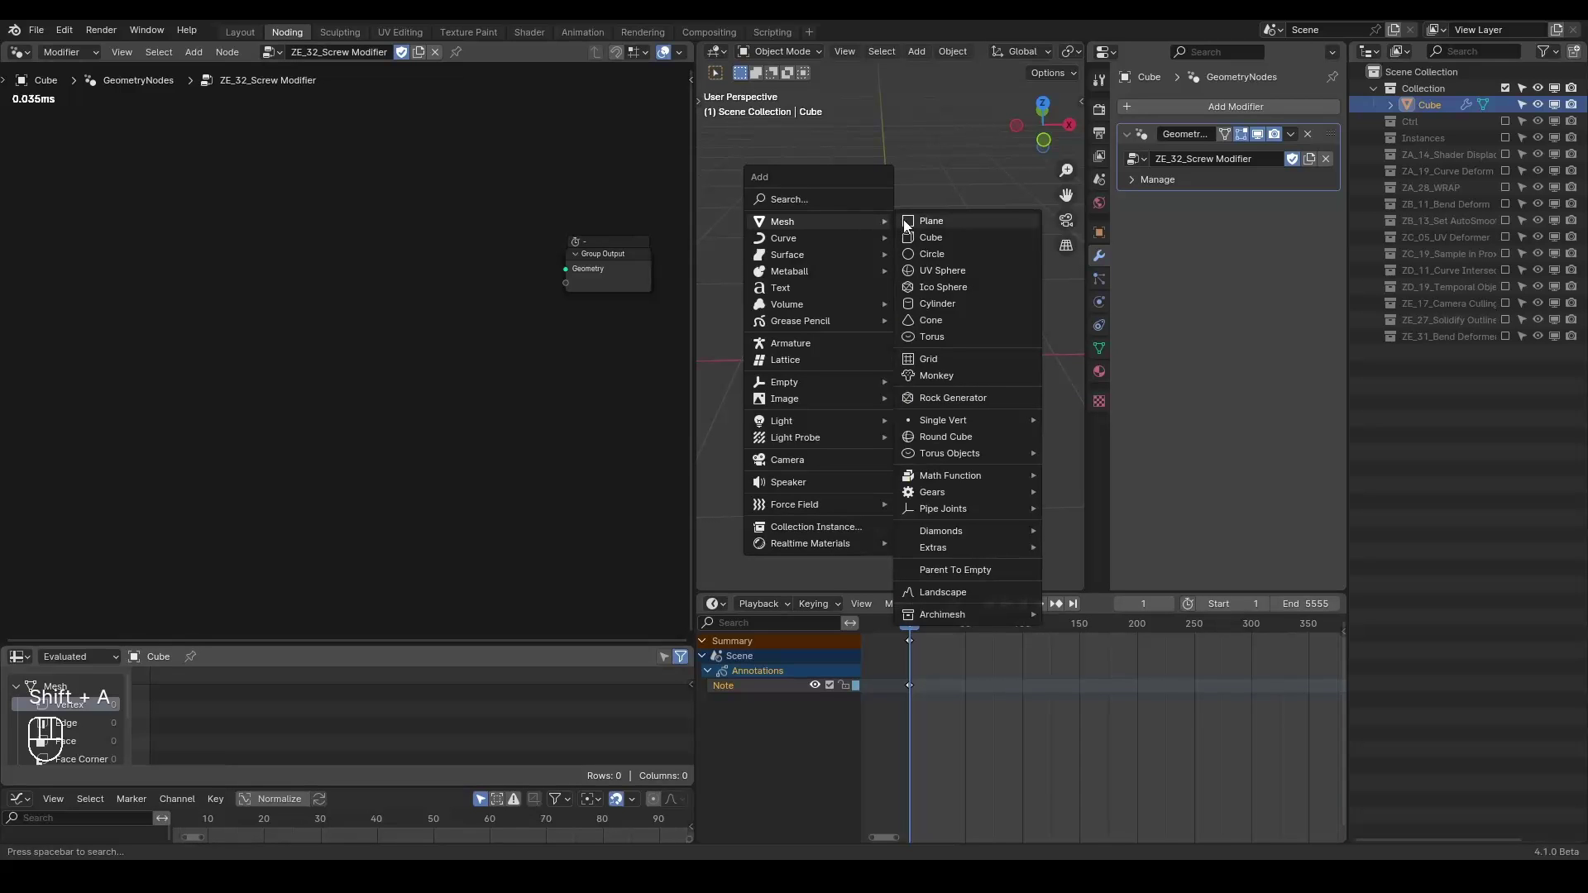
pyautogui.press('Tab')
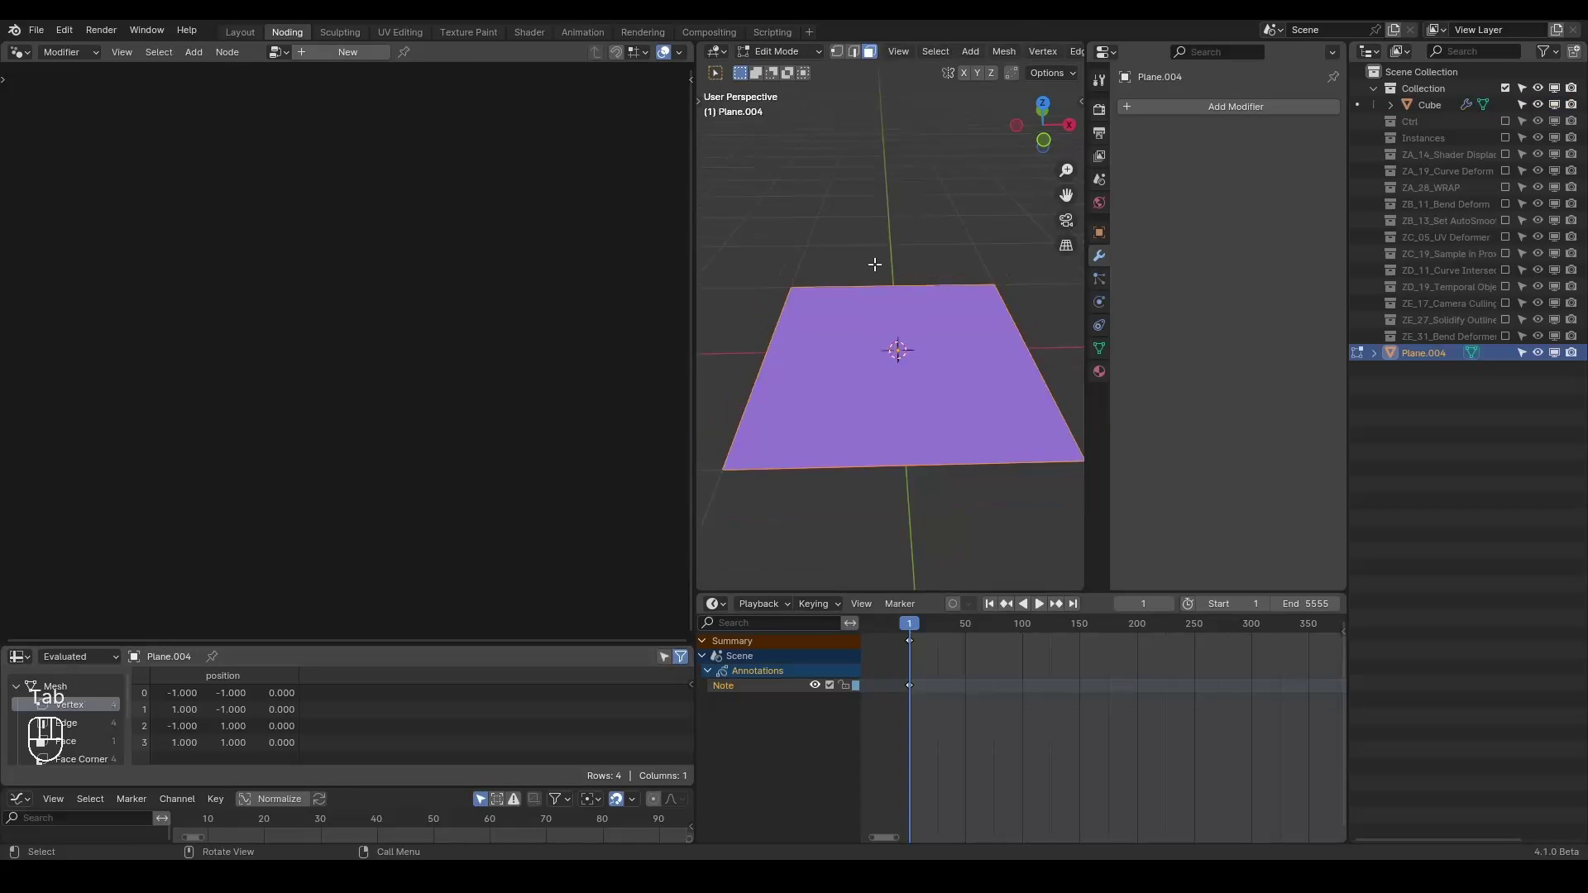
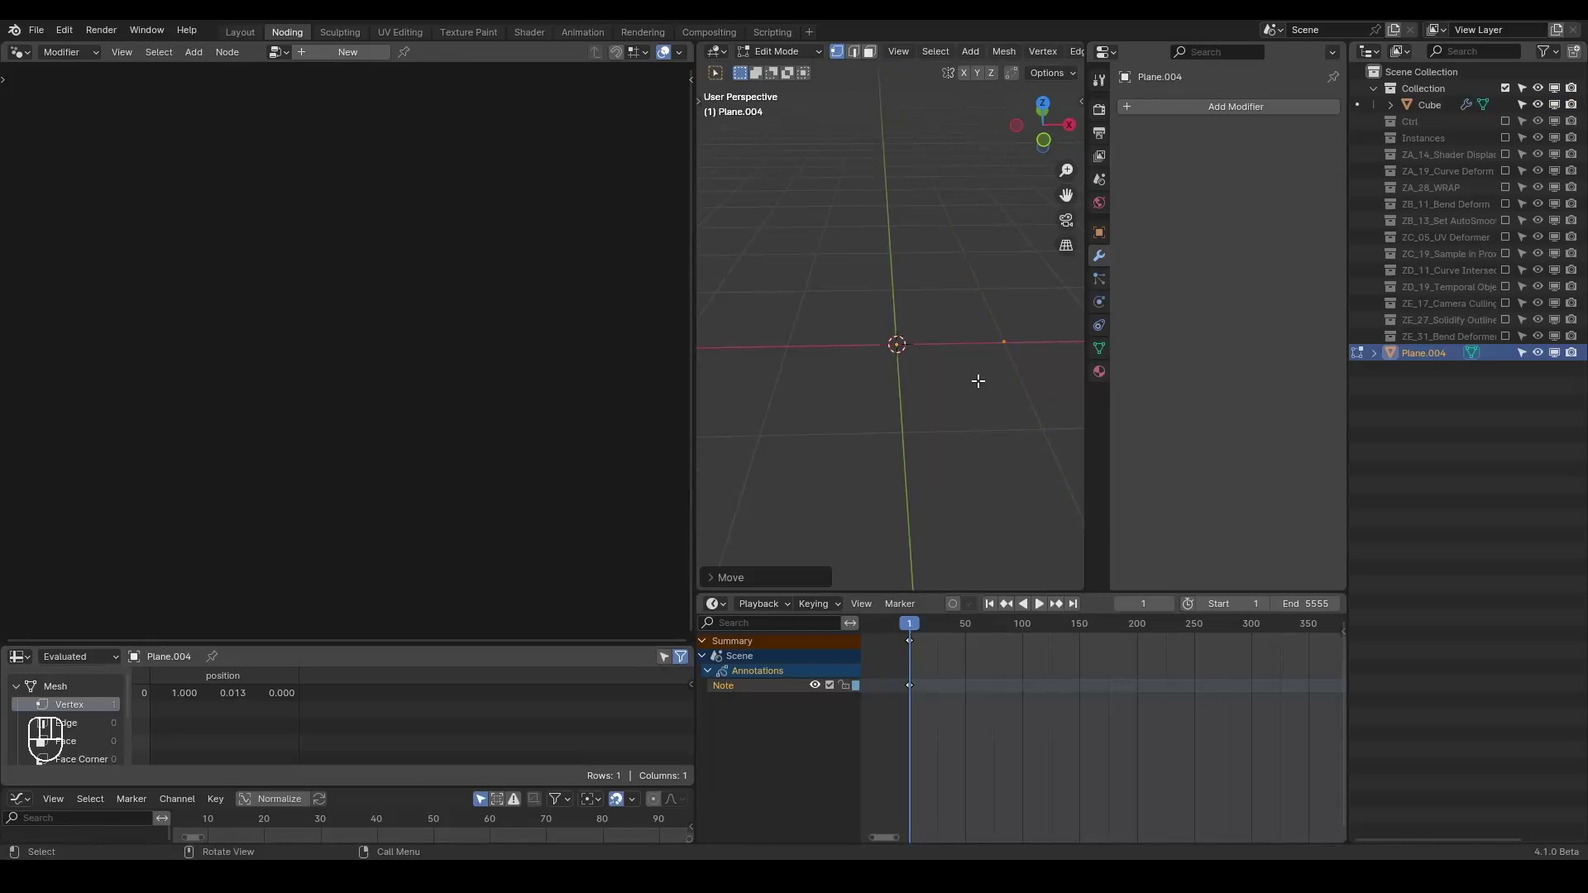
# - Extrude vertices into a zigzag edge profile beside the origin and return to Object Mode
pyautogui.press('e')
pyautogui.press('e')
pyautogui.press('Tab')
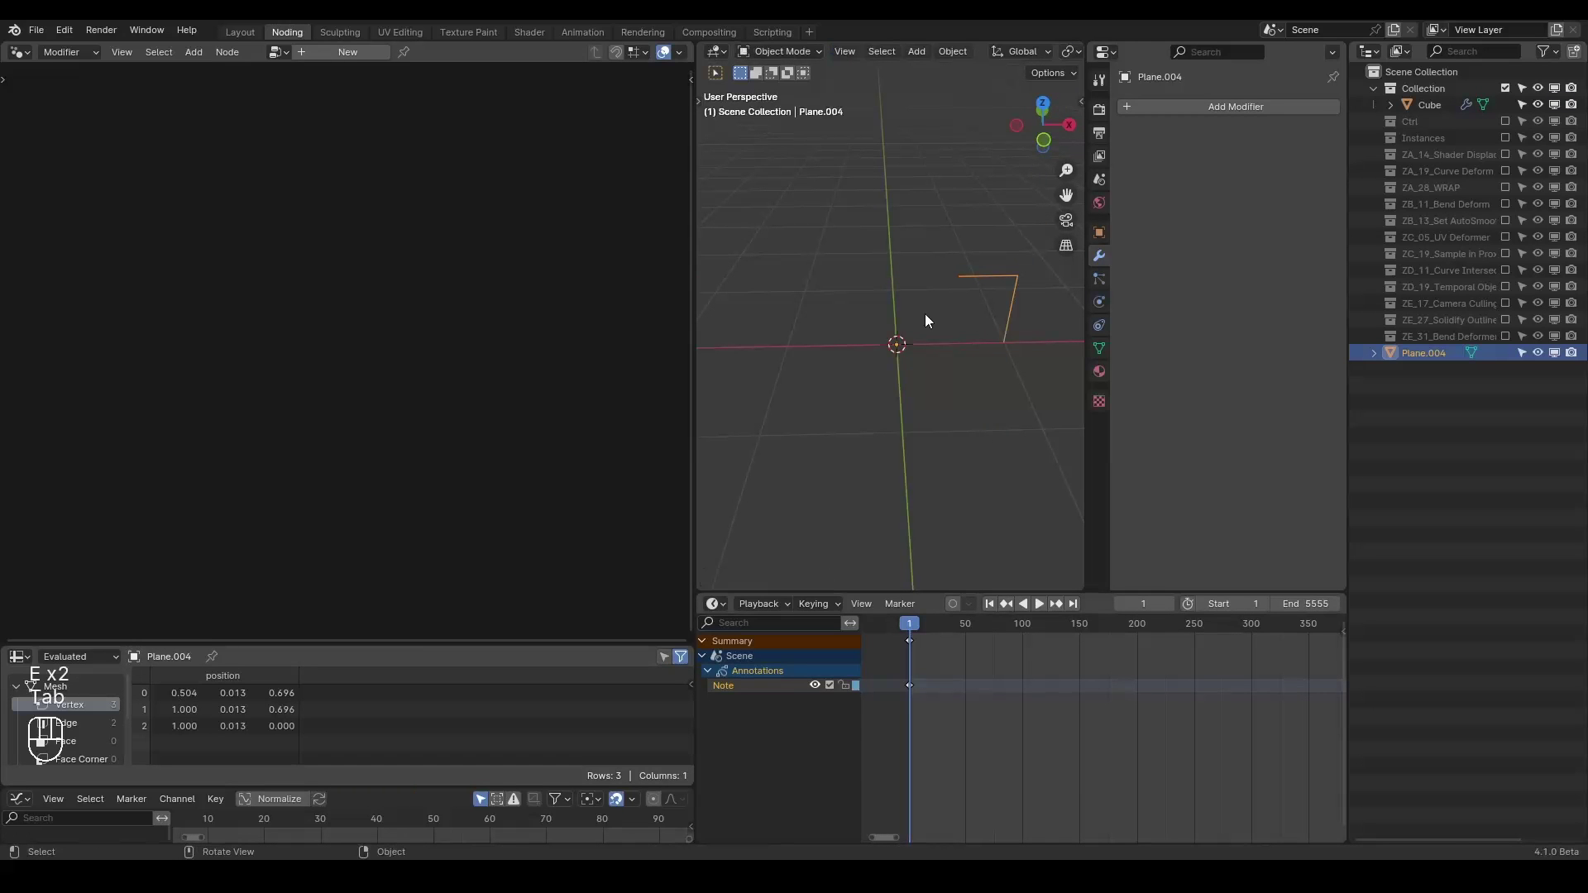
pyautogui.press('Tab')
pyautogui.press('e')
pyautogui.press('Tab')
pyautogui.click(900, 320)
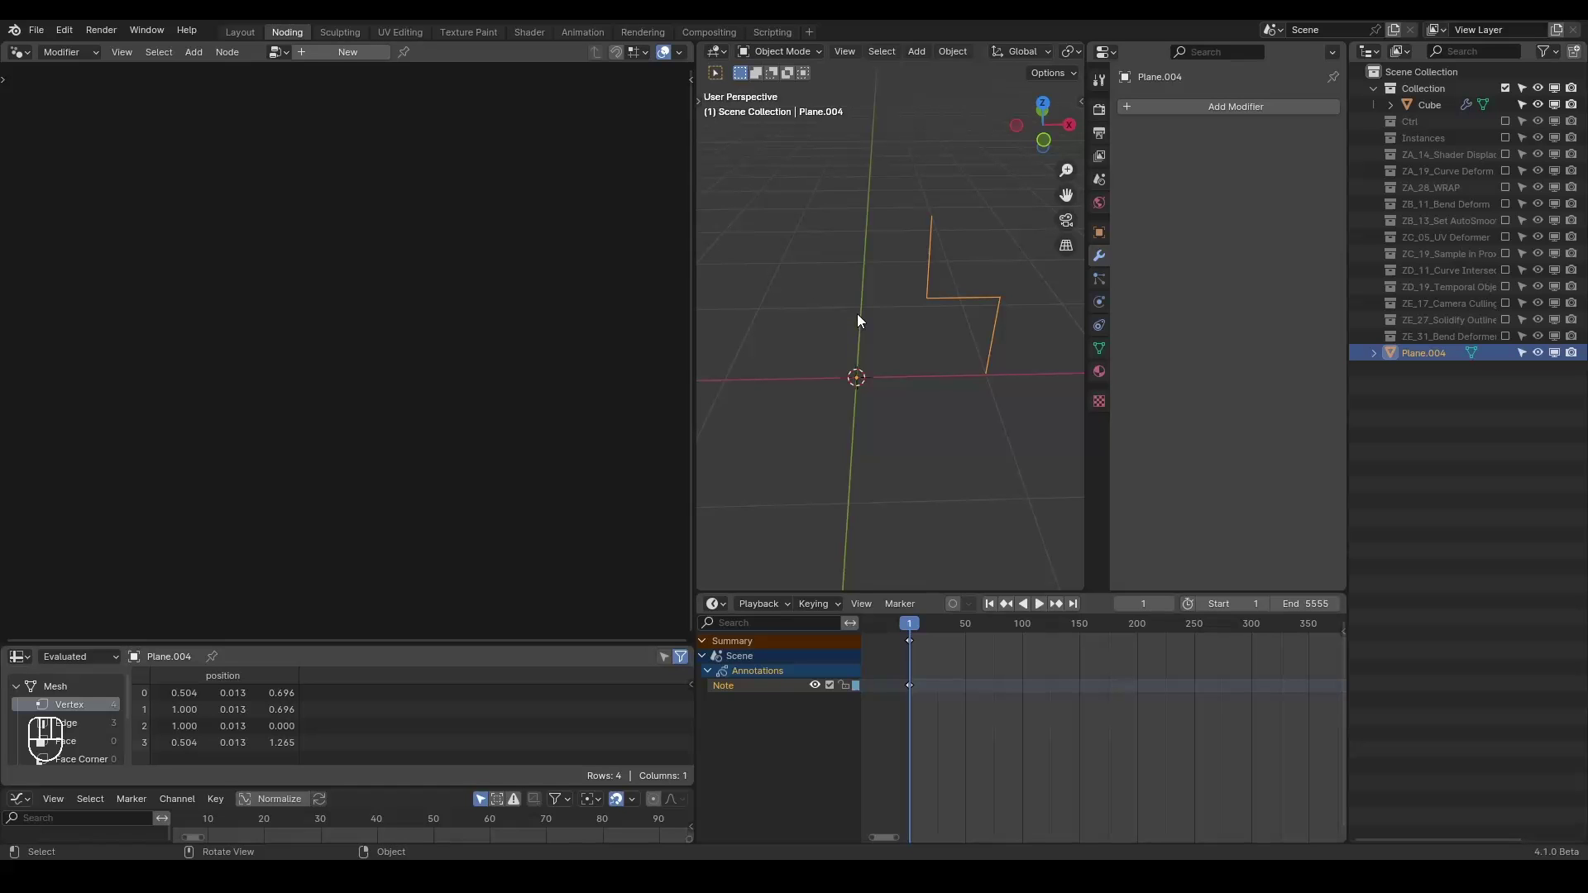
# - Add a Screw modifier (Angle 360°, Z axis) turning Plane.004 into a vase, and reselect Cube
pyautogui.click(1162, 114)
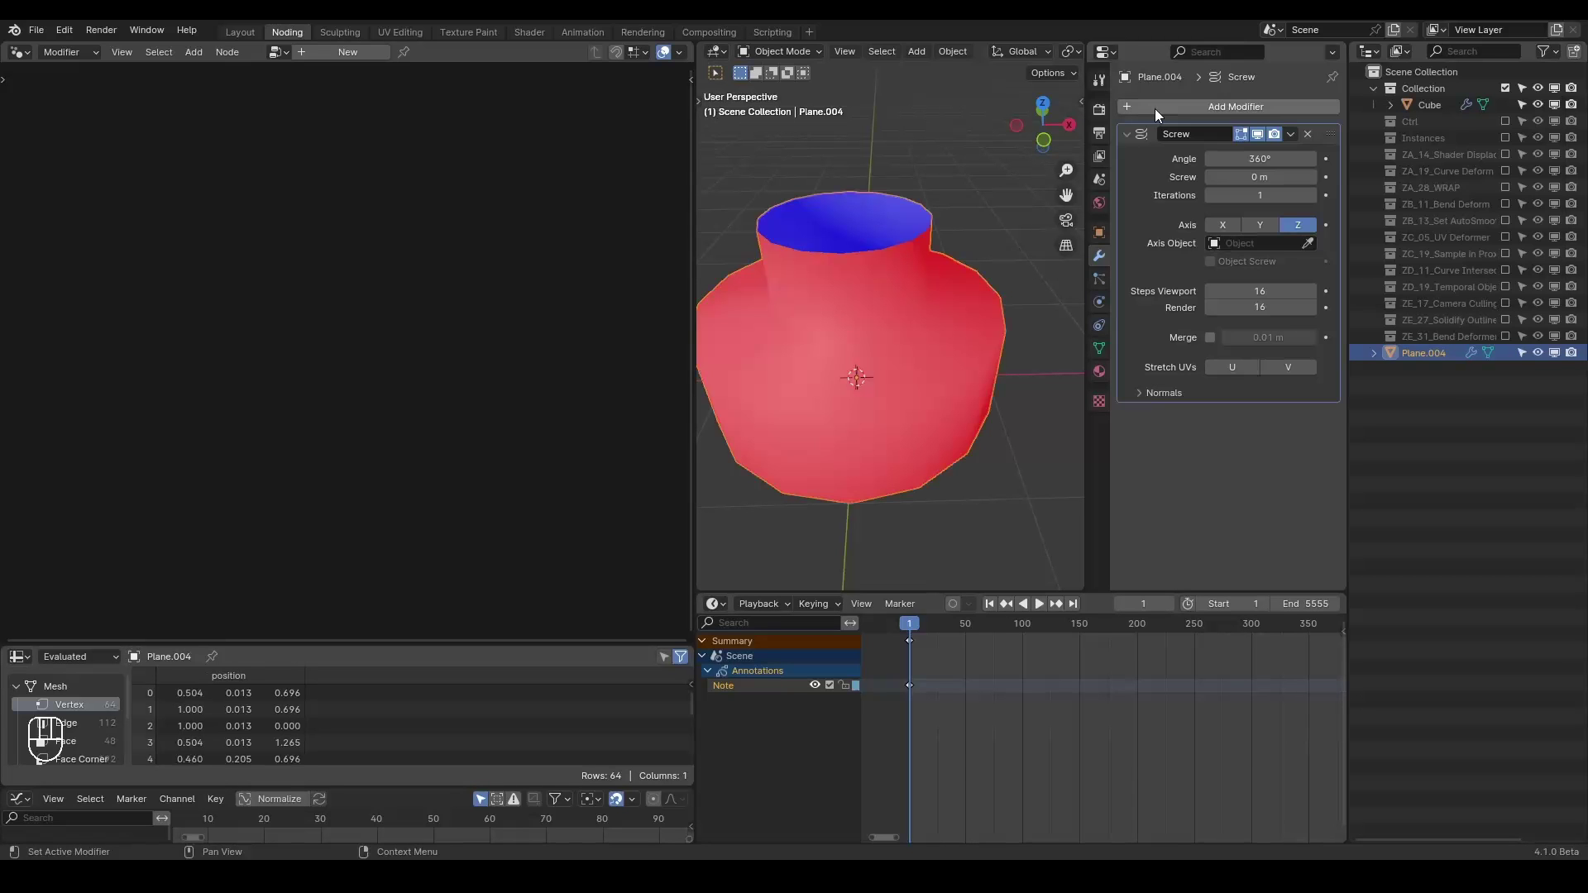
pyautogui.click(875, 332)
pyautogui.moveTo(880, 287); pyautogui.dragTo(876, 326)
pyautogui.moveTo(855, 359); pyautogui.dragTo(863, 319)
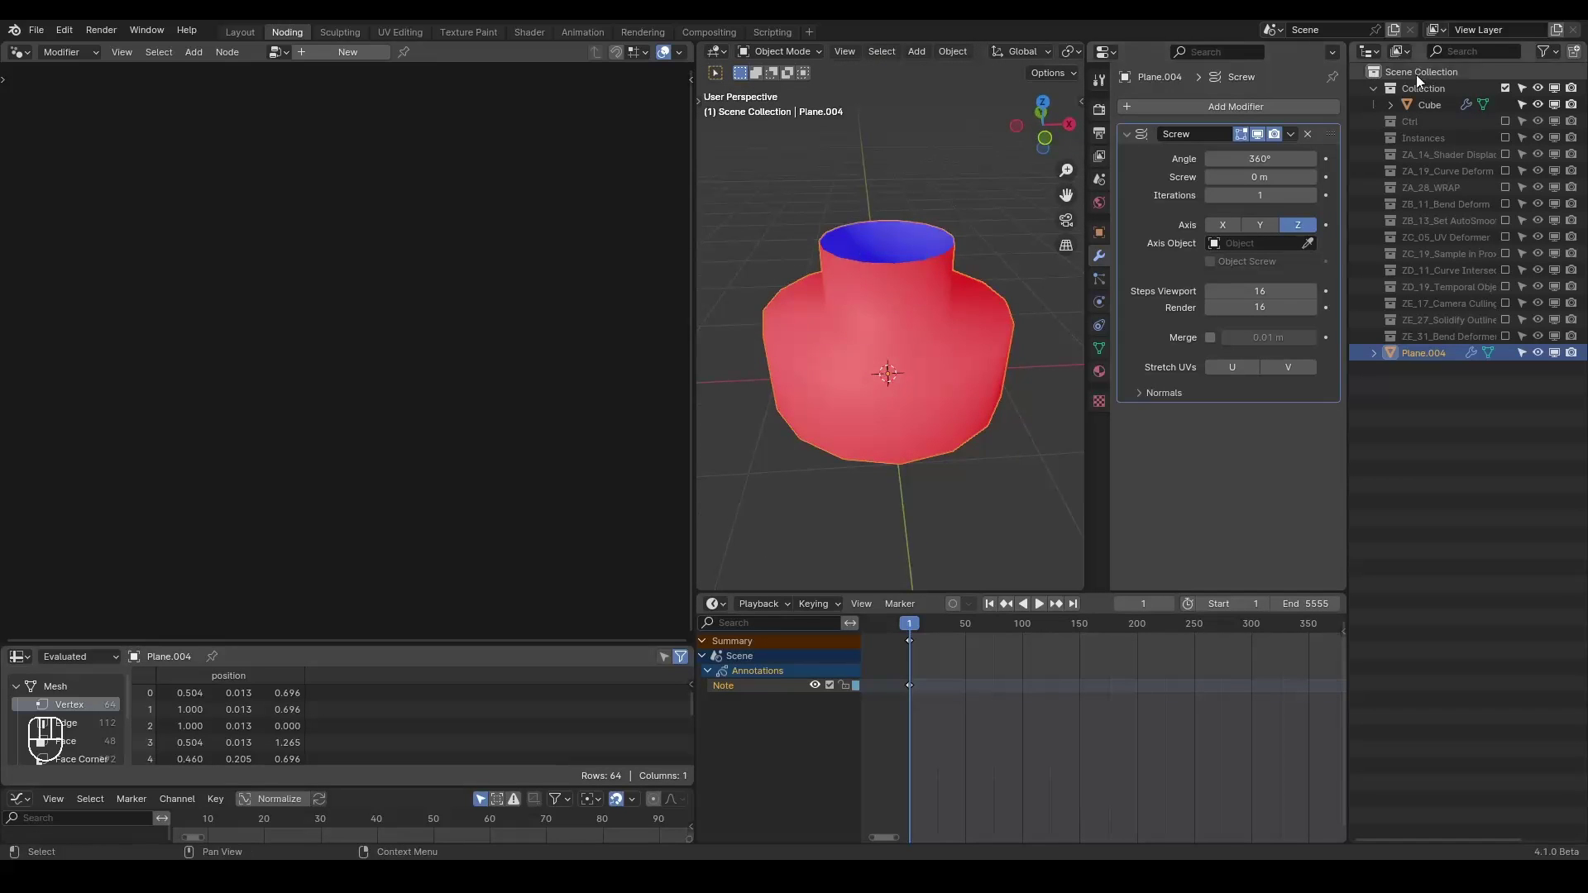
pyautogui.click(1441, 111)
# - Add Curve to Mesh feeding the group output, with G_Curve Linear as its Curve input
pyautogui.press('ctrl+a')
pyautogui.press('space')
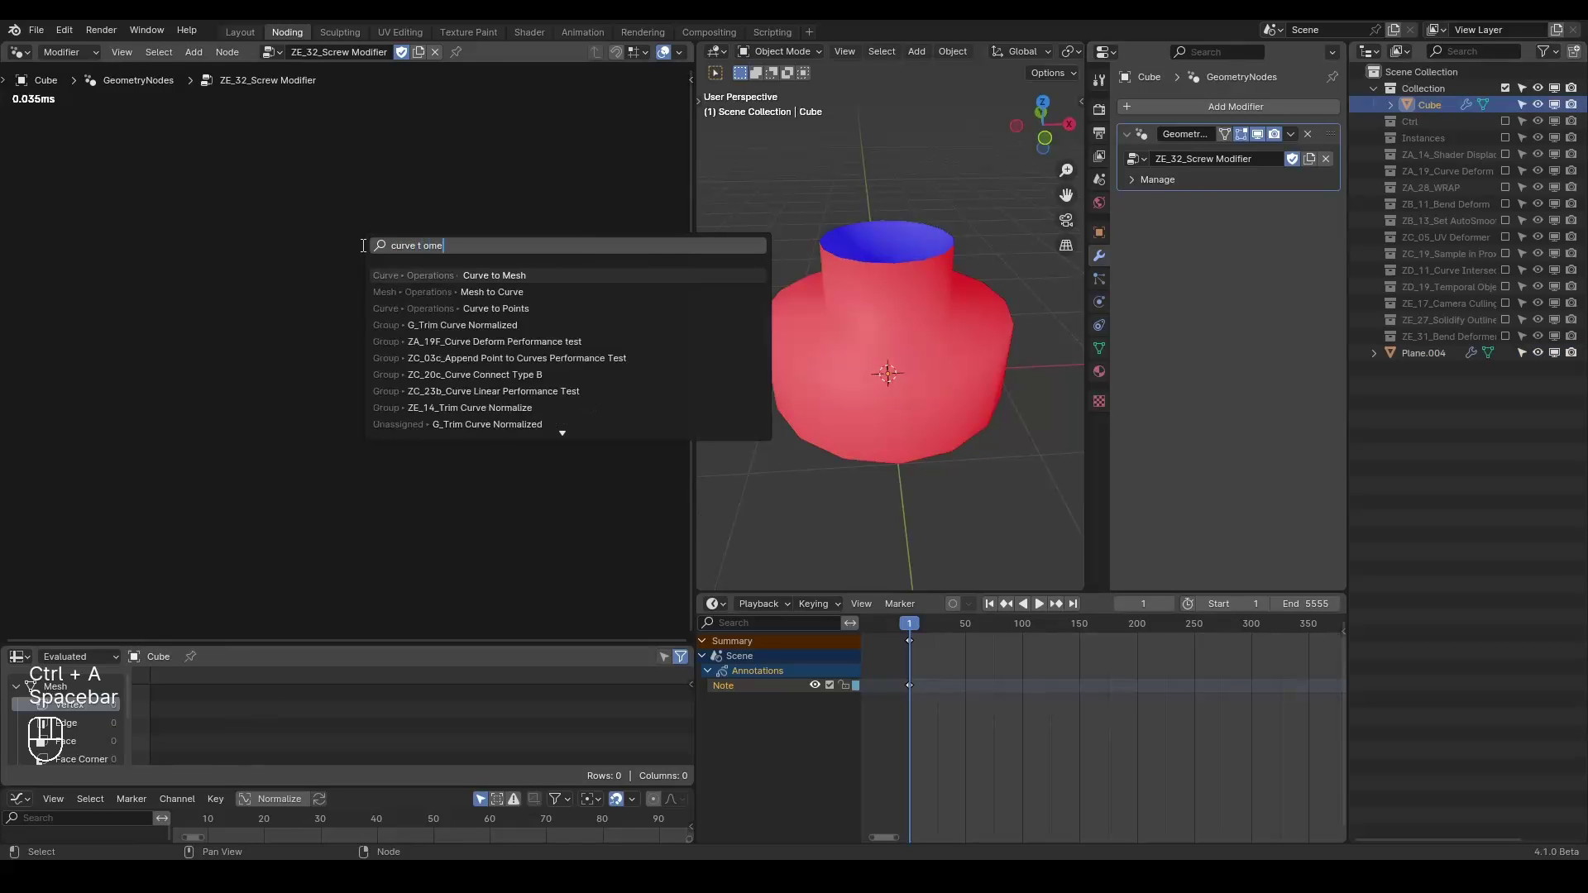
pyautogui.click(405, 258)
pyautogui.click(272, 308)
pyautogui.press('ctrl+a')
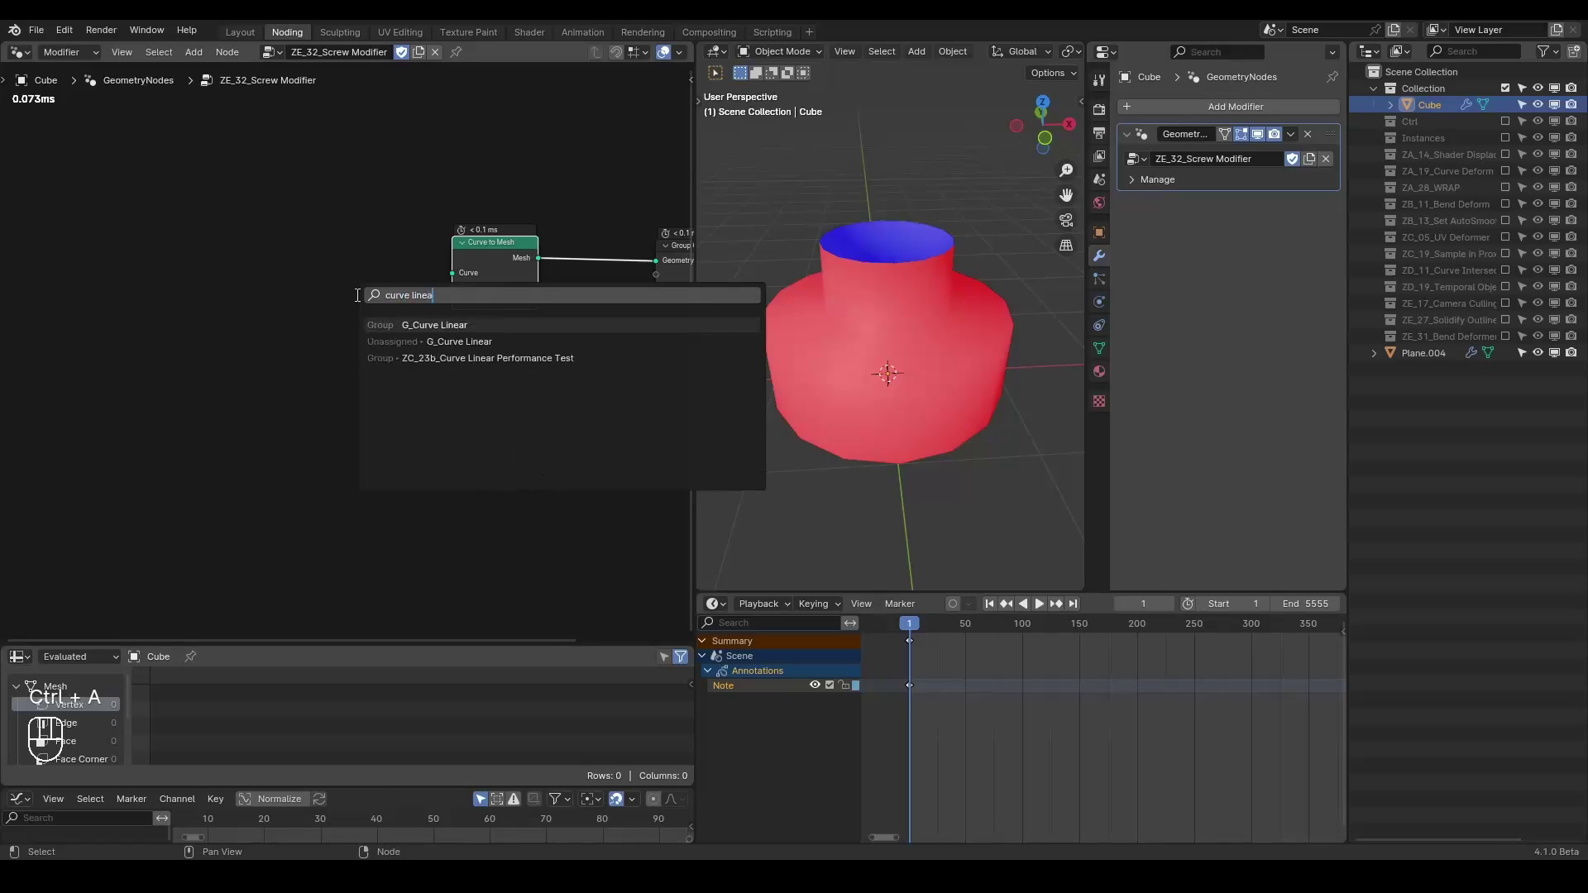
pyautogui.click(309, 340)
pyautogui.click(417, 278)
# - Add a Curve Circle and wire it into Curve to Mesh's Profile Curve to form an open tube
pyautogui.press('ctrl+a')
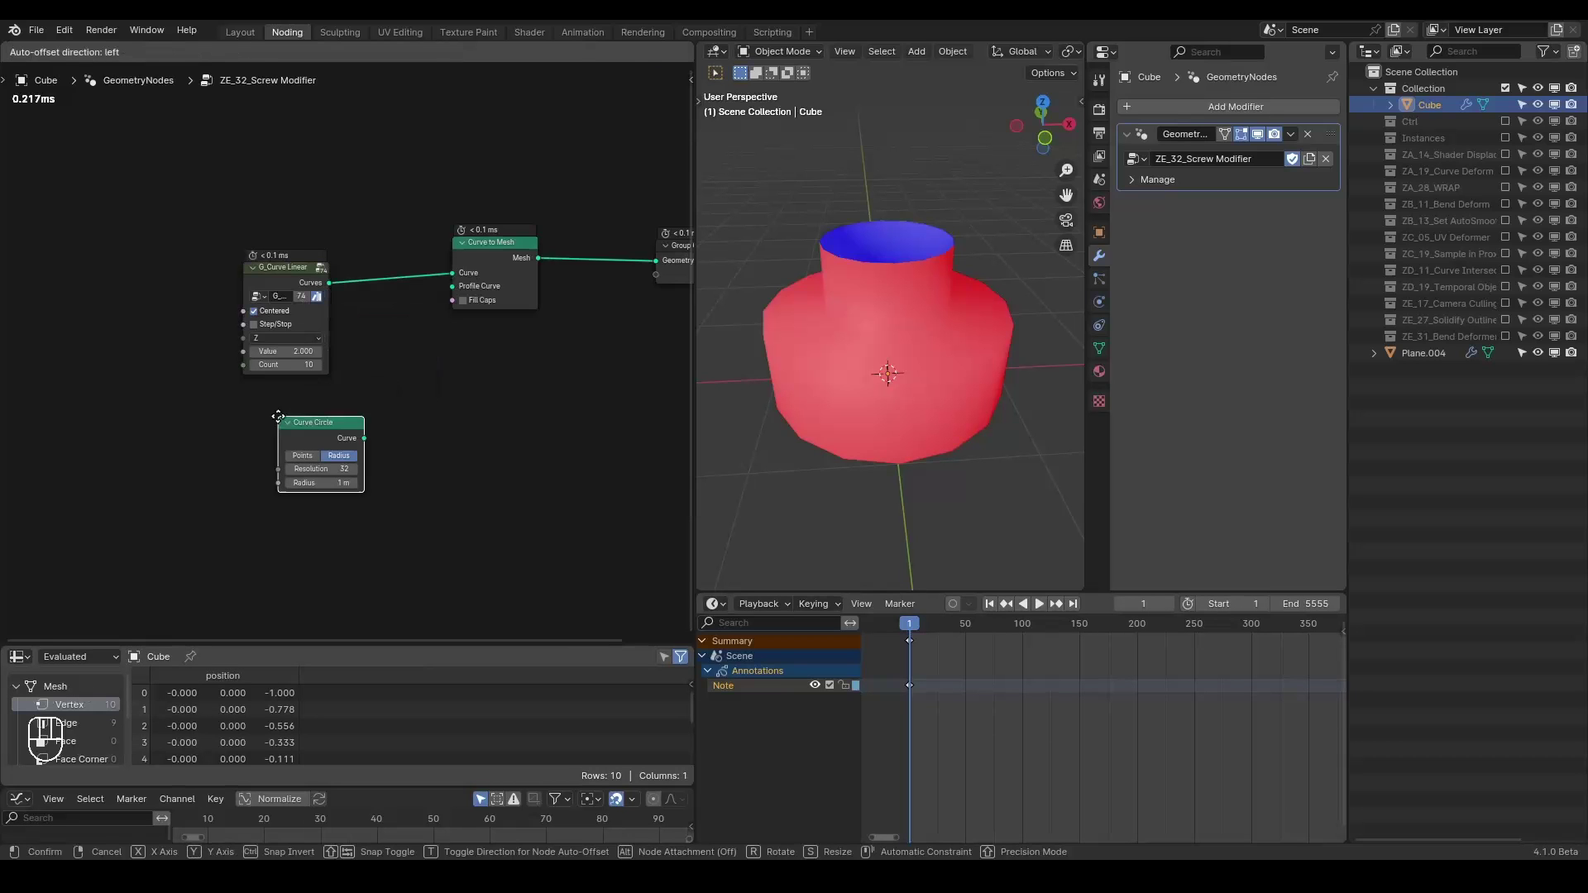
pyautogui.moveTo(433, 329); pyautogui.dragTo(452, 292)
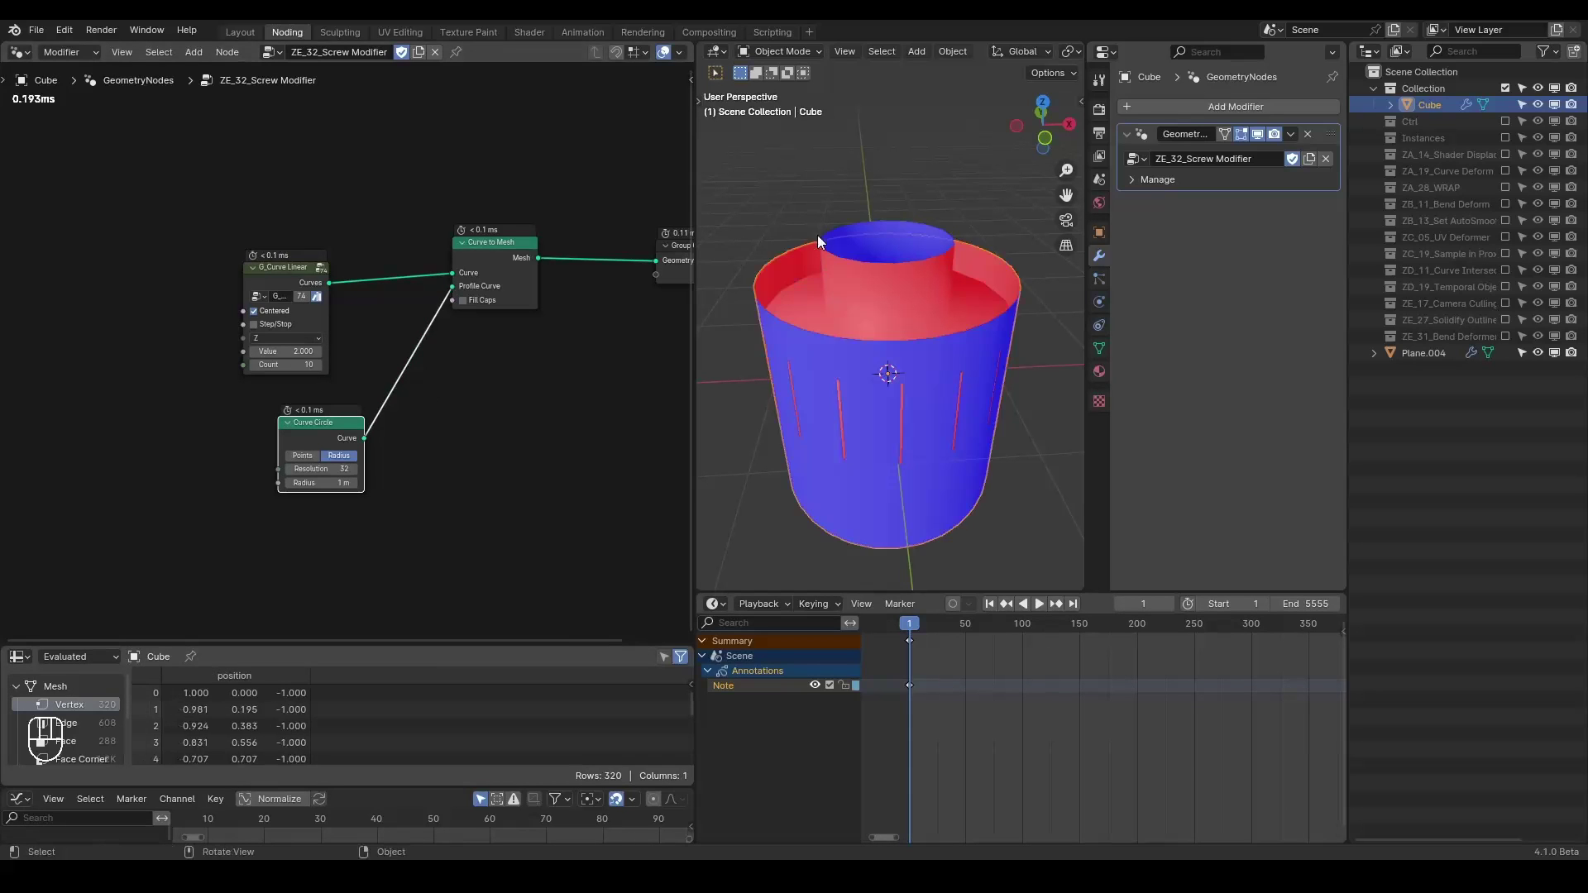
pyautogui.moveTo(839, 328); pyautogui.dragTo(960, 317)
pyautogui.click(1548, 358)
pyautogui.moveTo(866, 334); pyautogui.dragTo(789, 306)
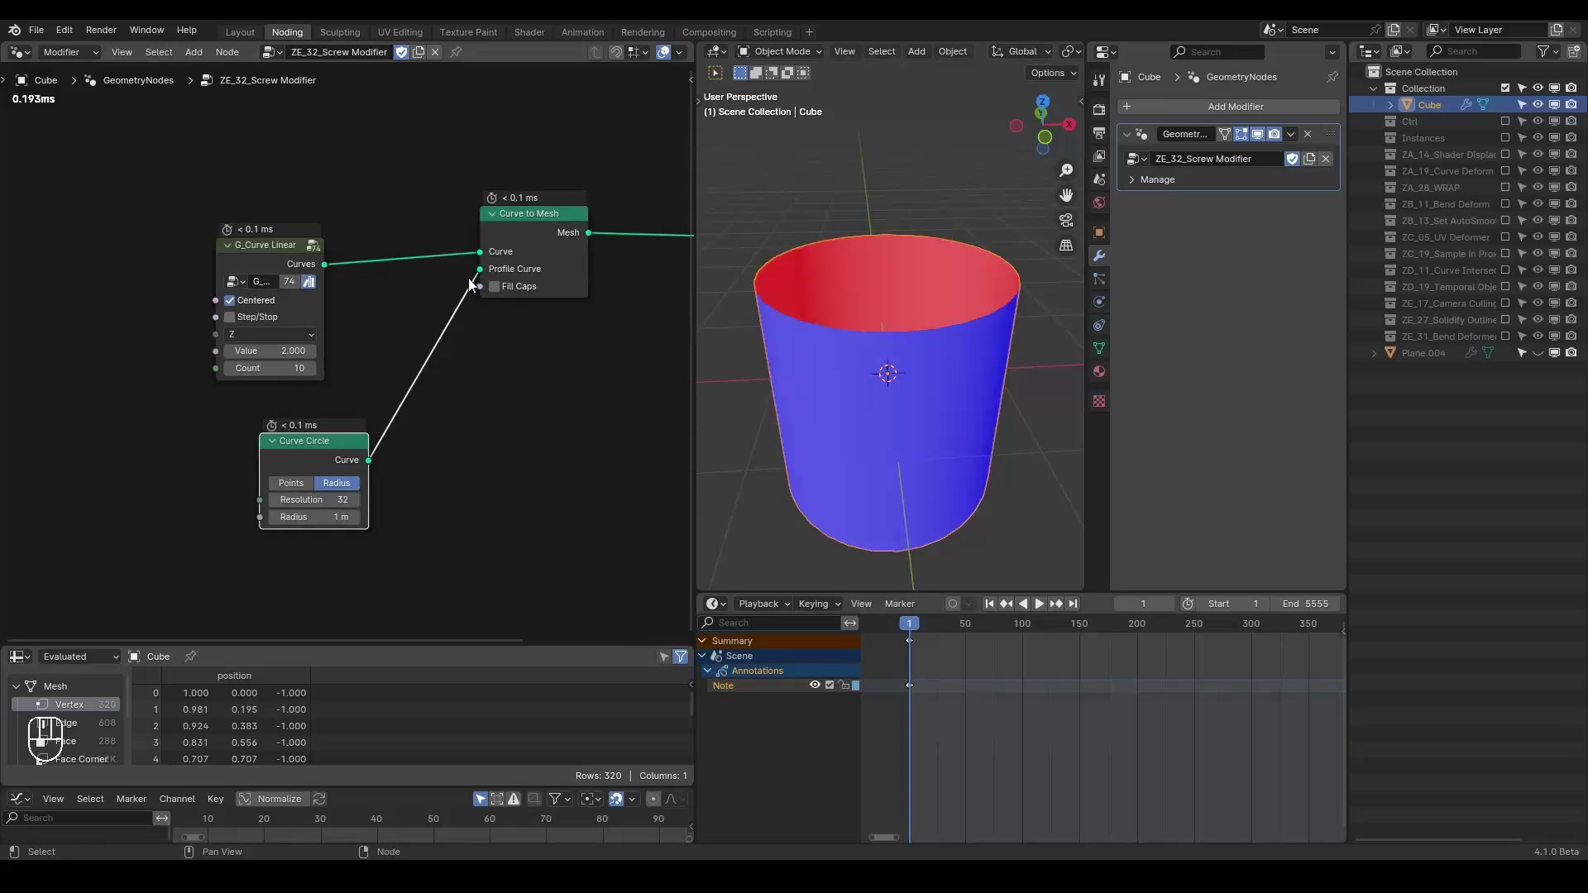
pyautogui.press('d')
pyautogui.click(446, 285)
pyautogui.press('d')
pyautogui.press('d')
pyautogui.moveTo(898, 378); pyautogui.dragTo(894, 406)
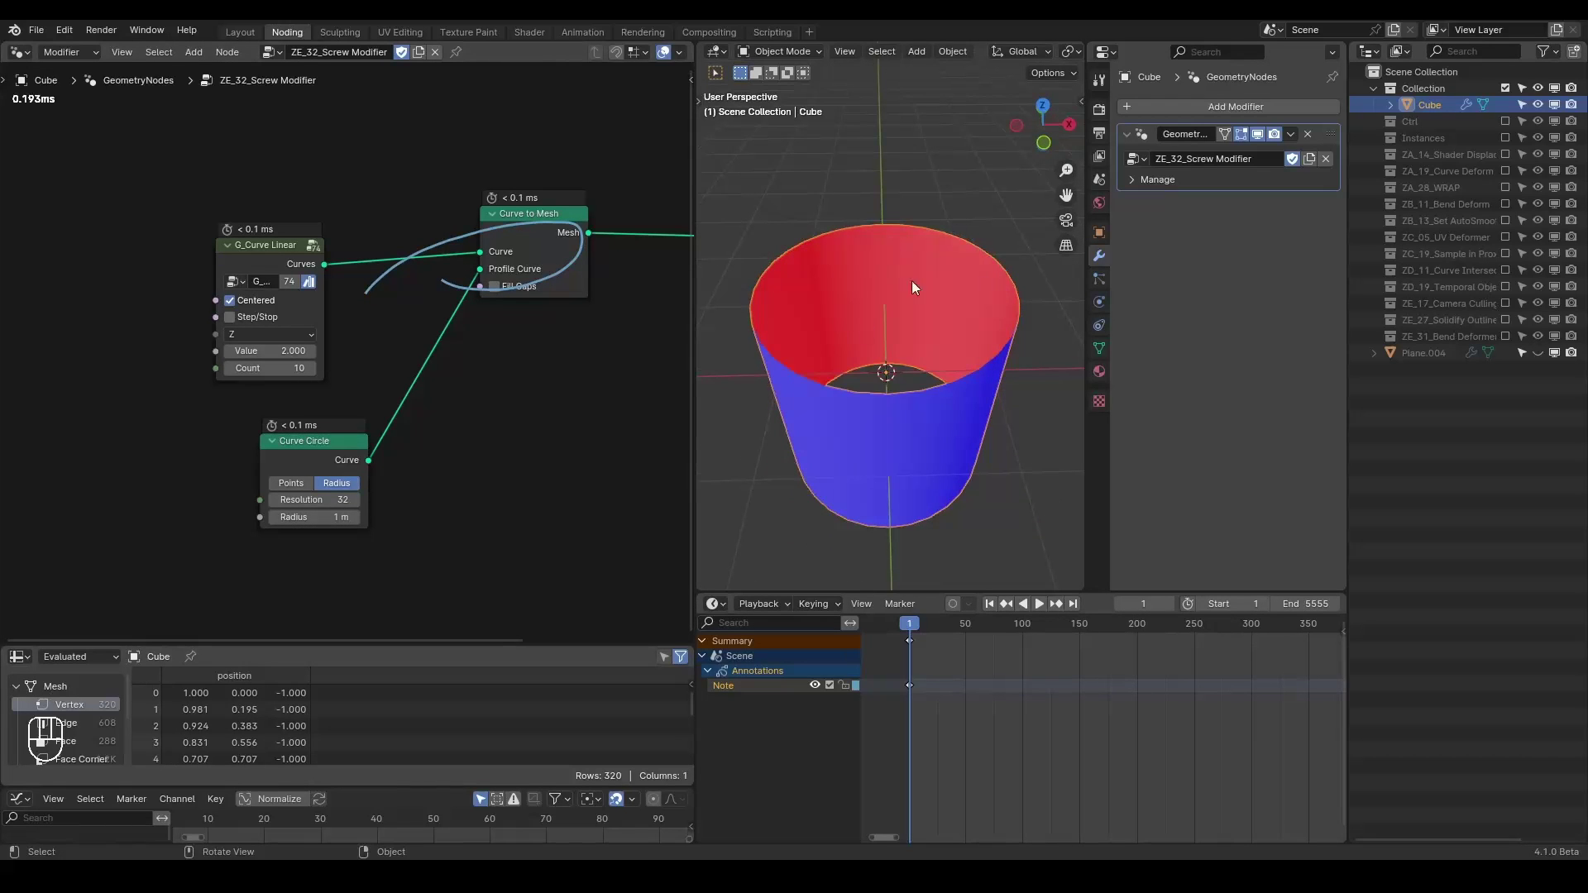
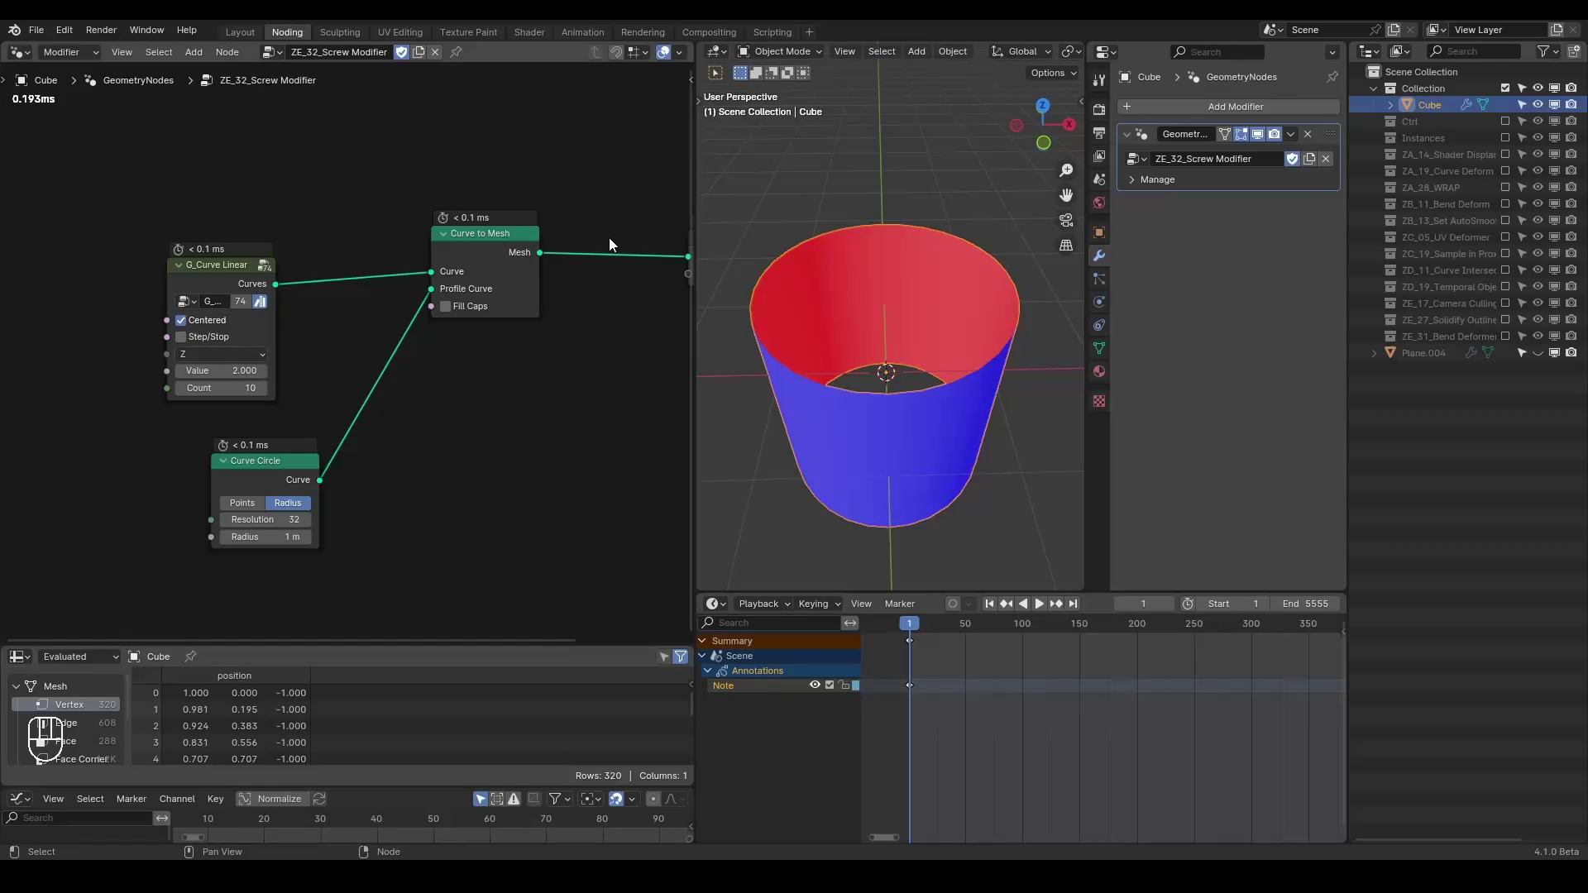
# - Hide Plane.004 in the outliner, select Cube, and set Curve Circle Resolution to 6
pyautogui.press('ctrl+shift+alt+q')
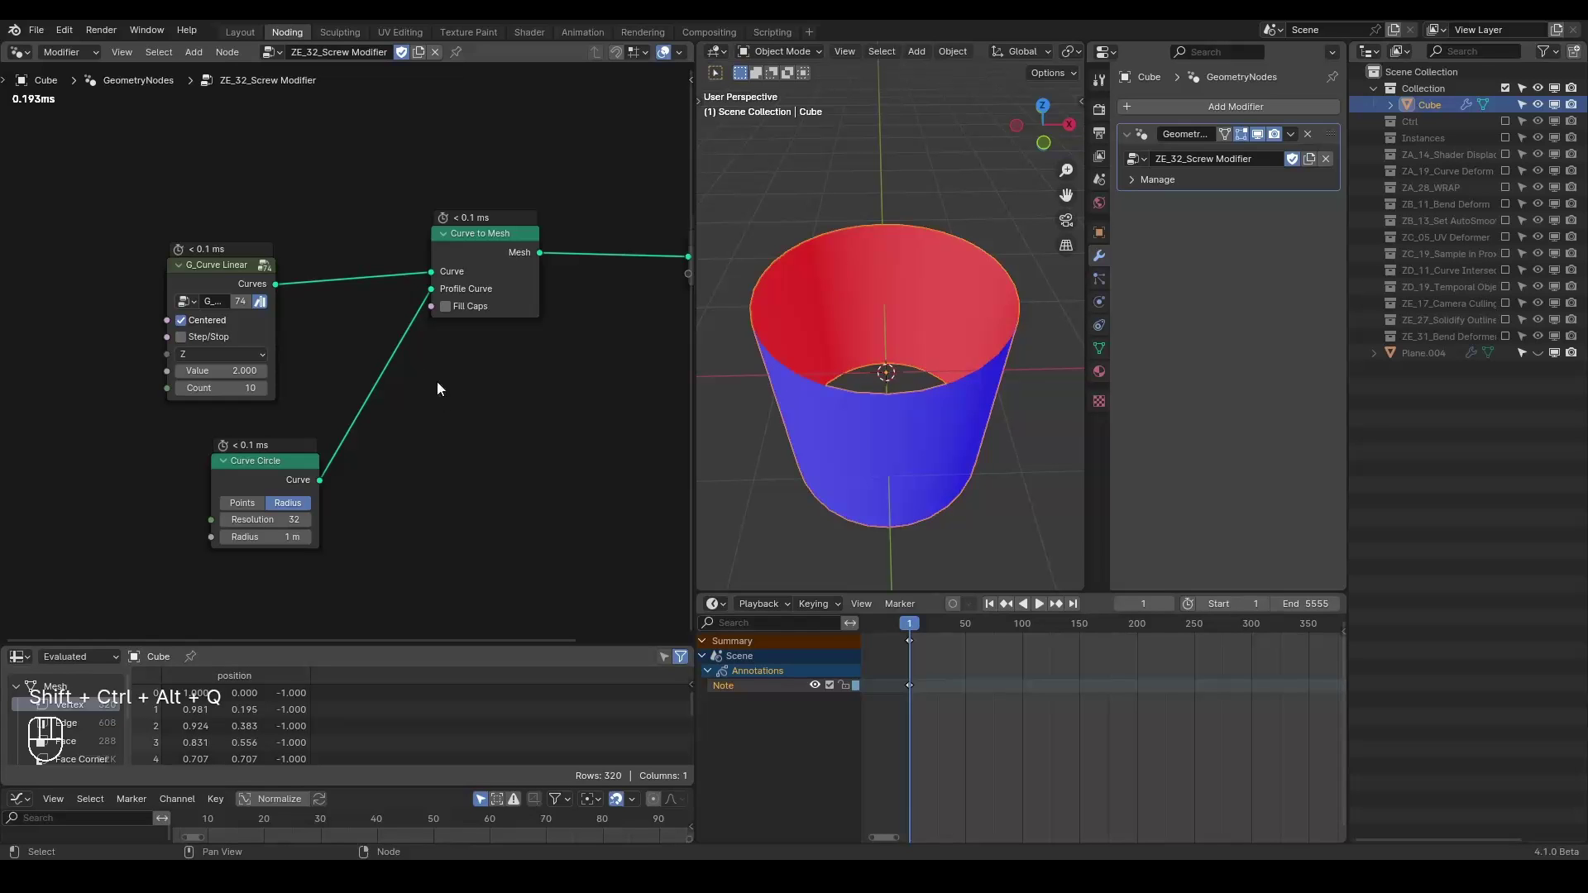
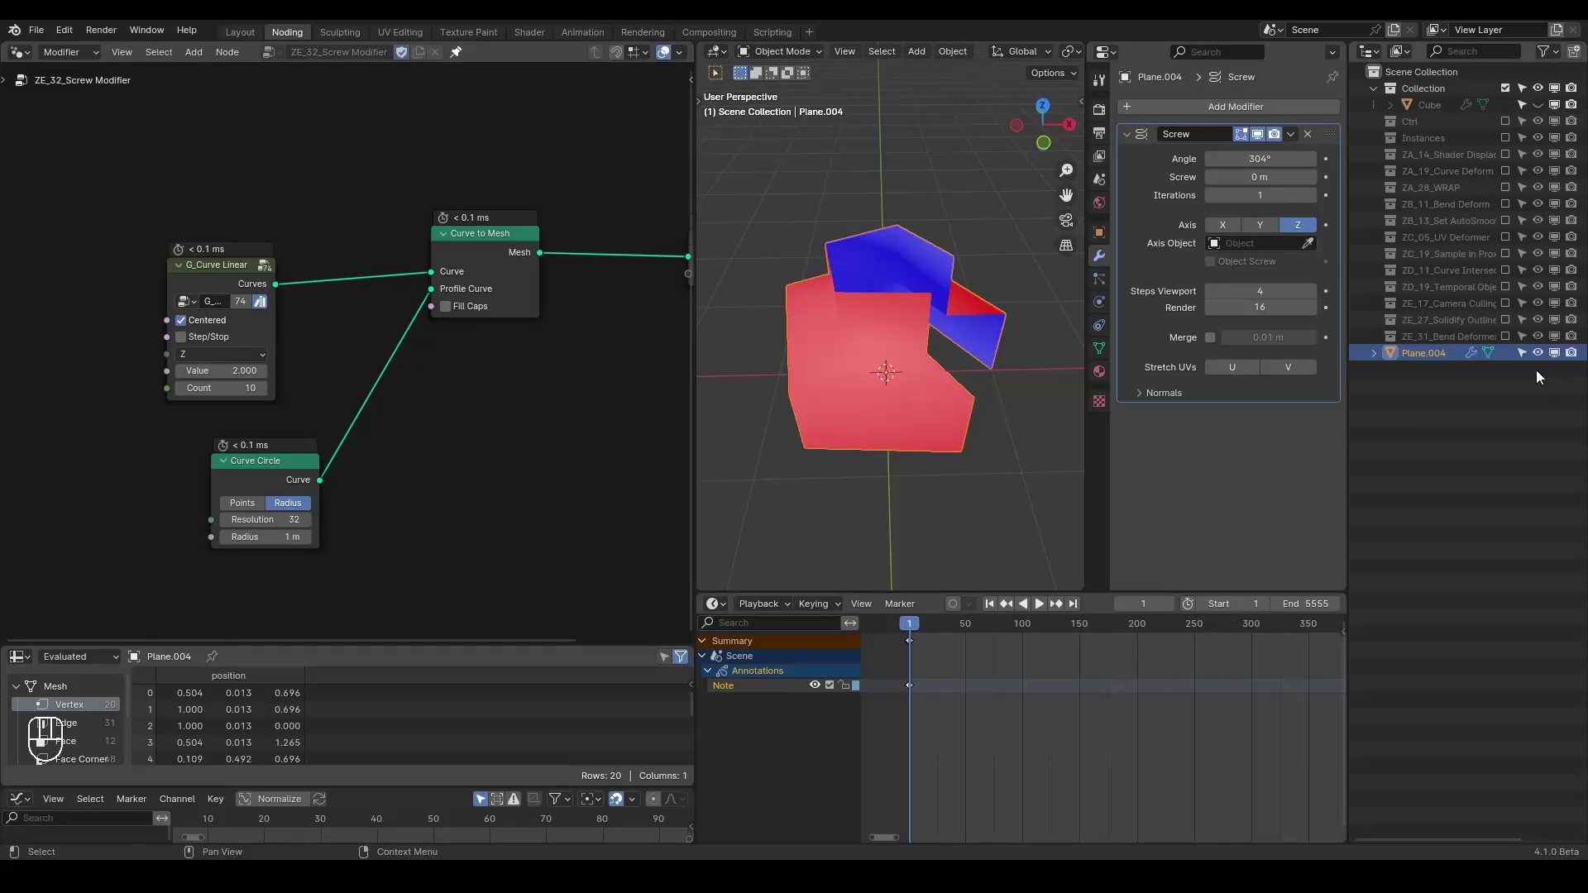
pyautogui.click(1544, 356)
pyautogui.click(1539, 102)
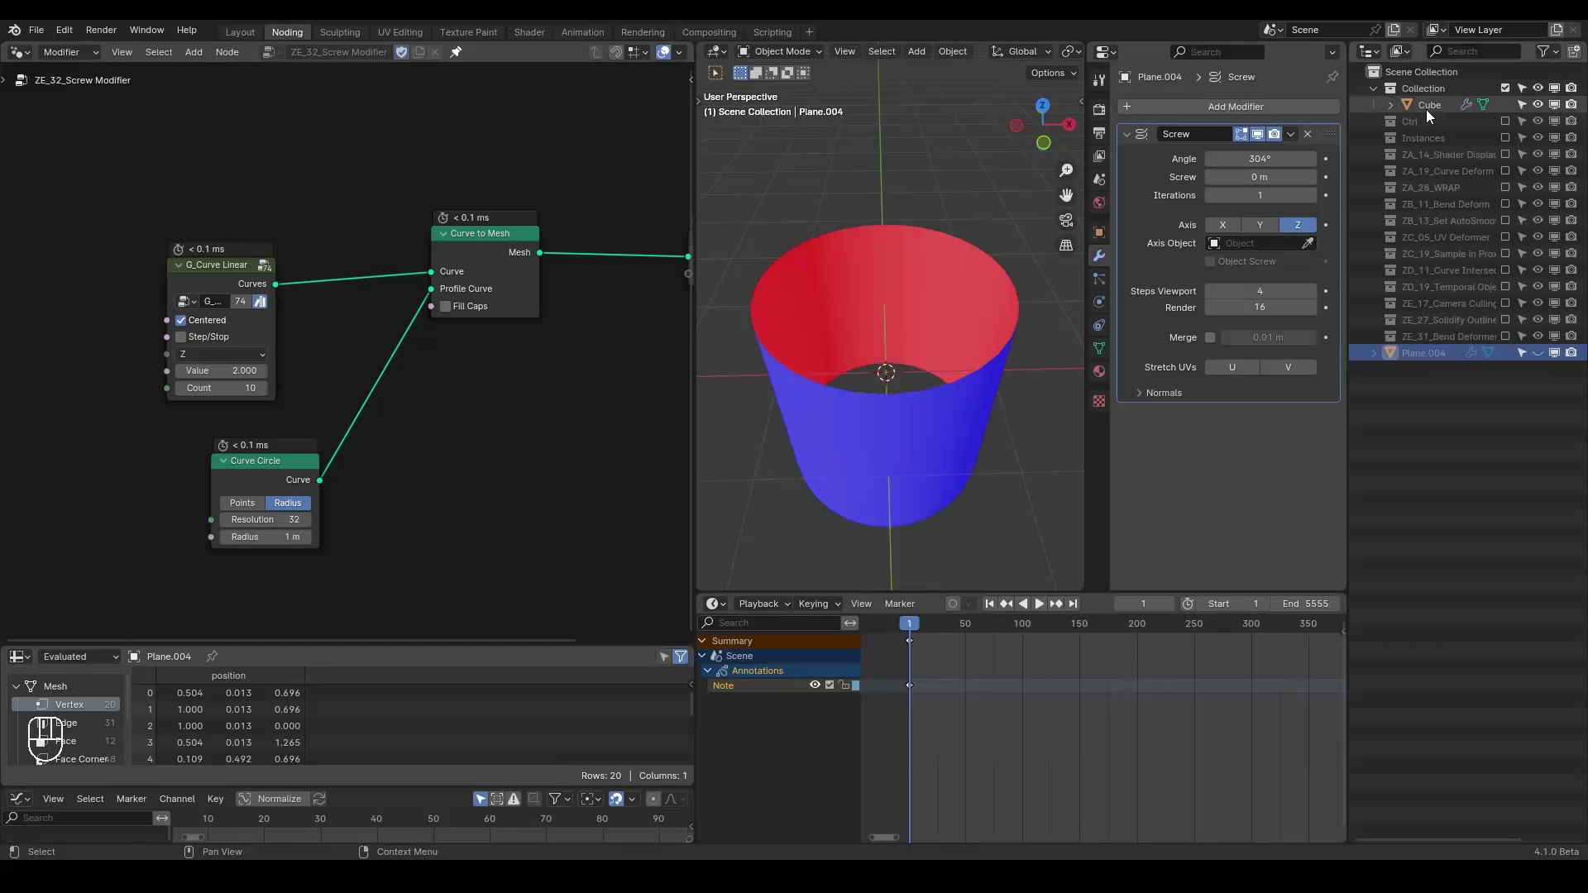
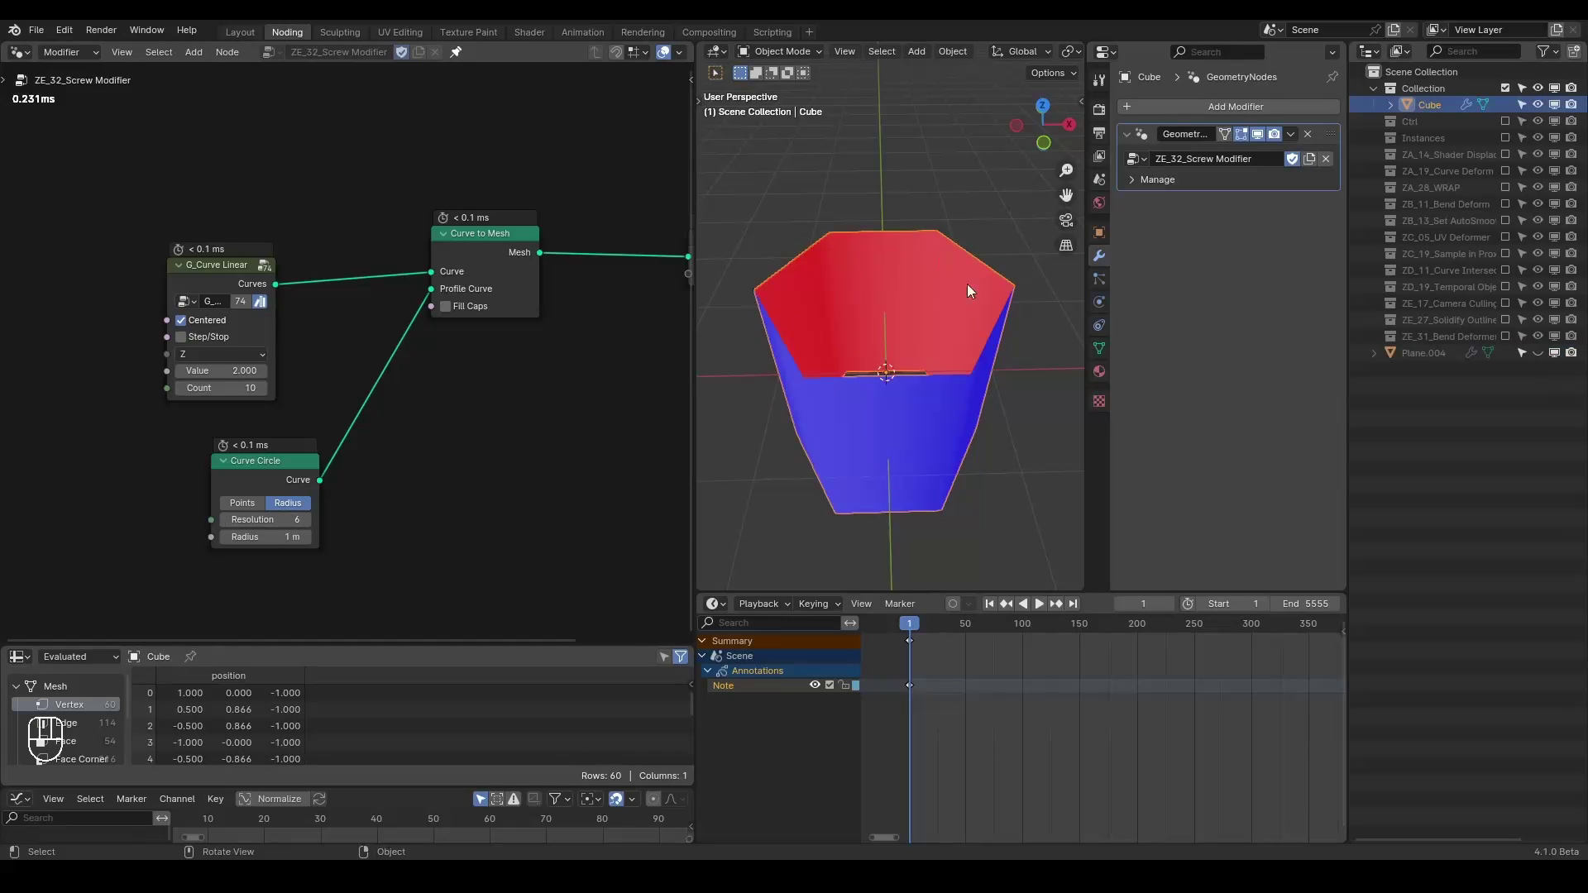
# - Add Grid and G_Radial Falloff nodes, preview Curve to Mesh through a Viewer, and unhide Plane.004
pyautogui.click(979, 307)
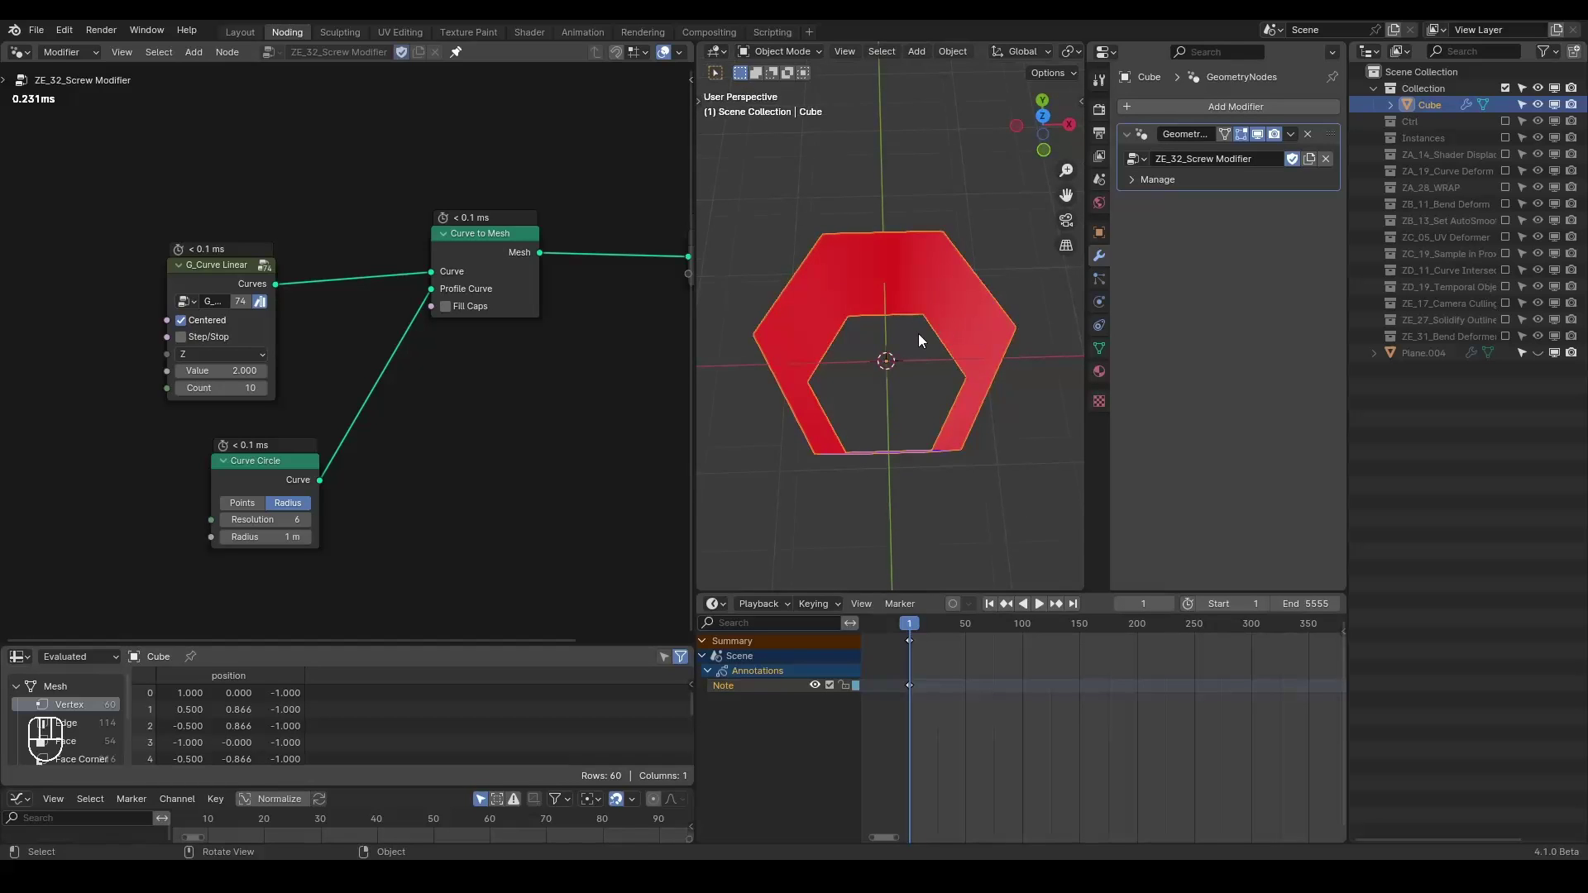
pyautogui.press('ctrl+a')
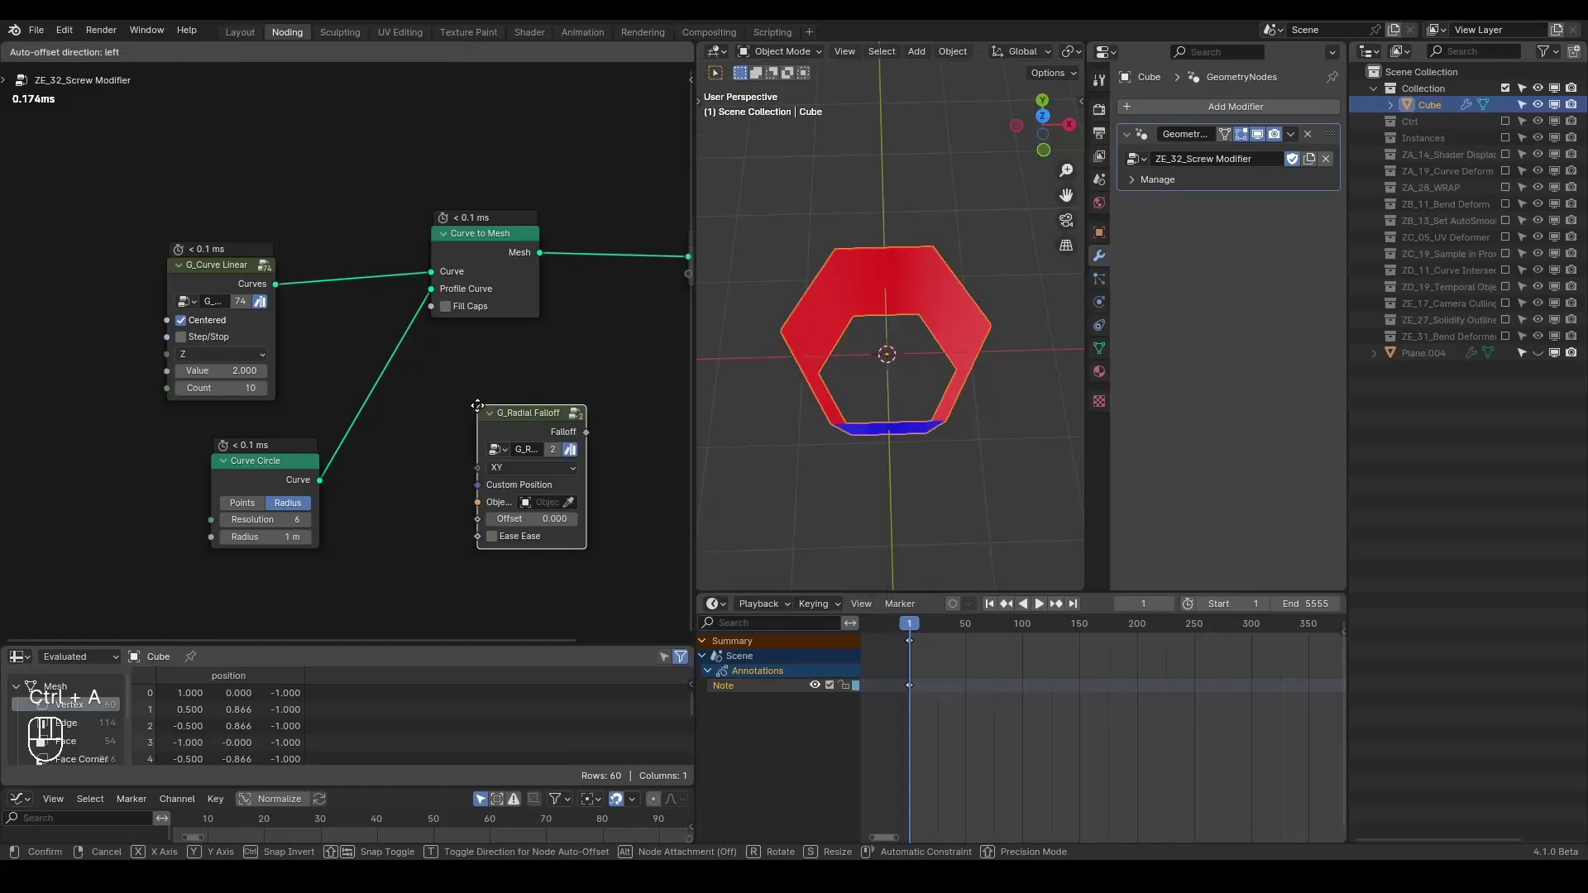
pyautogui.press('ctrl+a')
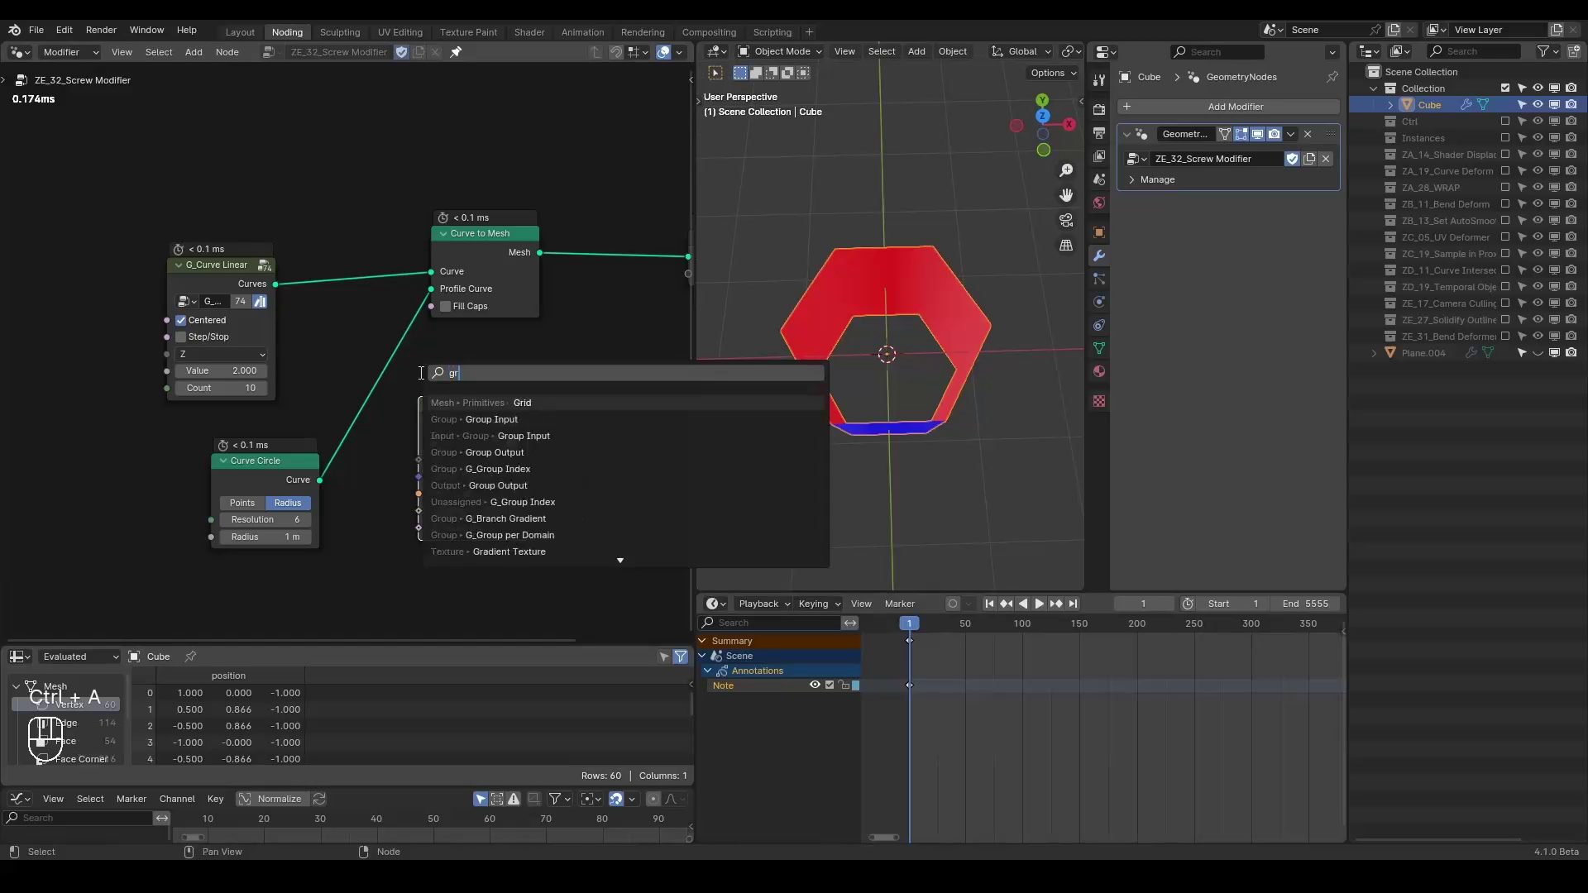
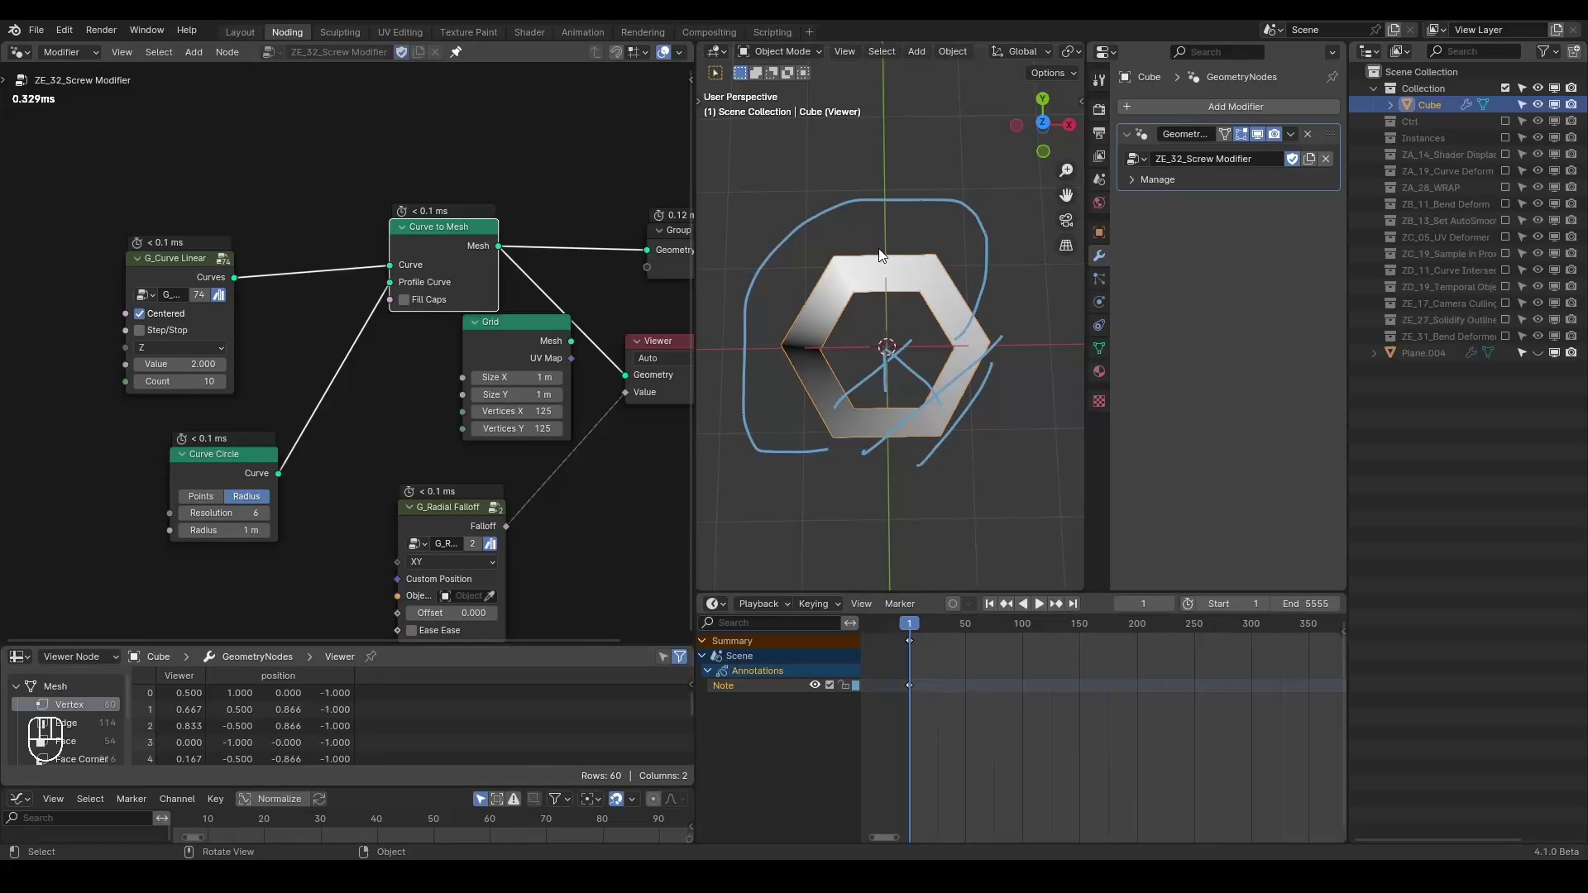
pyautogui.click(1542, 106)
pyautogui.click(1539, 353)
# - Delete the Grid node and show Plane.004's Screw modifier sweeping 295°
pyautogui.press('d')
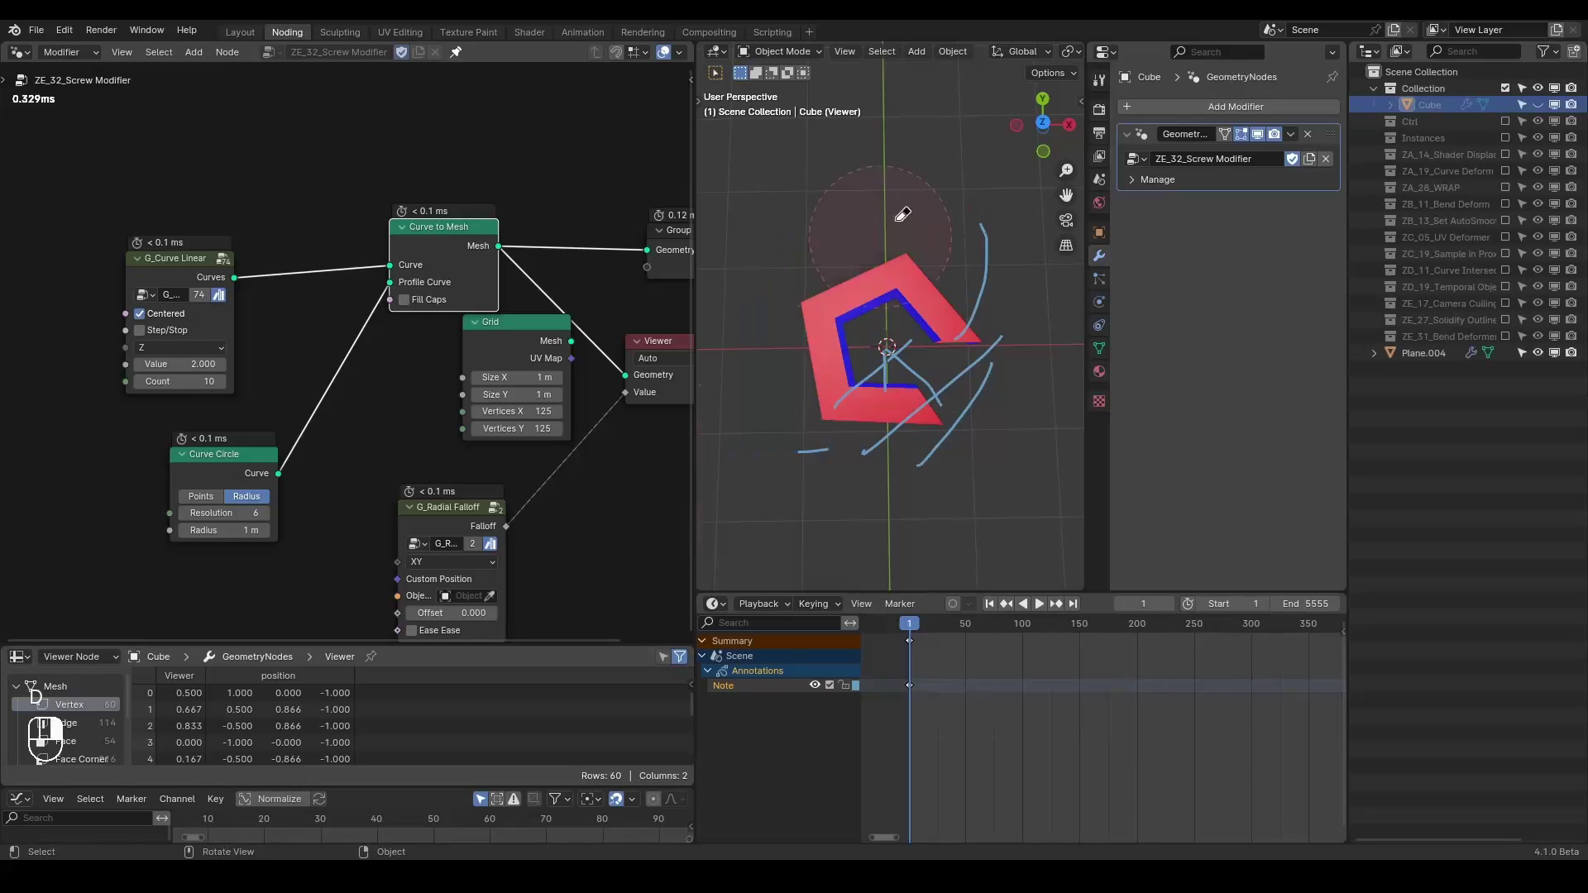
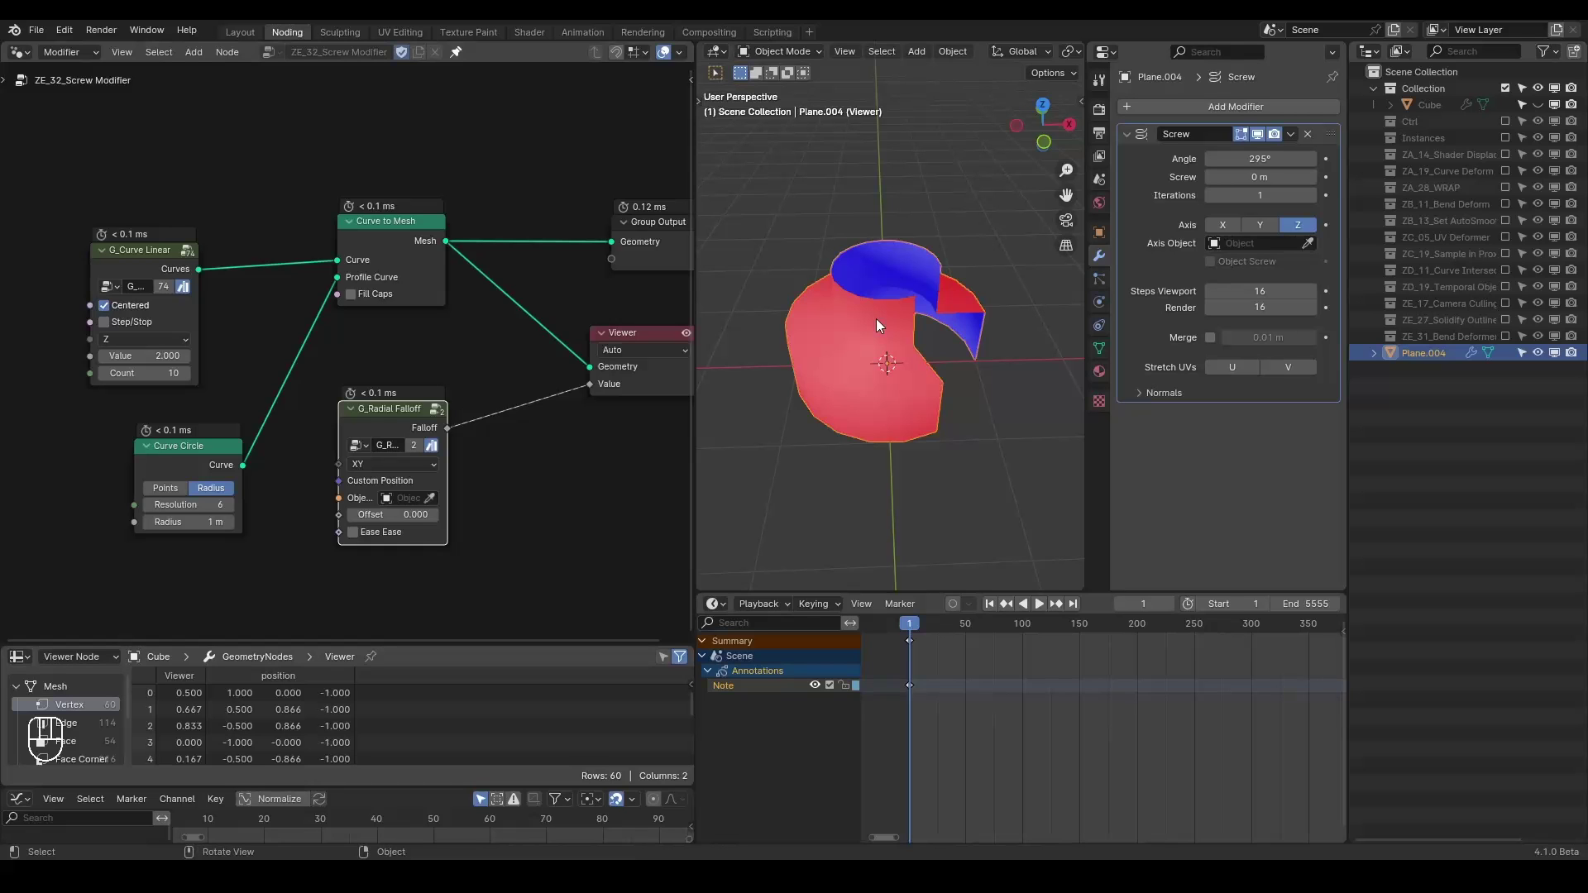
pyautogui.press('ctrl+shift+alt+q')
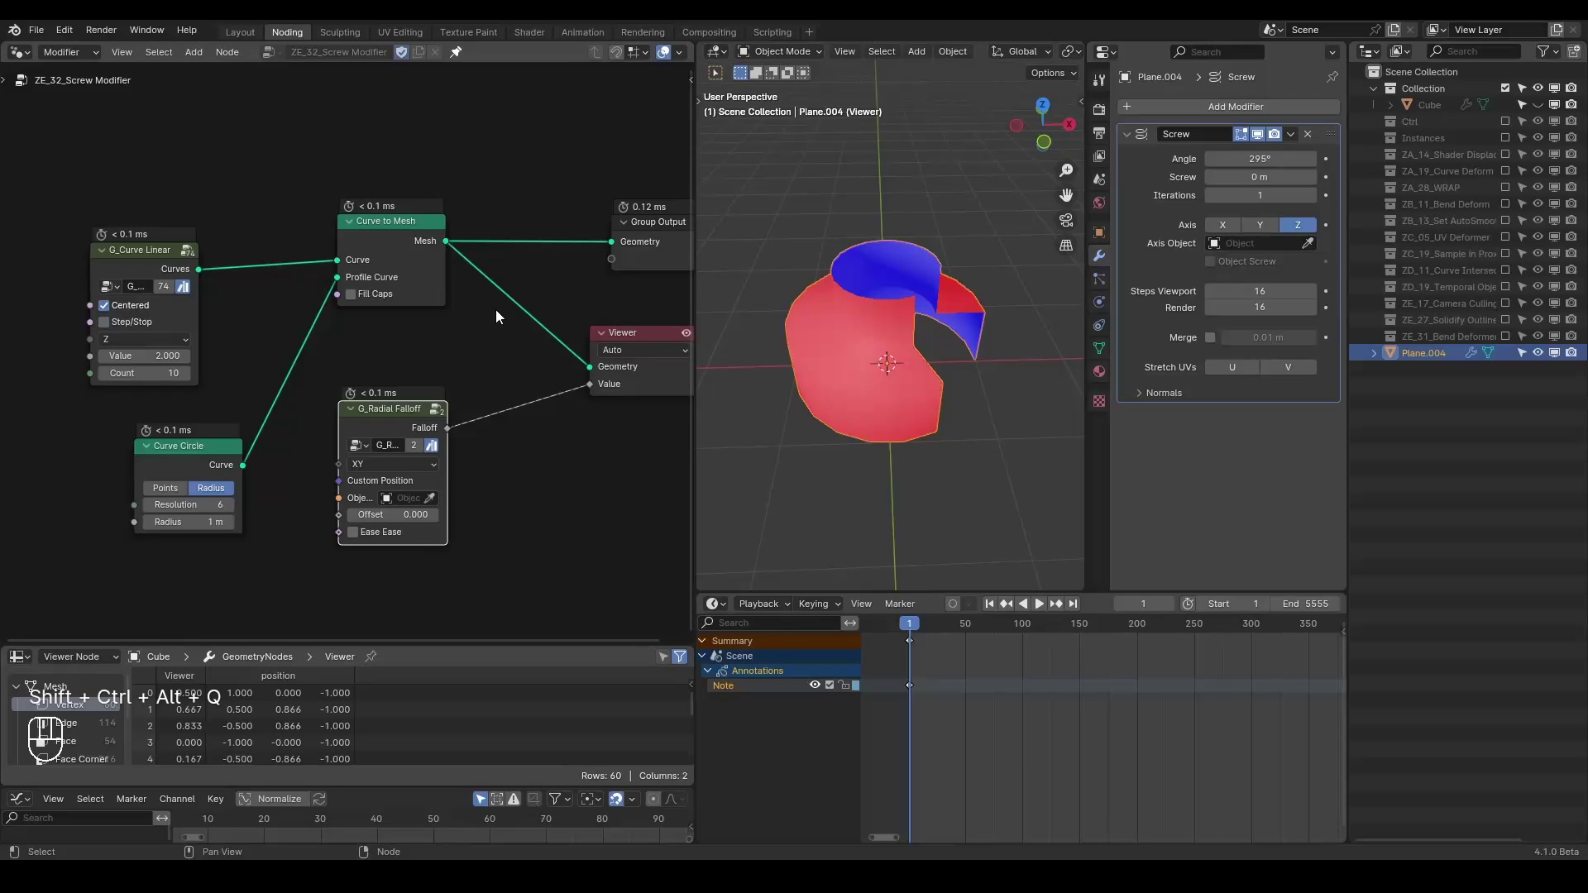
# - Delete all nodes, create collection ZE_32_Screw Modifier and rename Plane.004 to Profile
pyautogui.moveTo(409, 314); pyautogui.dragTo(125, 557)
pyautogui.press('ctrl+x')
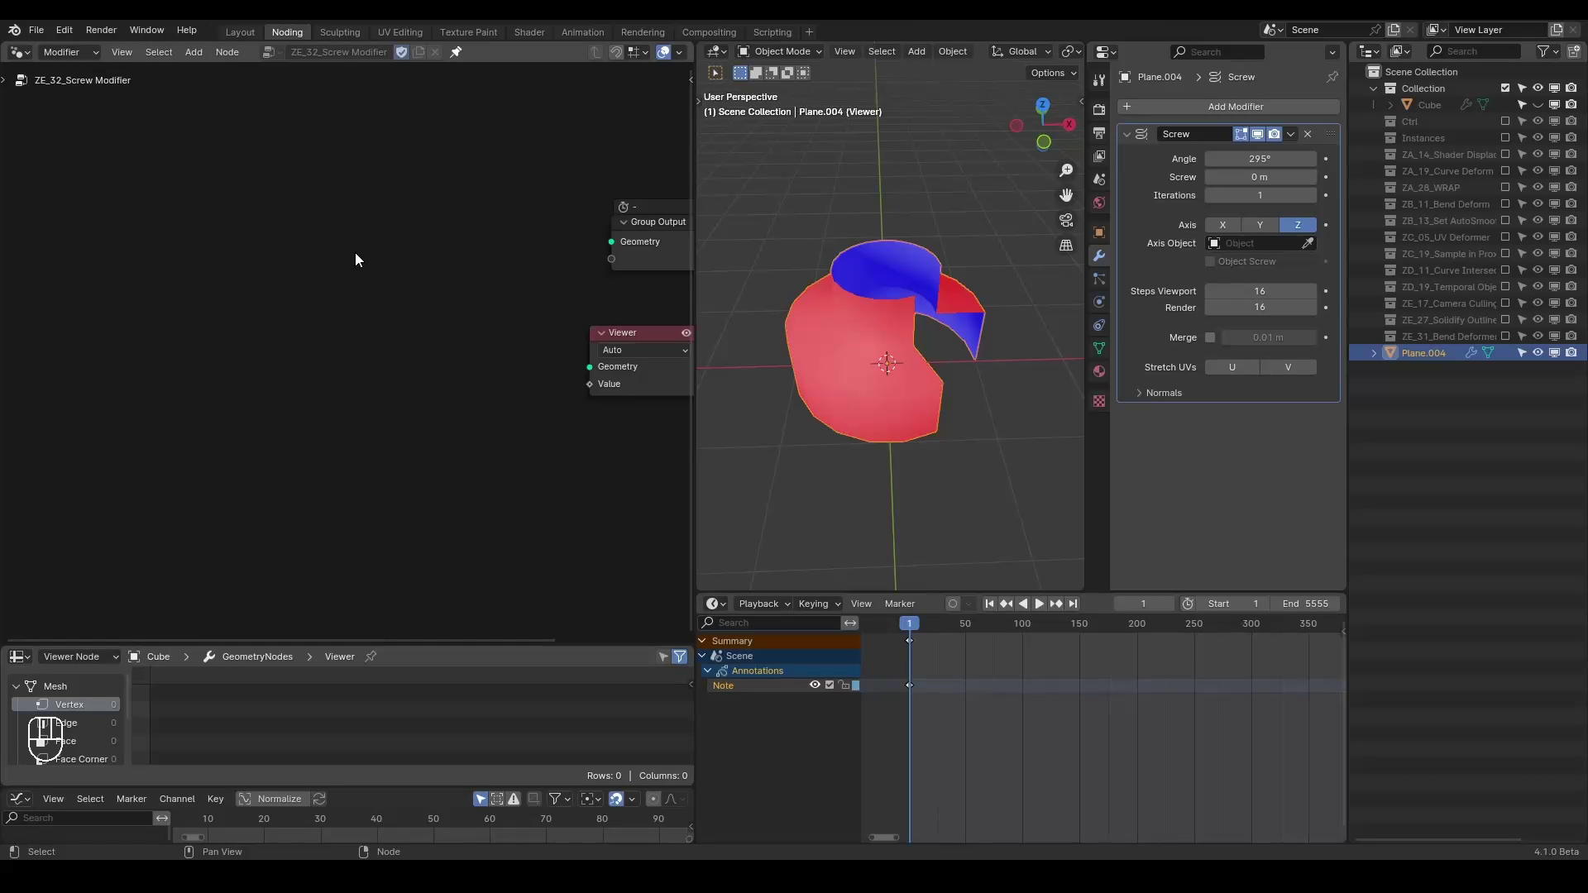
pyautogui.press('c')
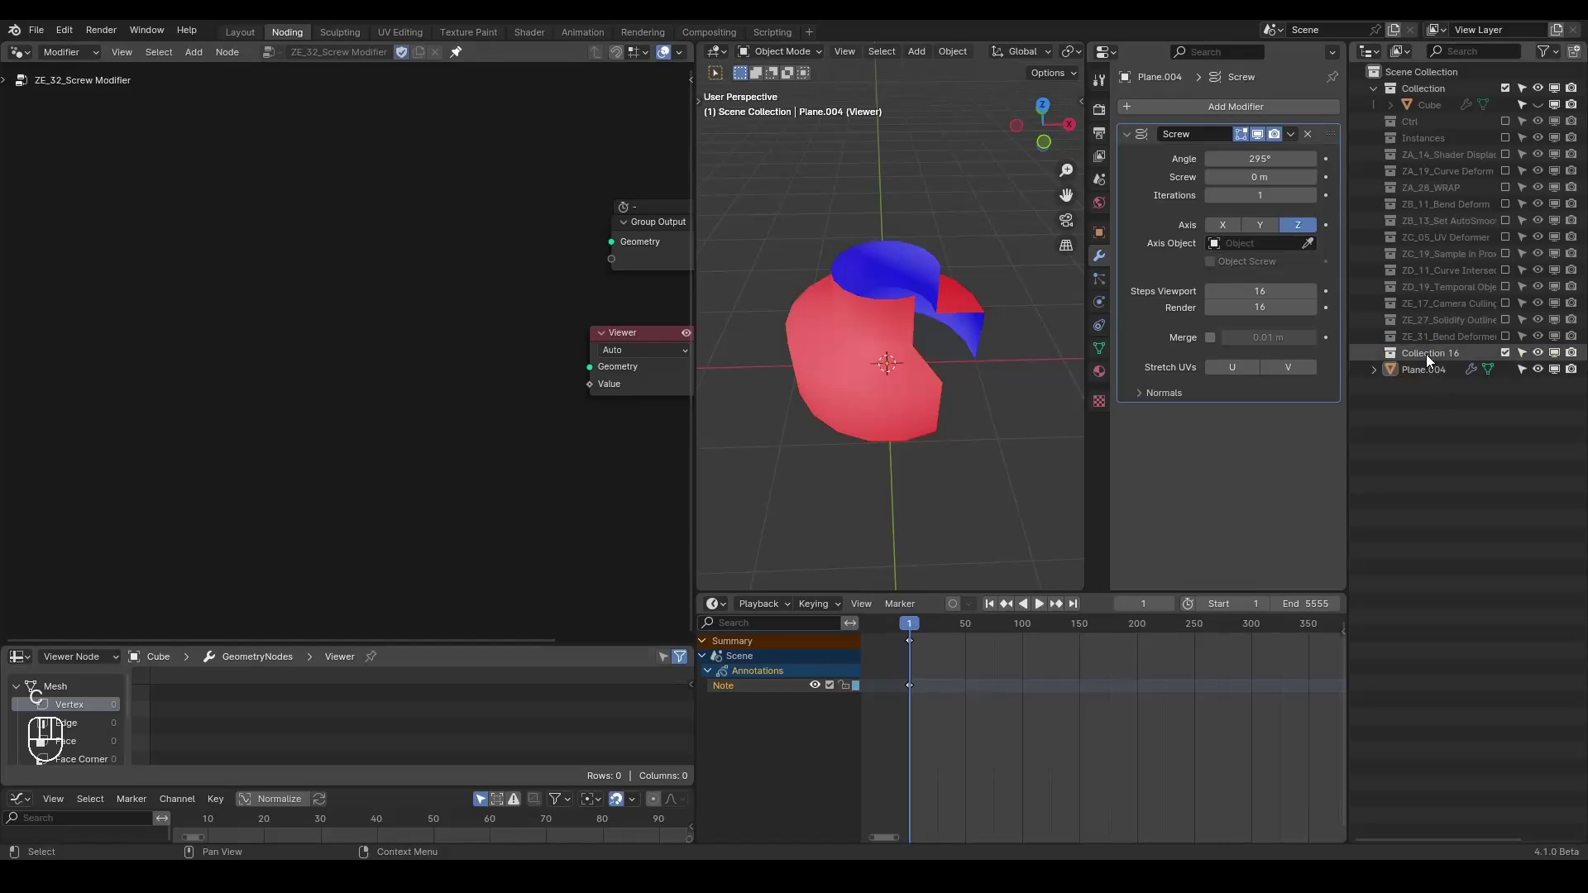
pyautogui.moveTo(1431, 357); pyautogui.dragTo(1433, 359)
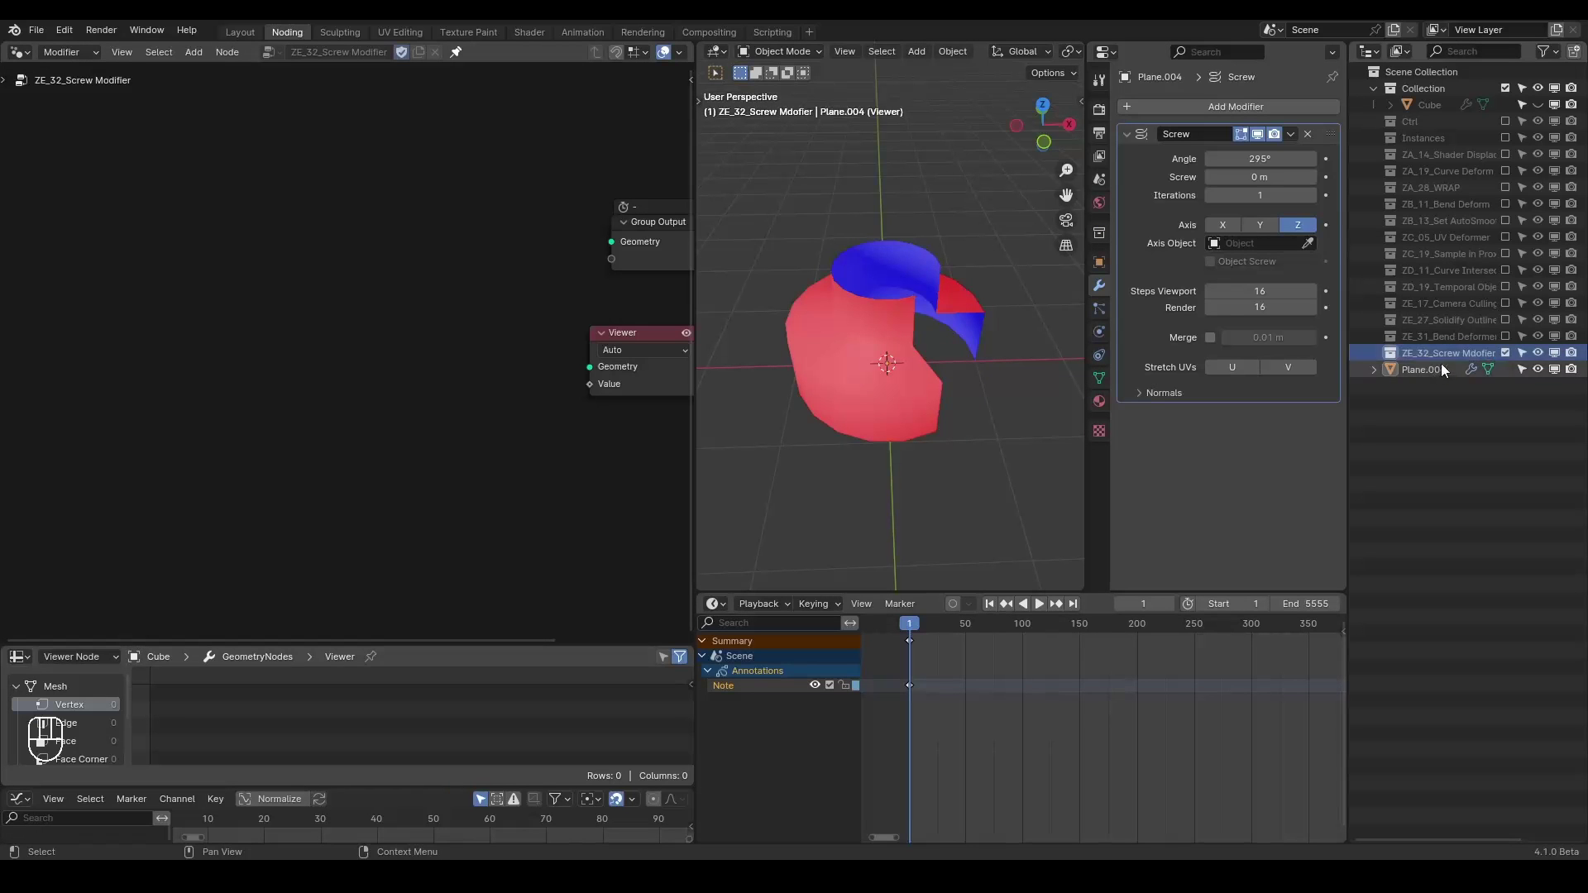
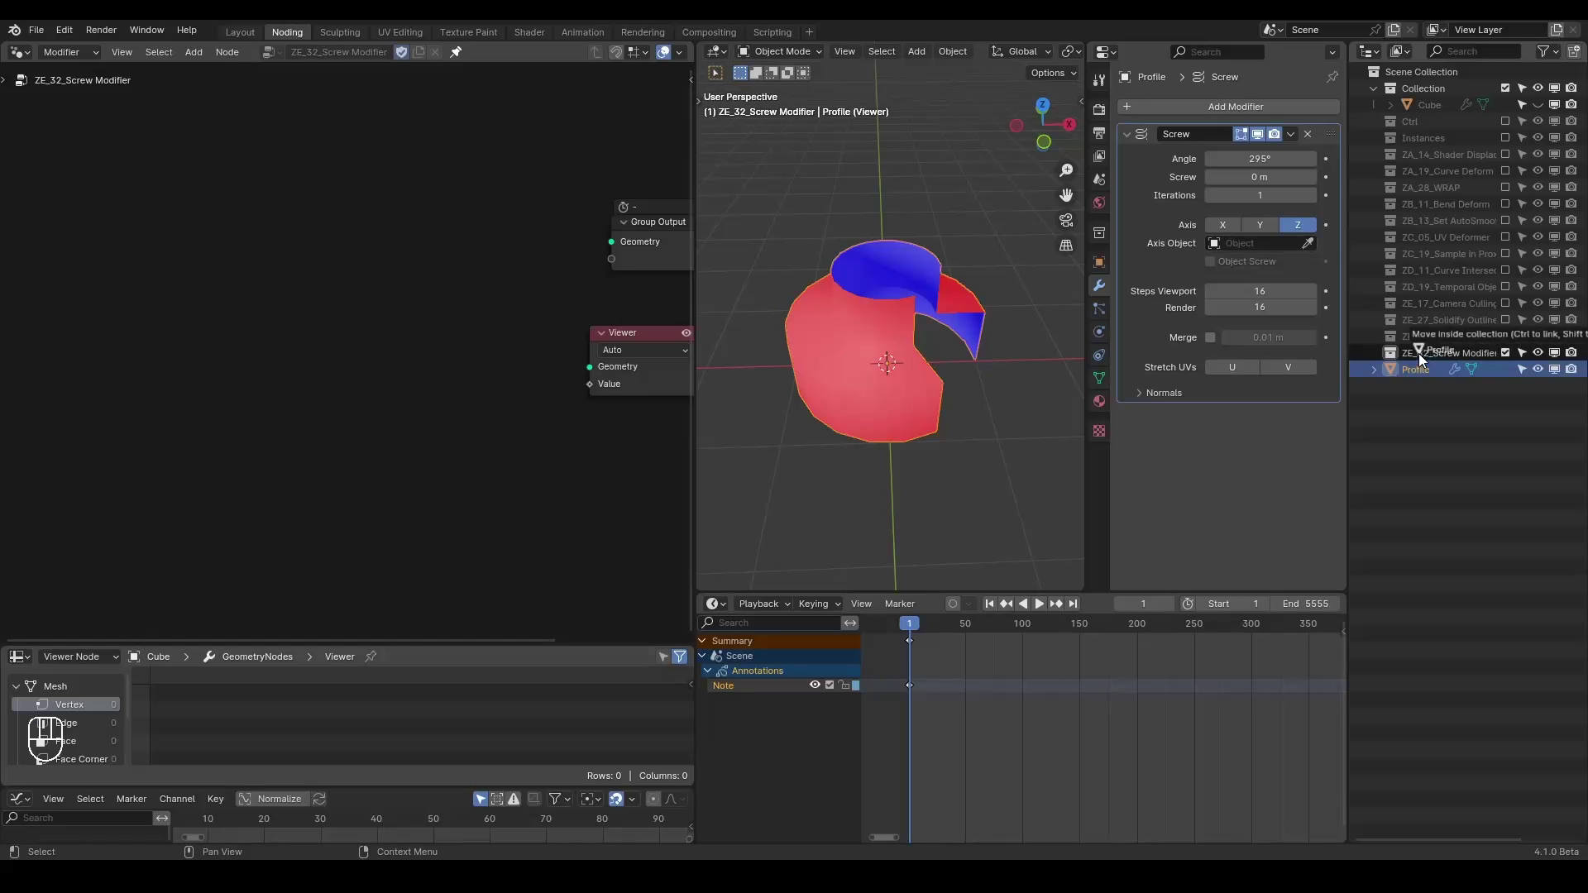
# - Move Profile into the new collection and duplicate the Cube into ZE_32_Screw Modifier
pyautogui.click(1312, 143)
pyautogui.click(1542, 105)
pyautogui.click(1432, 108)
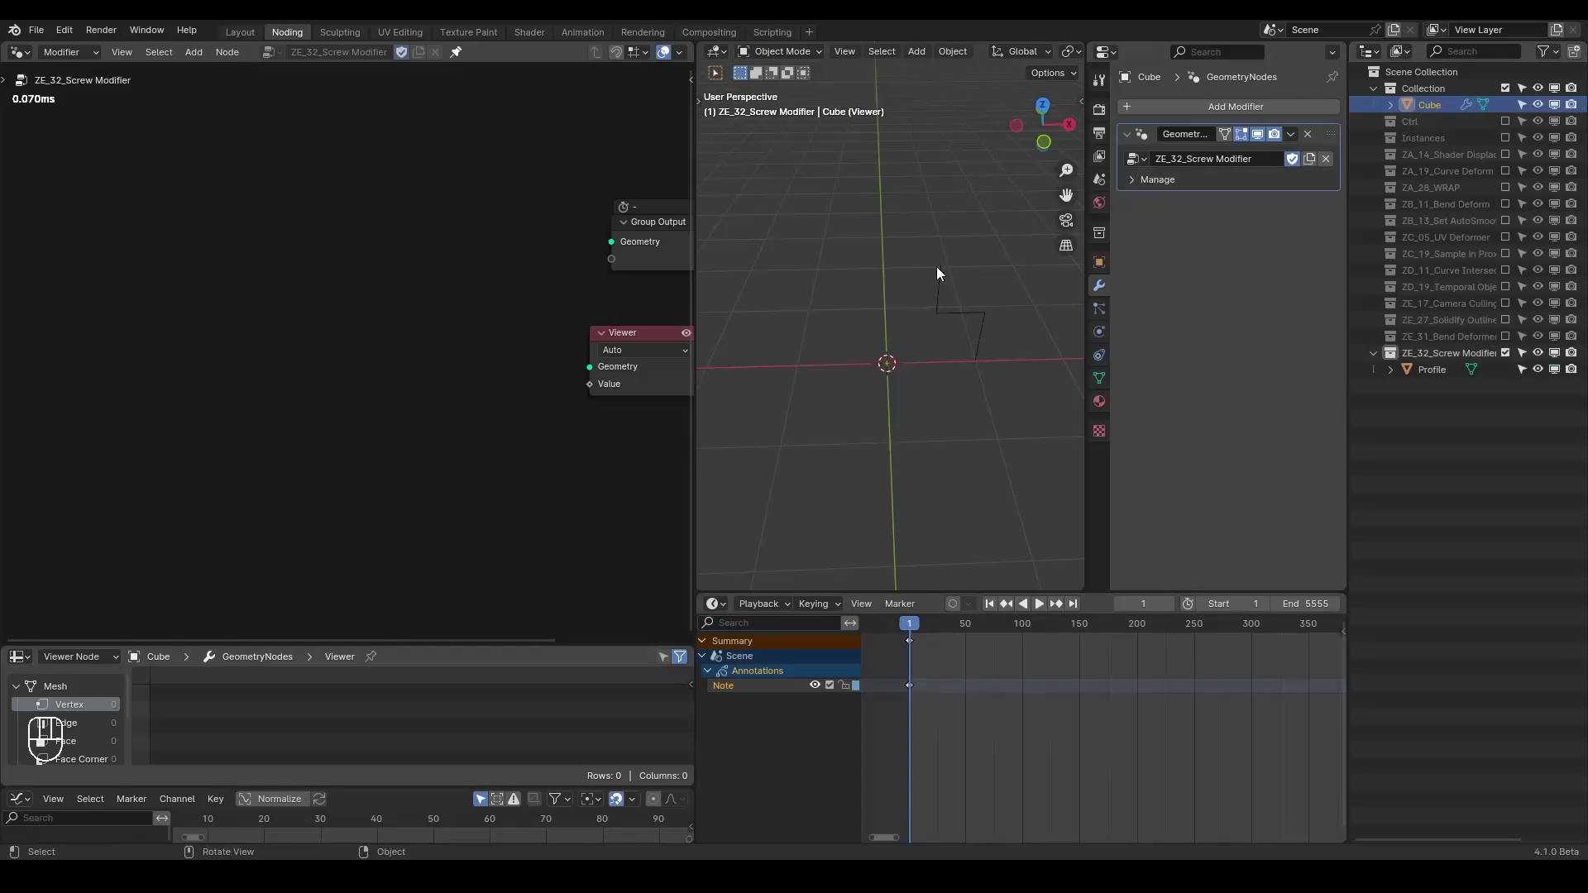
pyautogui.press('shift+d')
pyautogui.moveTo(1429, 127); pyautogui.dragTo(1431, 313)
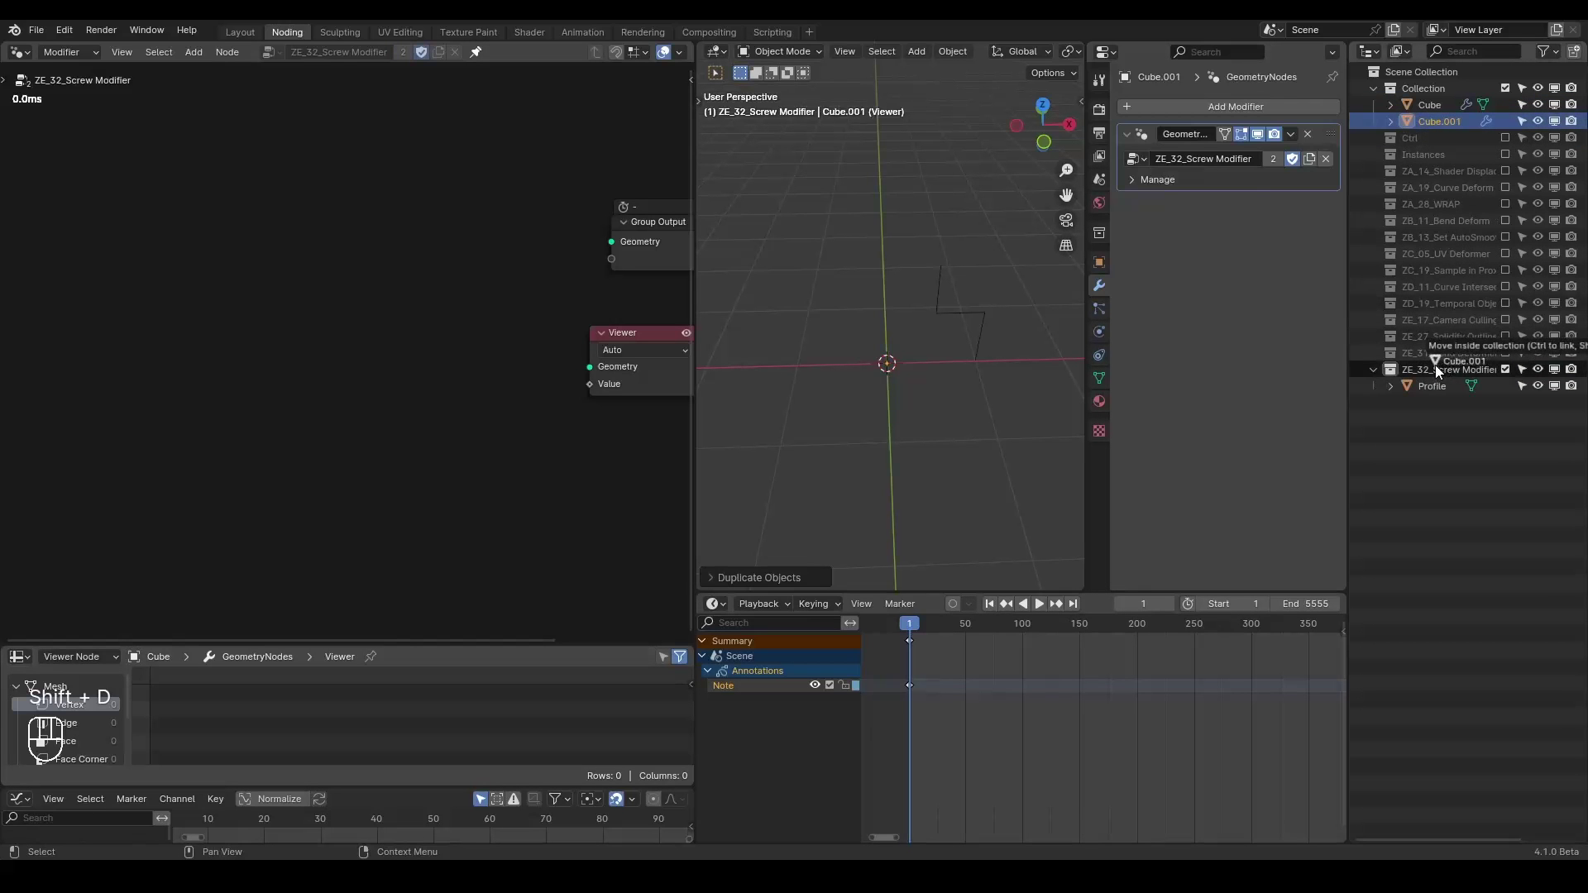
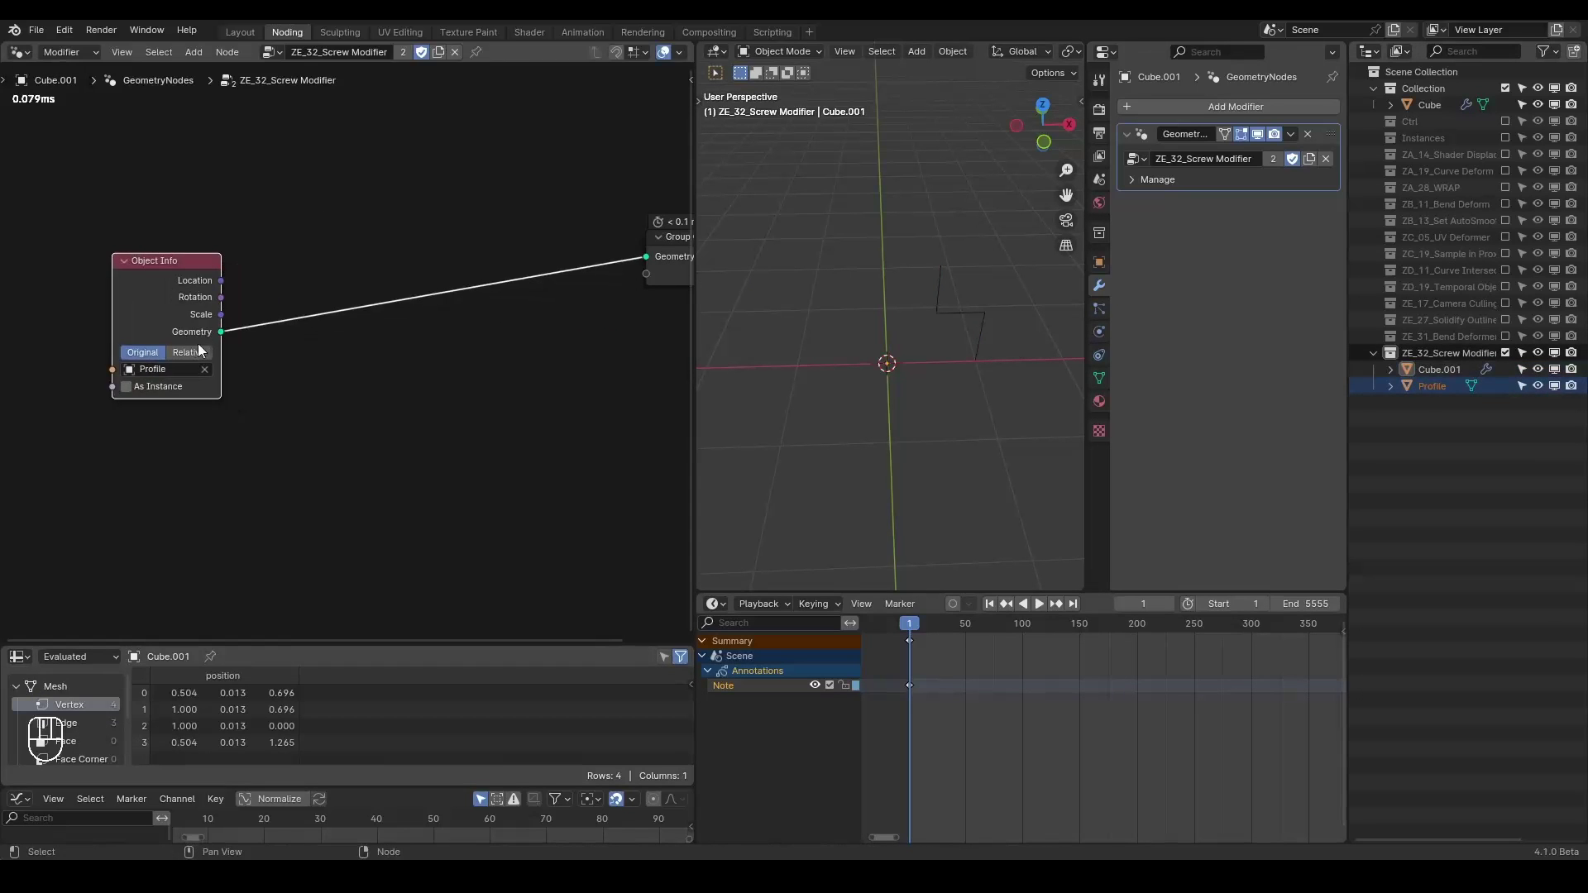
# - Feed Object Info (Profile, Relative) into Extrude Mesh on Edges, followed by a Set Position node
pyautogui.click(199, 352)
pyautogui.press('alt+q')
pyautogui.press('alt+q')
pyautogui.press('ctrl+a')
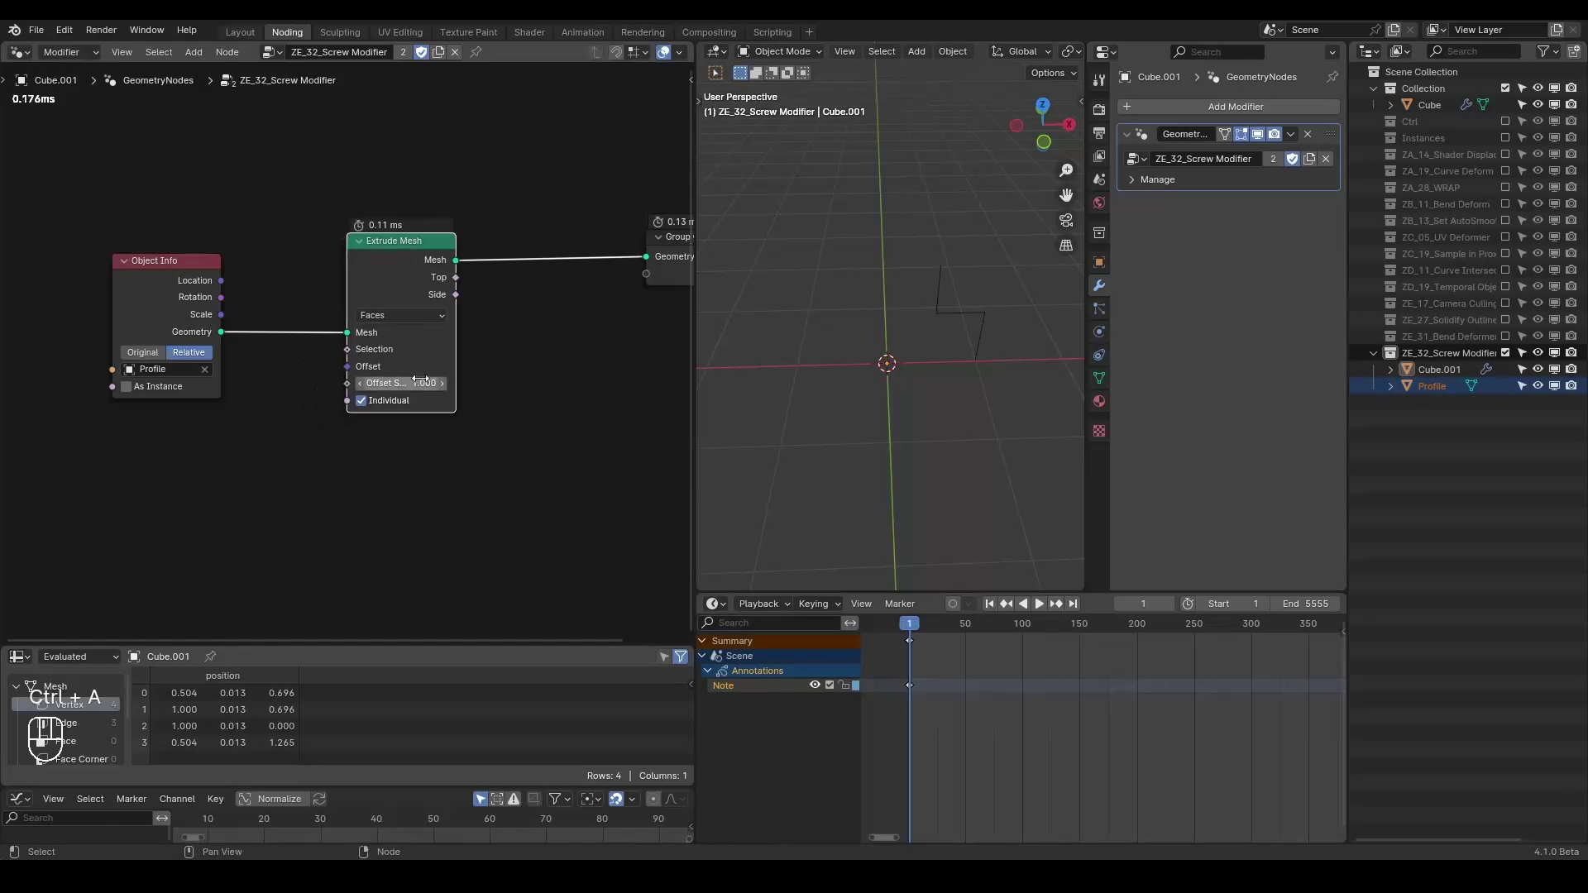
pyautogui.moveTo(410, 323); pyautogui.dragTo(481, 342)
pyautogui.moveTo(924, 314); pyautogui.dragTo(889, 339)
pyautogui.moveTo(1008, 351); pyautogui.dragTo(912, 329)
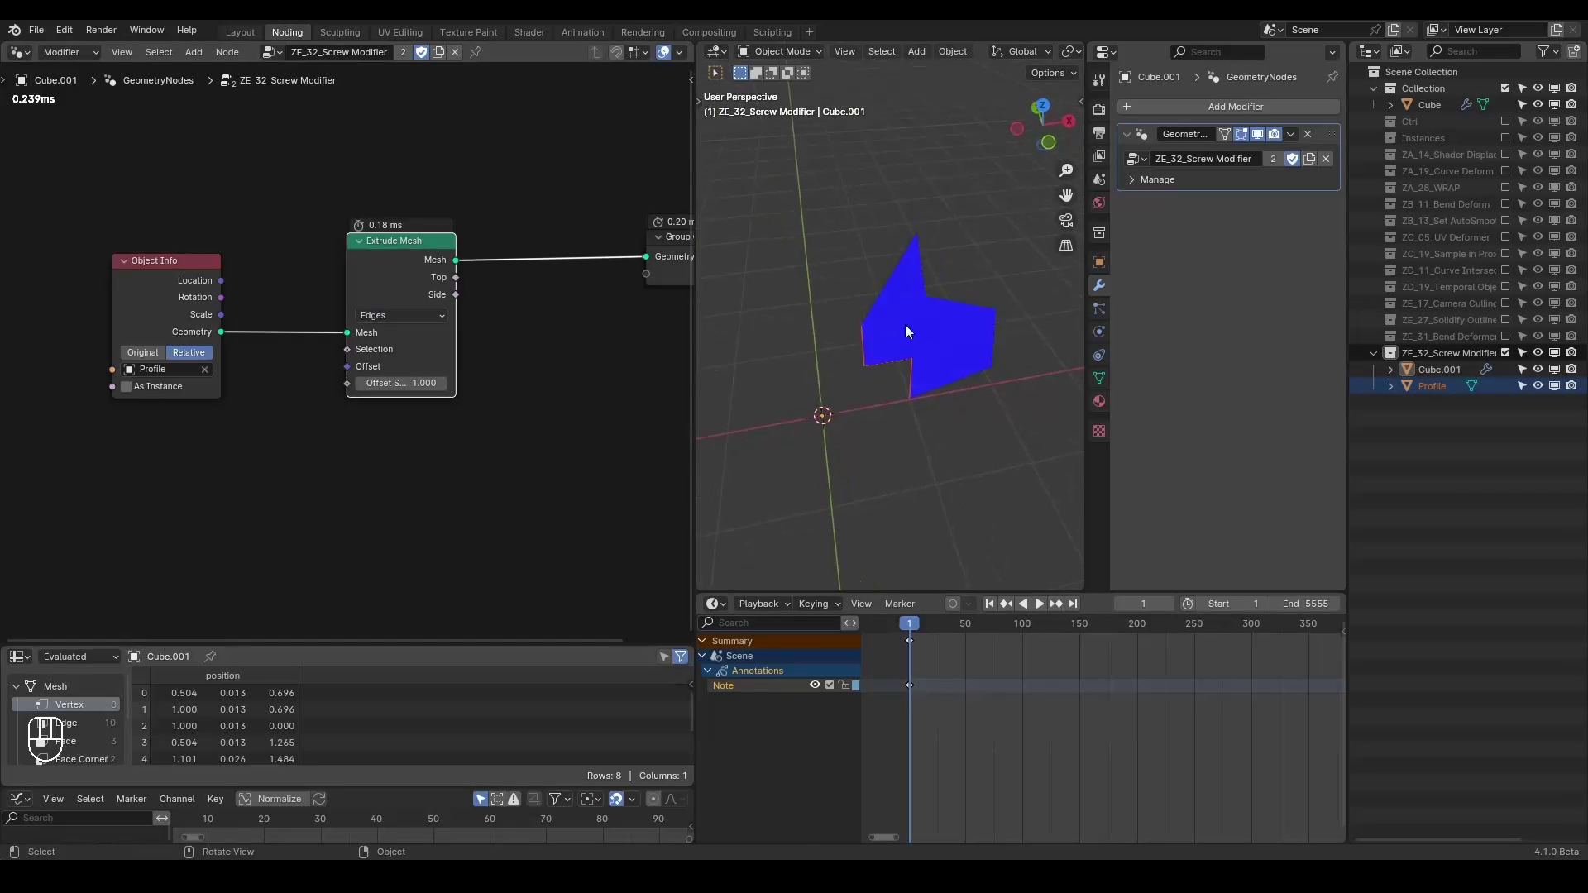
pyautogui.click(355, 334)
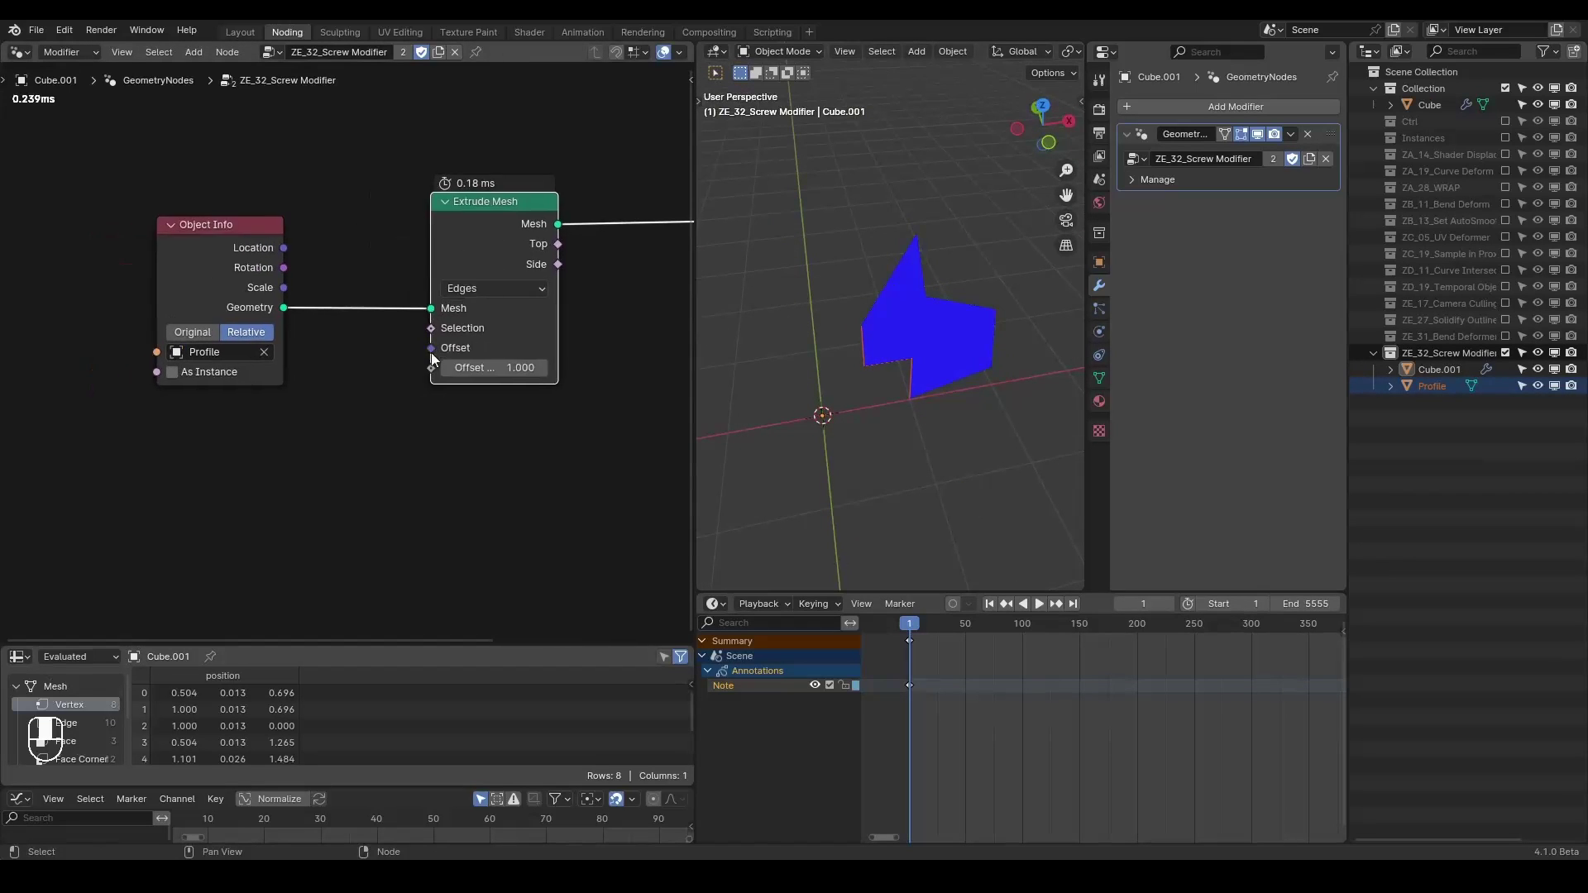
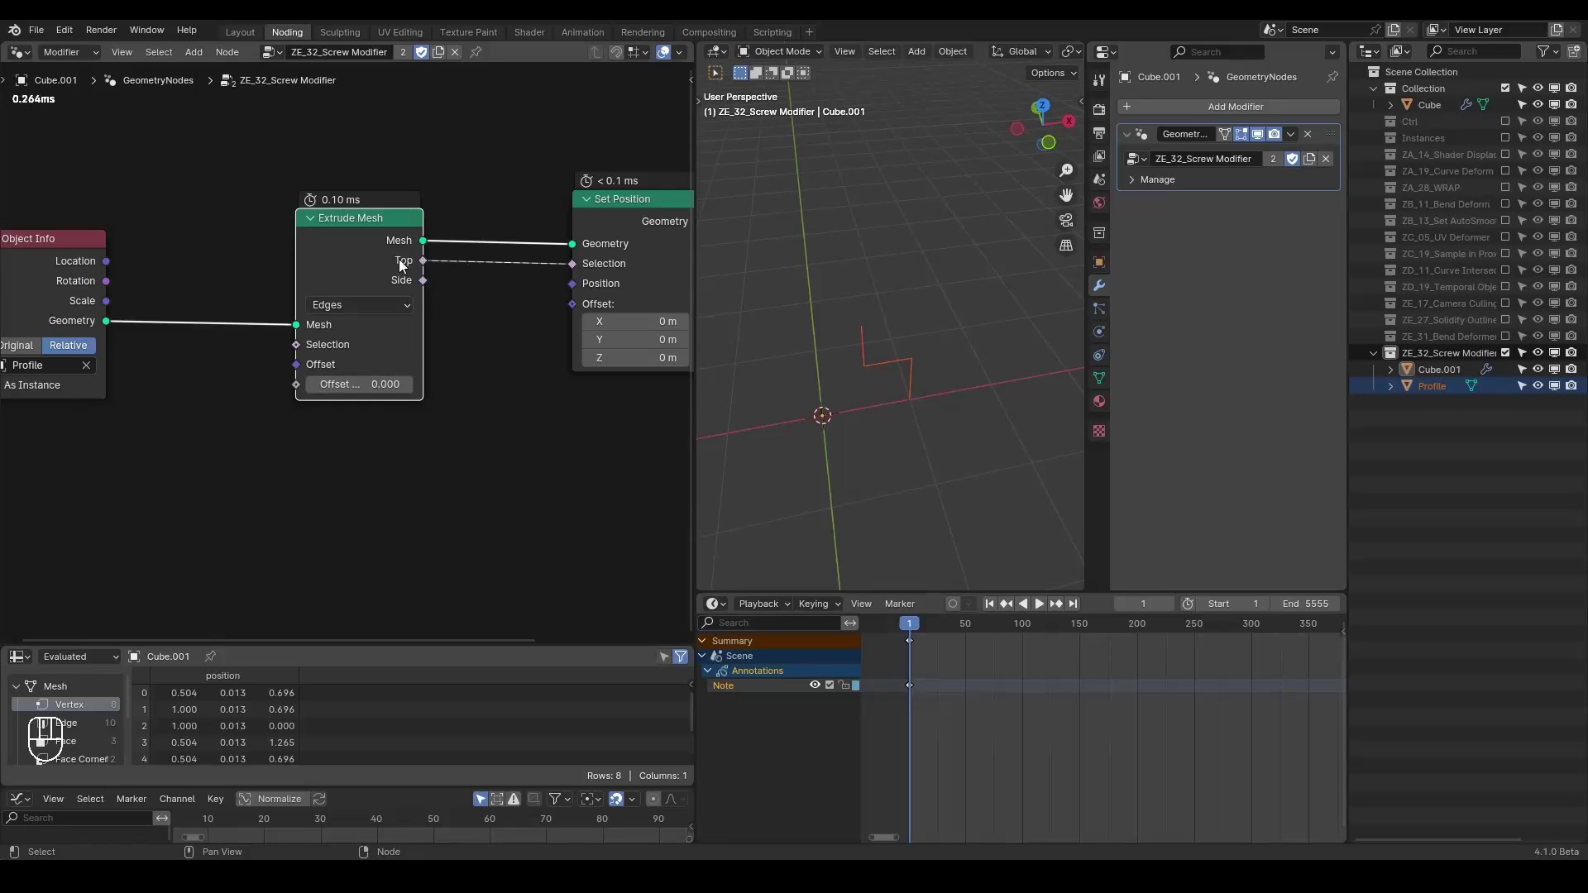
# - Rotate Position 29.3° around Z via Vector Rotate into Set Position, with Top as Selection
pyautogui.click(550, 264)
pyautogui.click(317, 258)
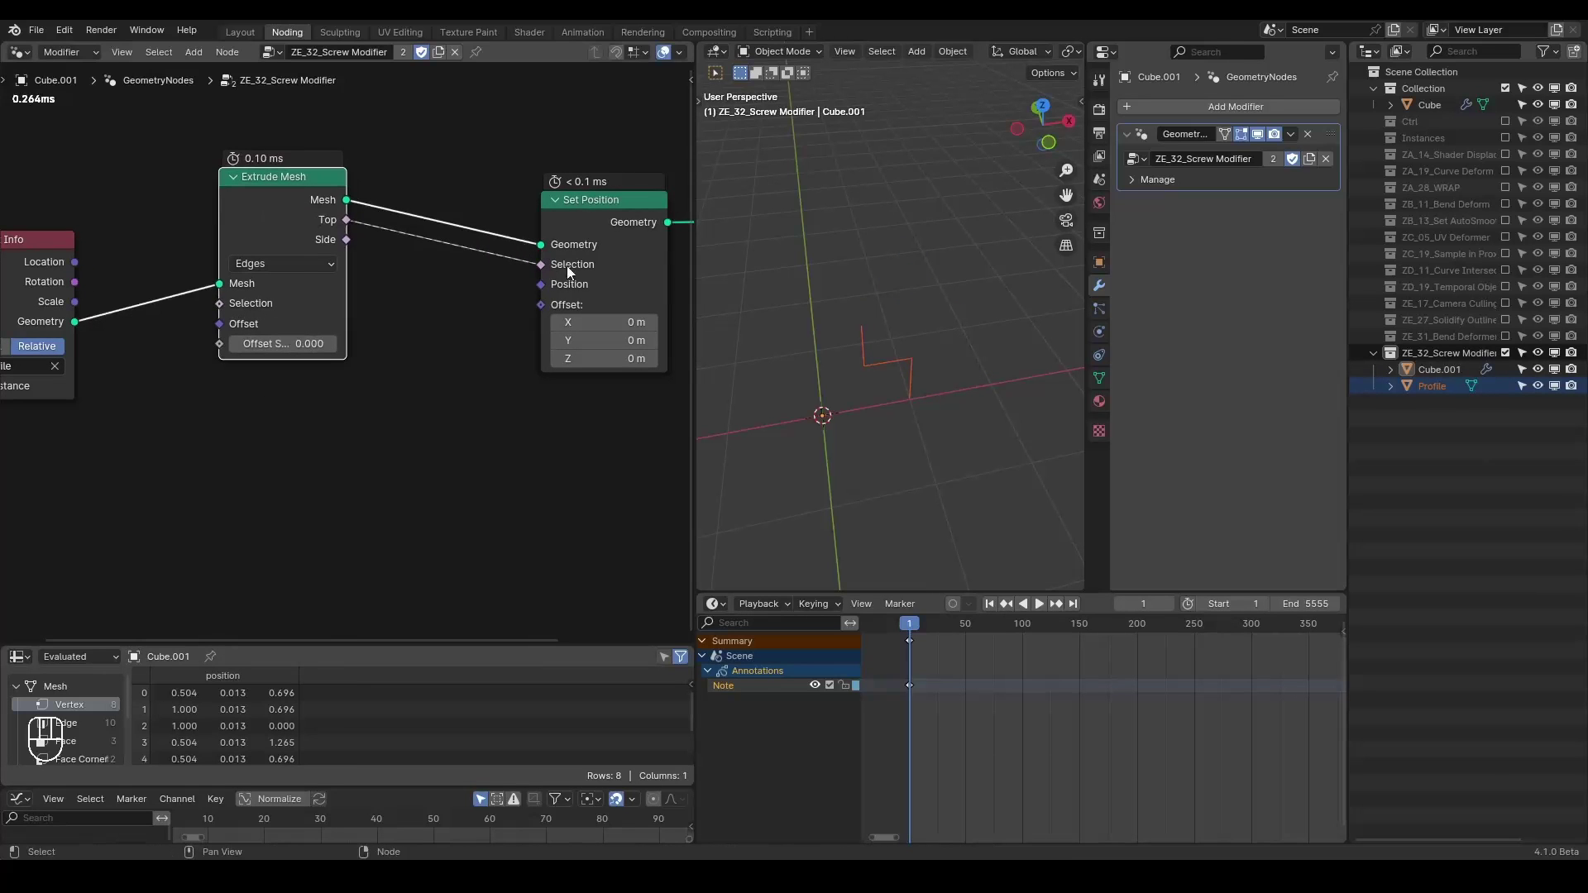
pyautogui.moveTo(454, 332); pyautogui.dragTo(435, 400)
pyautogui.click(389, 434)
pyautogui.click(197, 364)
pyautogui.press('ctrl+a')
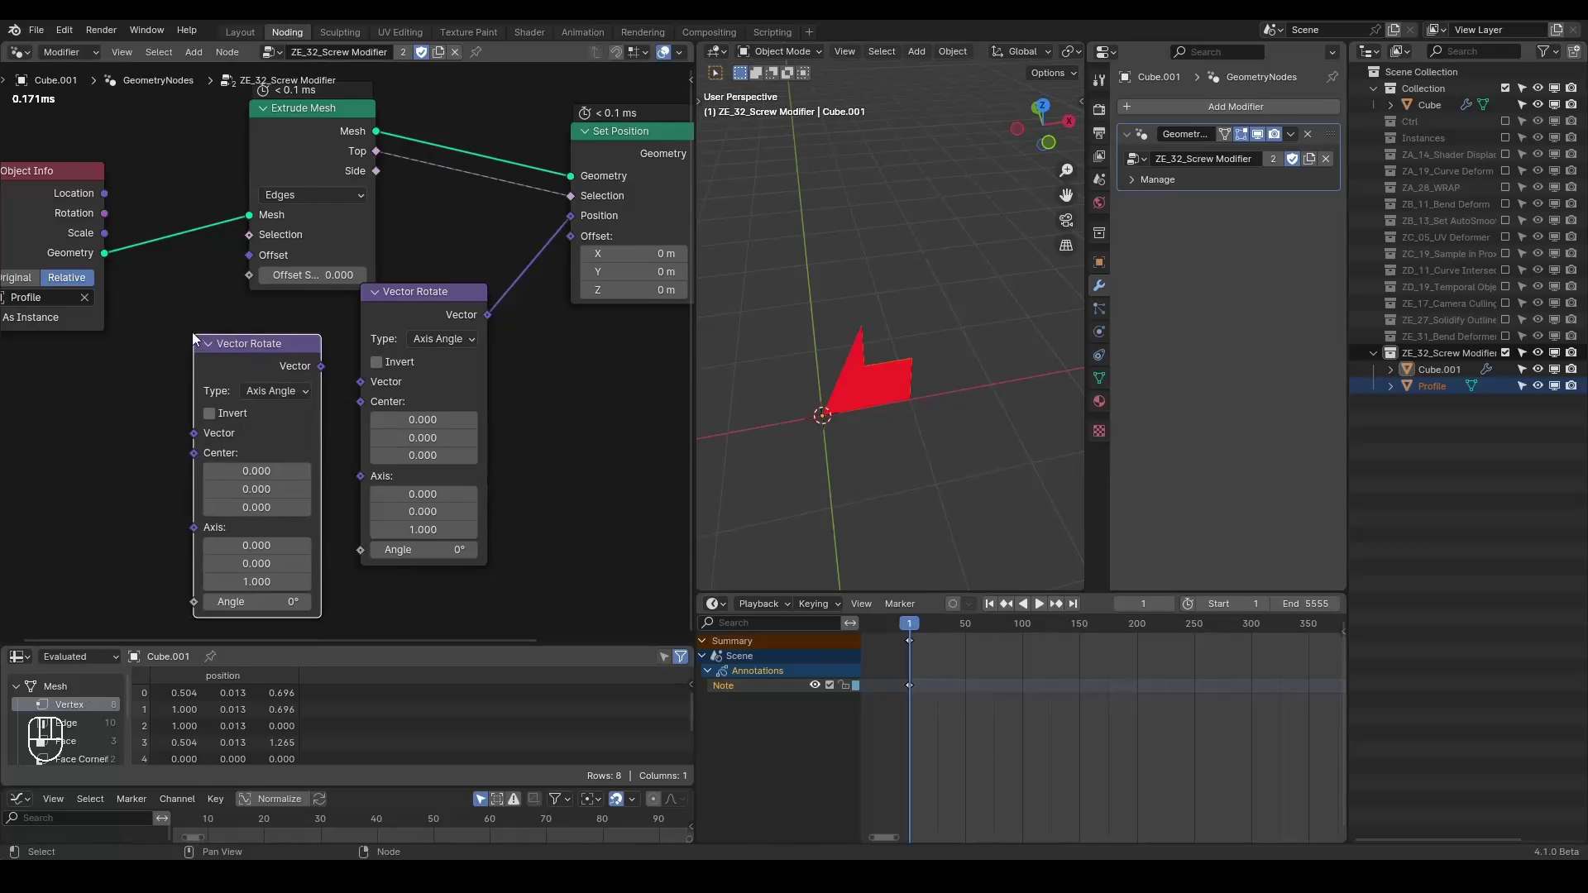
pyautogui.click(283, 361)
pyautogui.press('x')
pyautogui.press('ctrl+a')
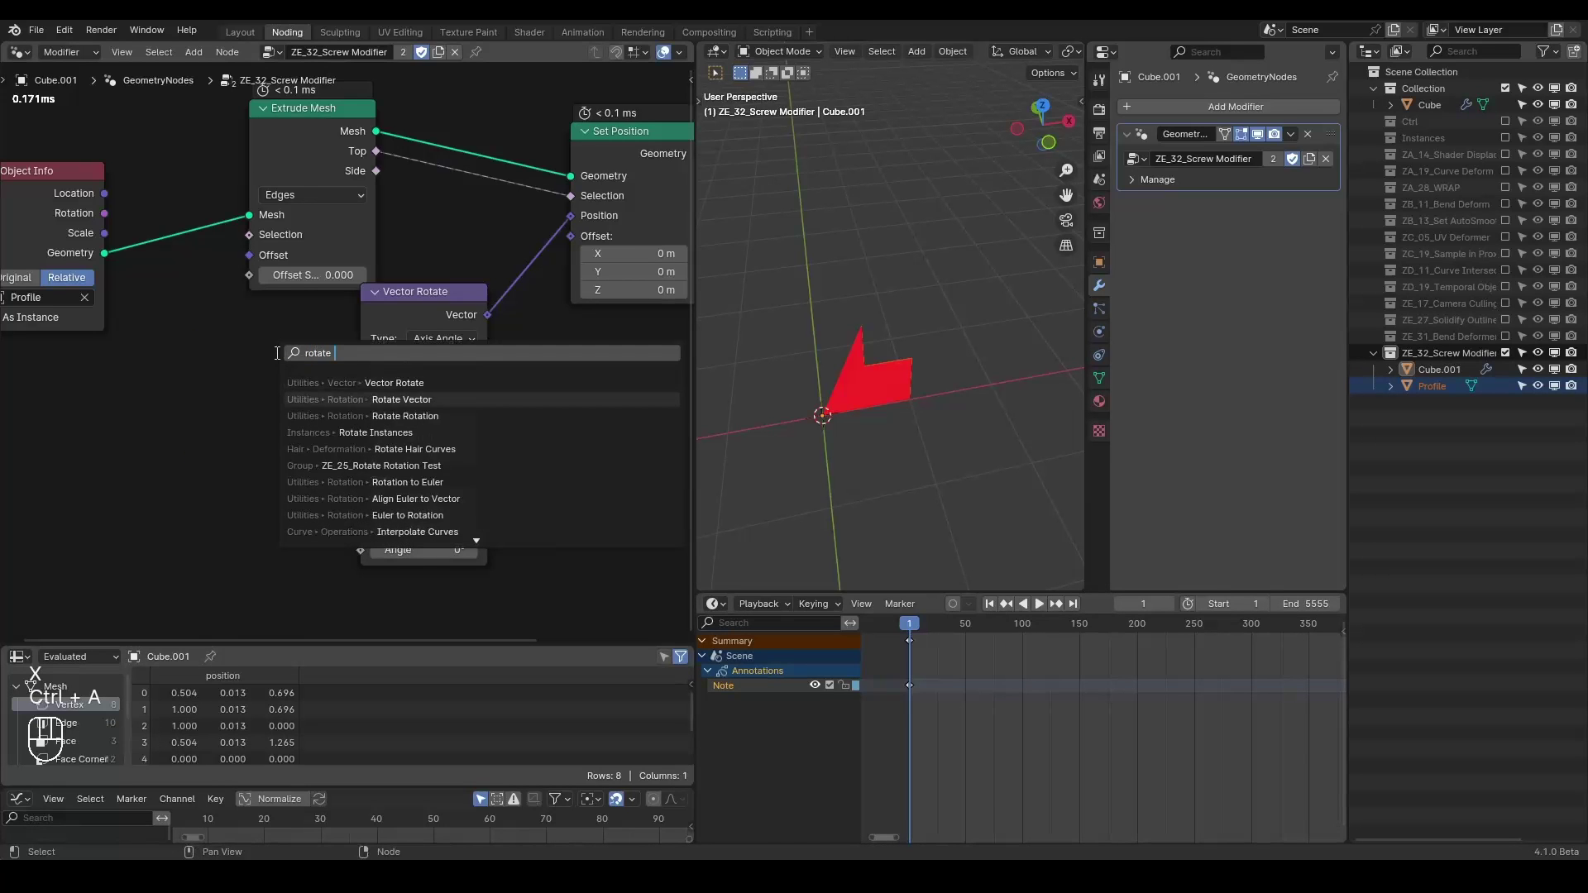
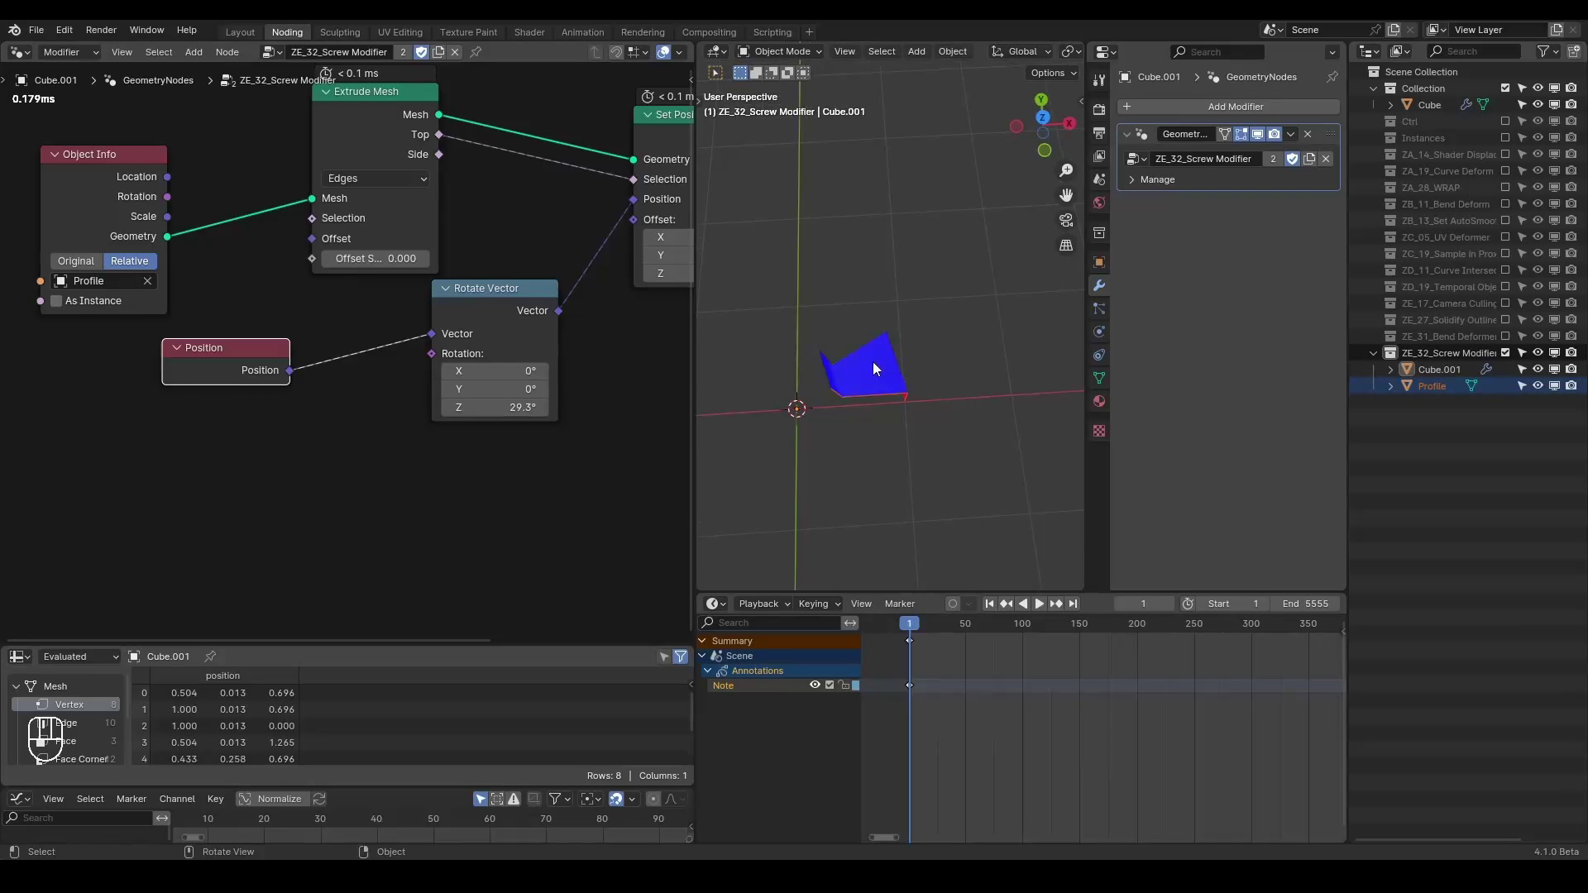
# - Wrap Extrude Mesh and Set Position inside a Repeat zone running 1 iteration
pyautogui.click(529, 335)
pyautogui.click(553, 316)
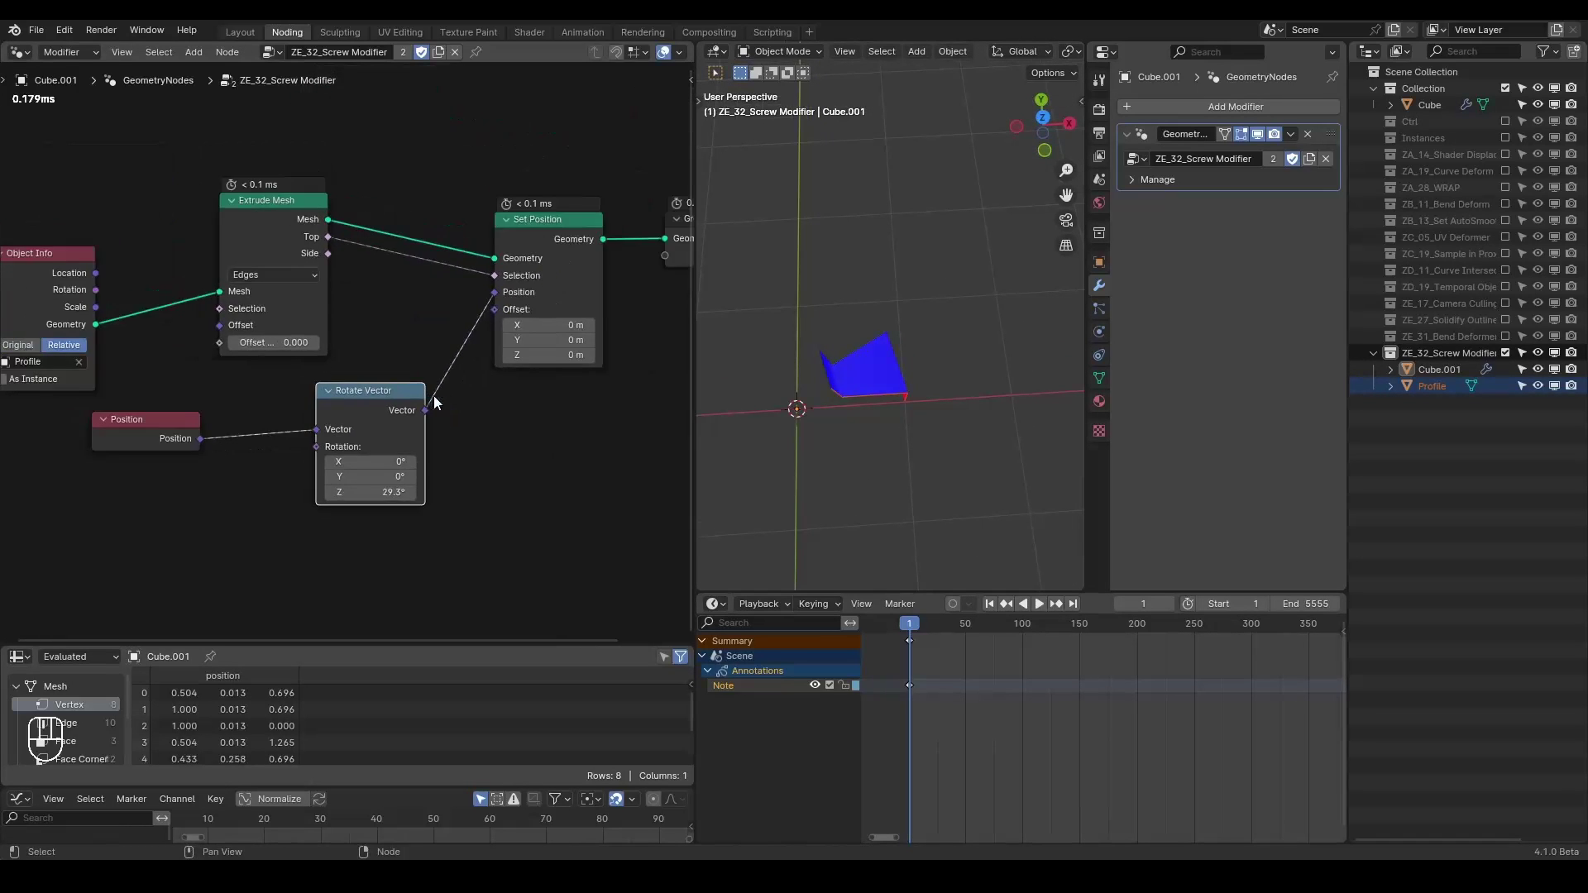
pyautogui.click(418, 381)
pyautogui.click(274, 378)
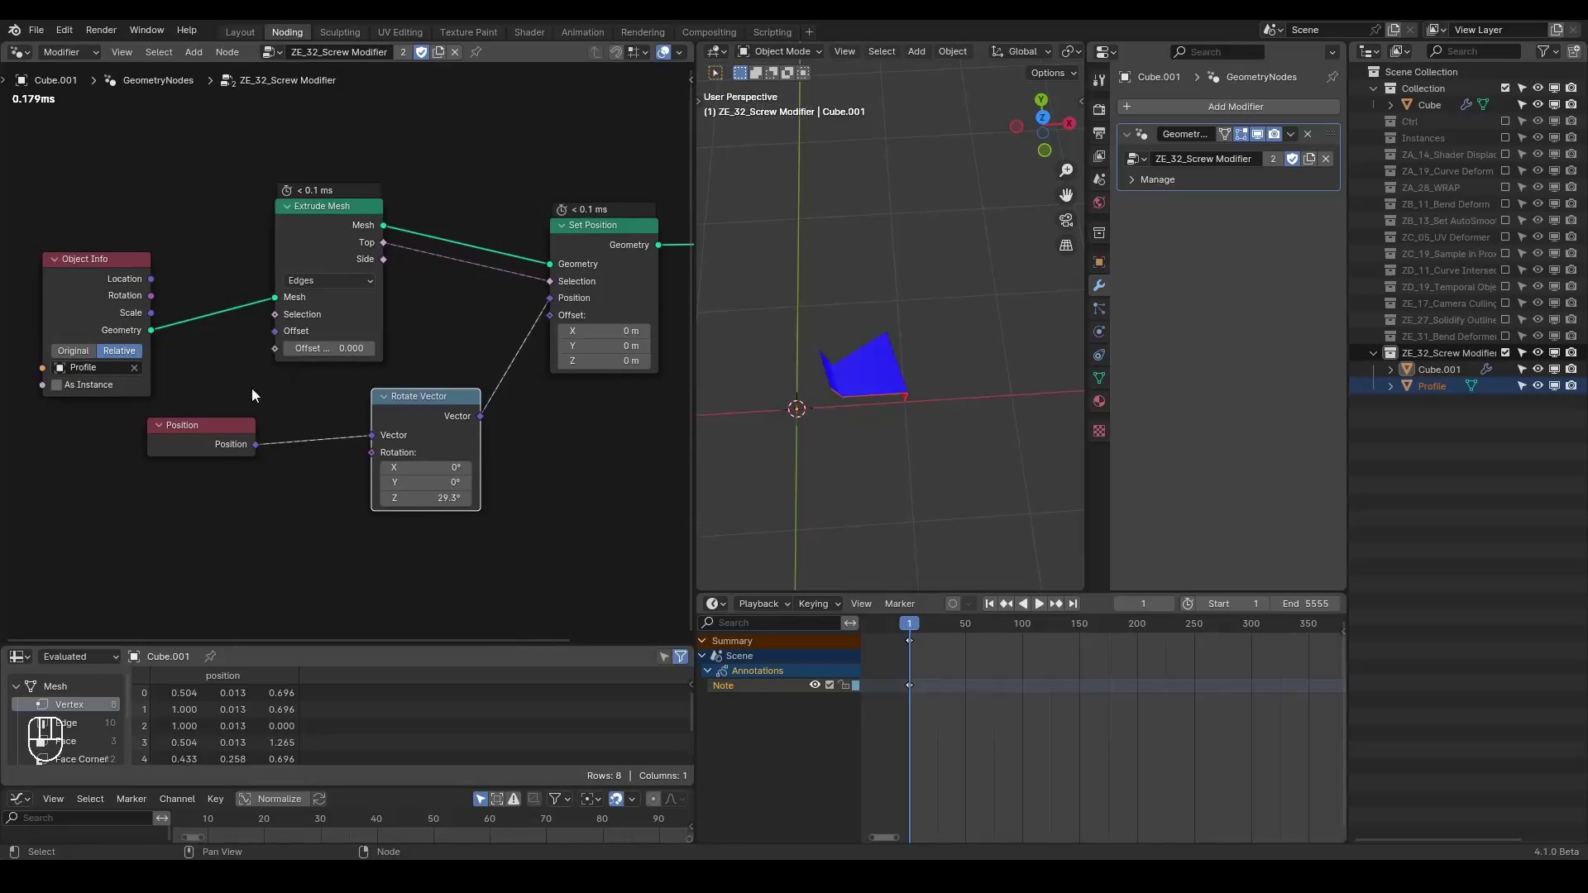
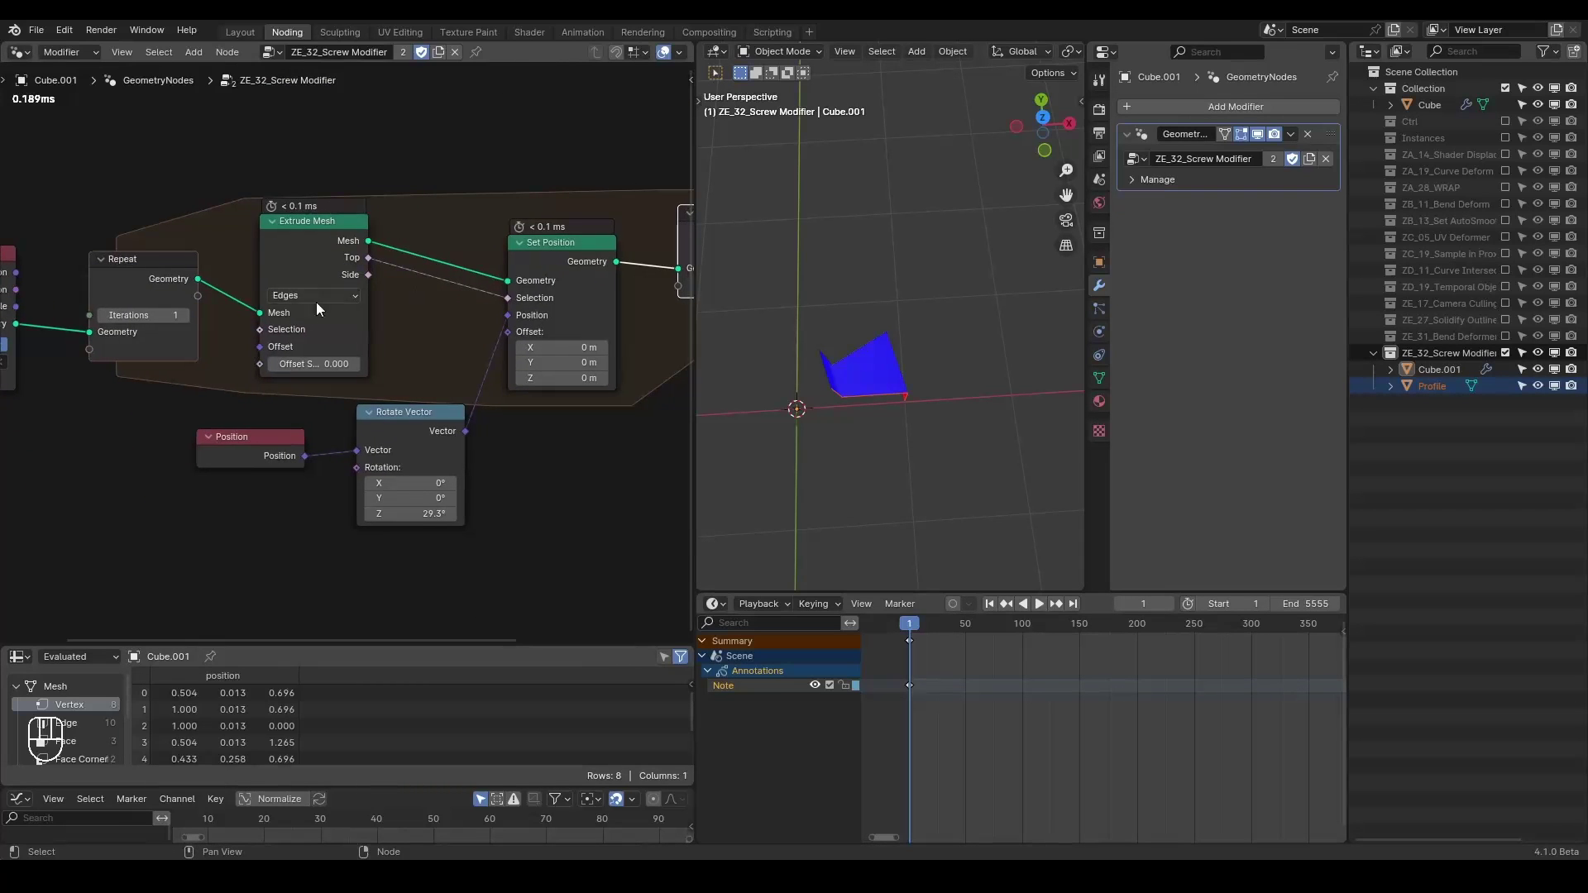
# - Frame all nodes and box-select the Repeat zone with its Extrude Mesh, Set Position, Position and Rotate Vector nodes
pyautogui.moveTo(414, 357); pyautogui.dragTo(350, 345)
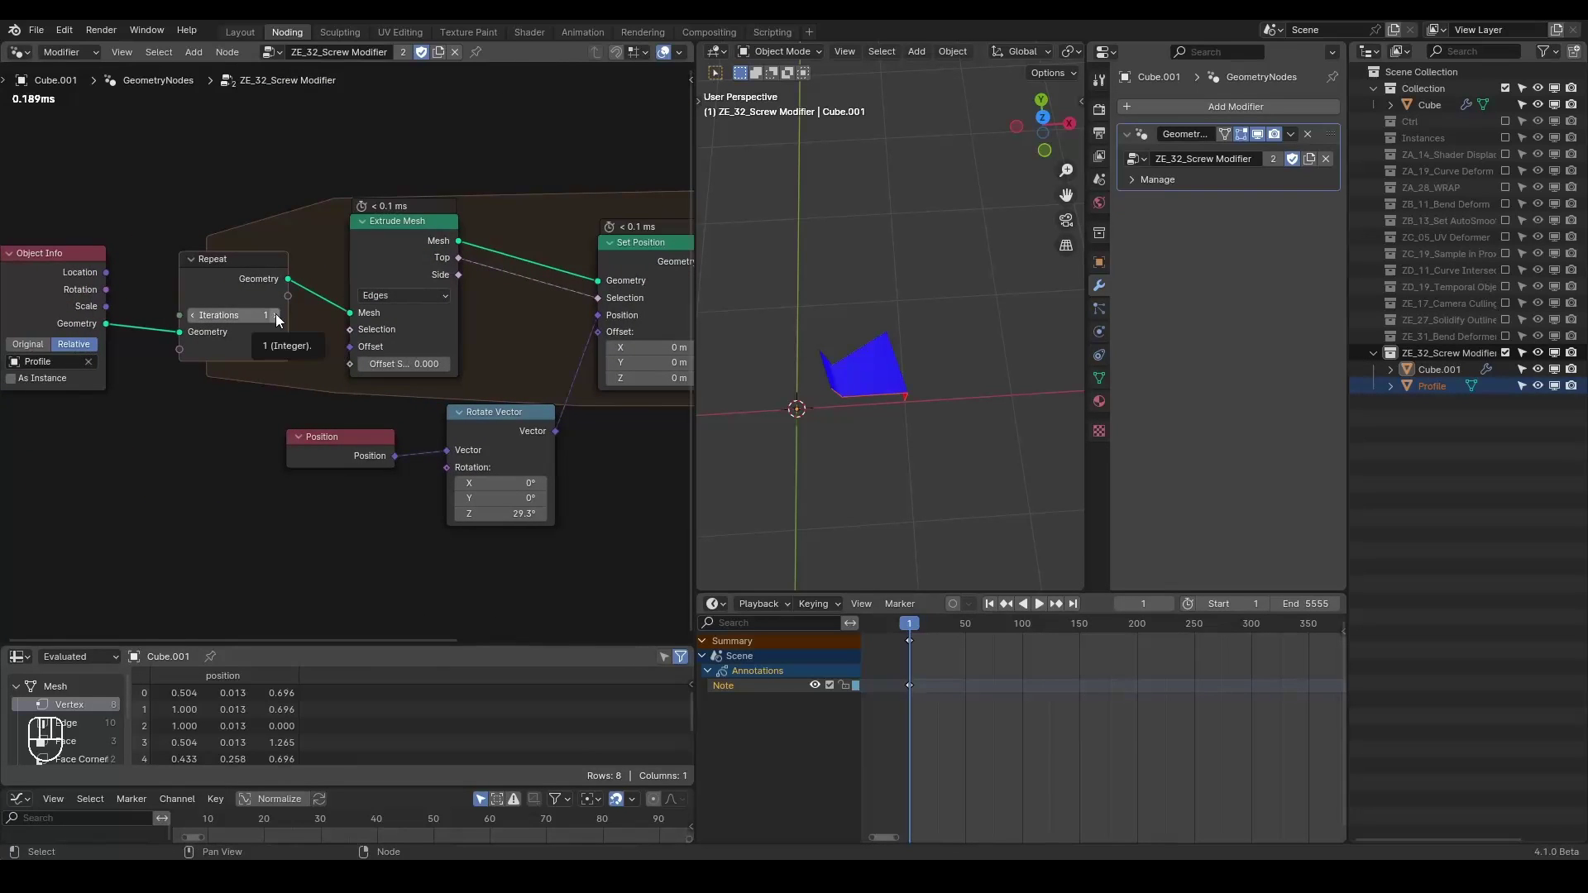
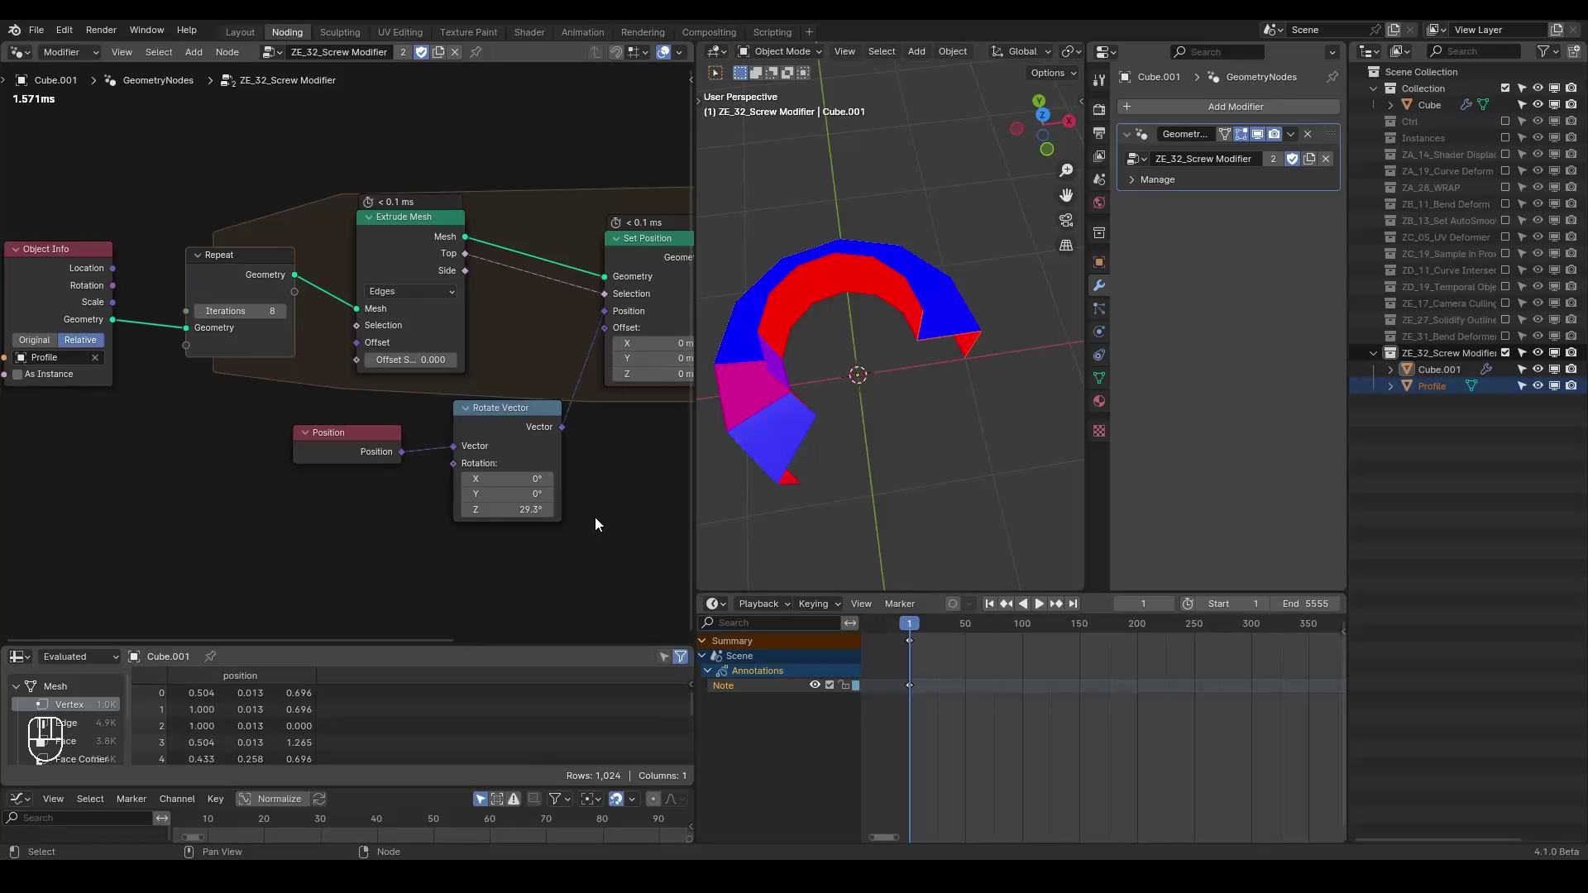
pyautogui.press('ctrl+shift+alt+q')
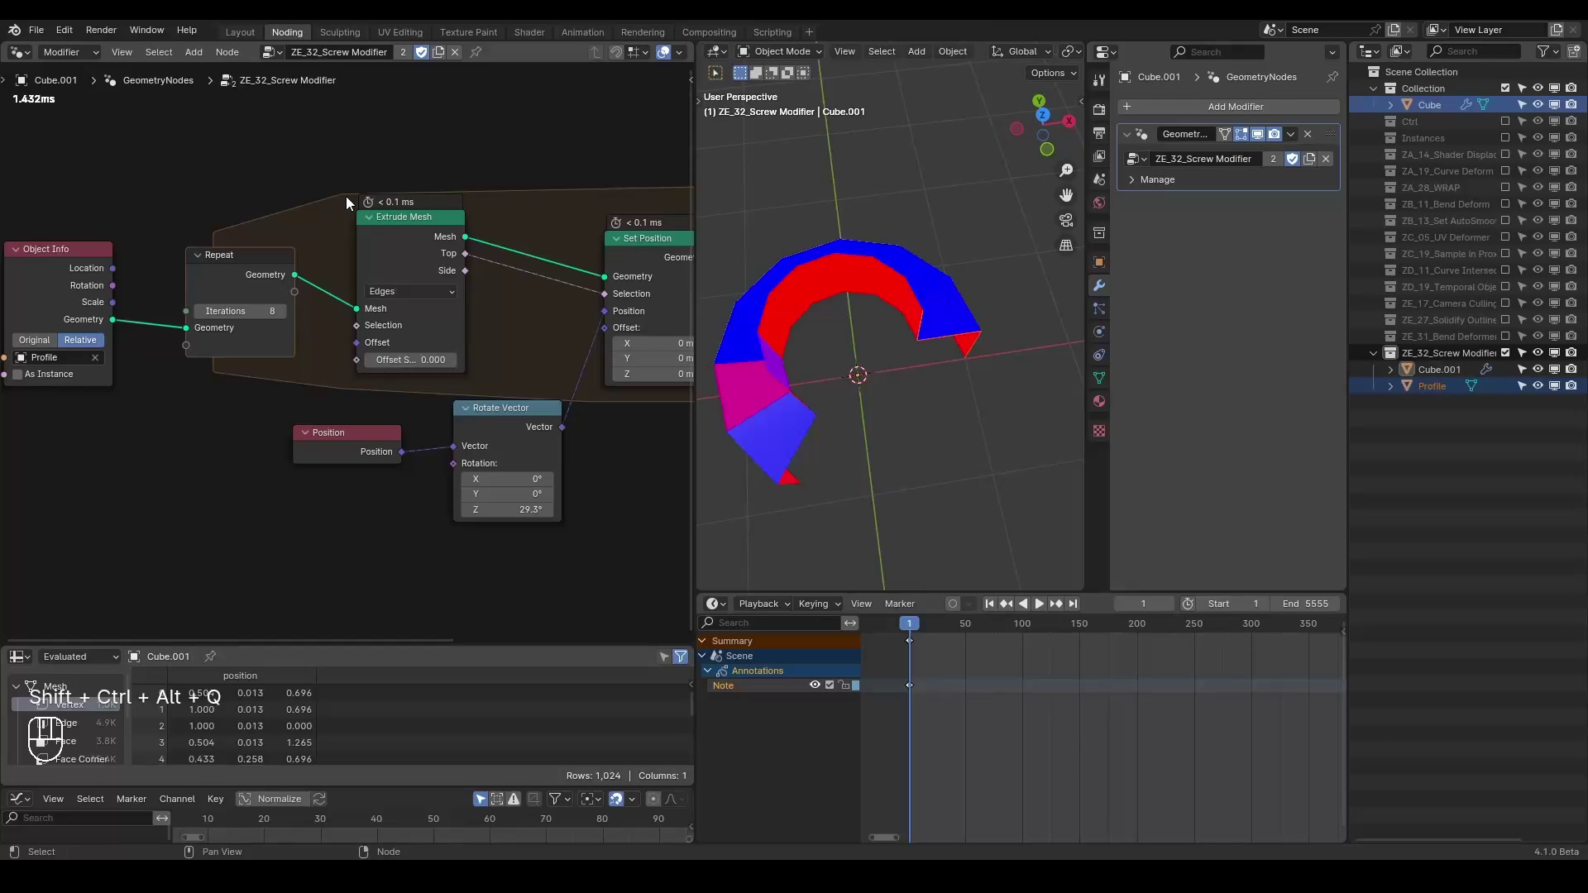
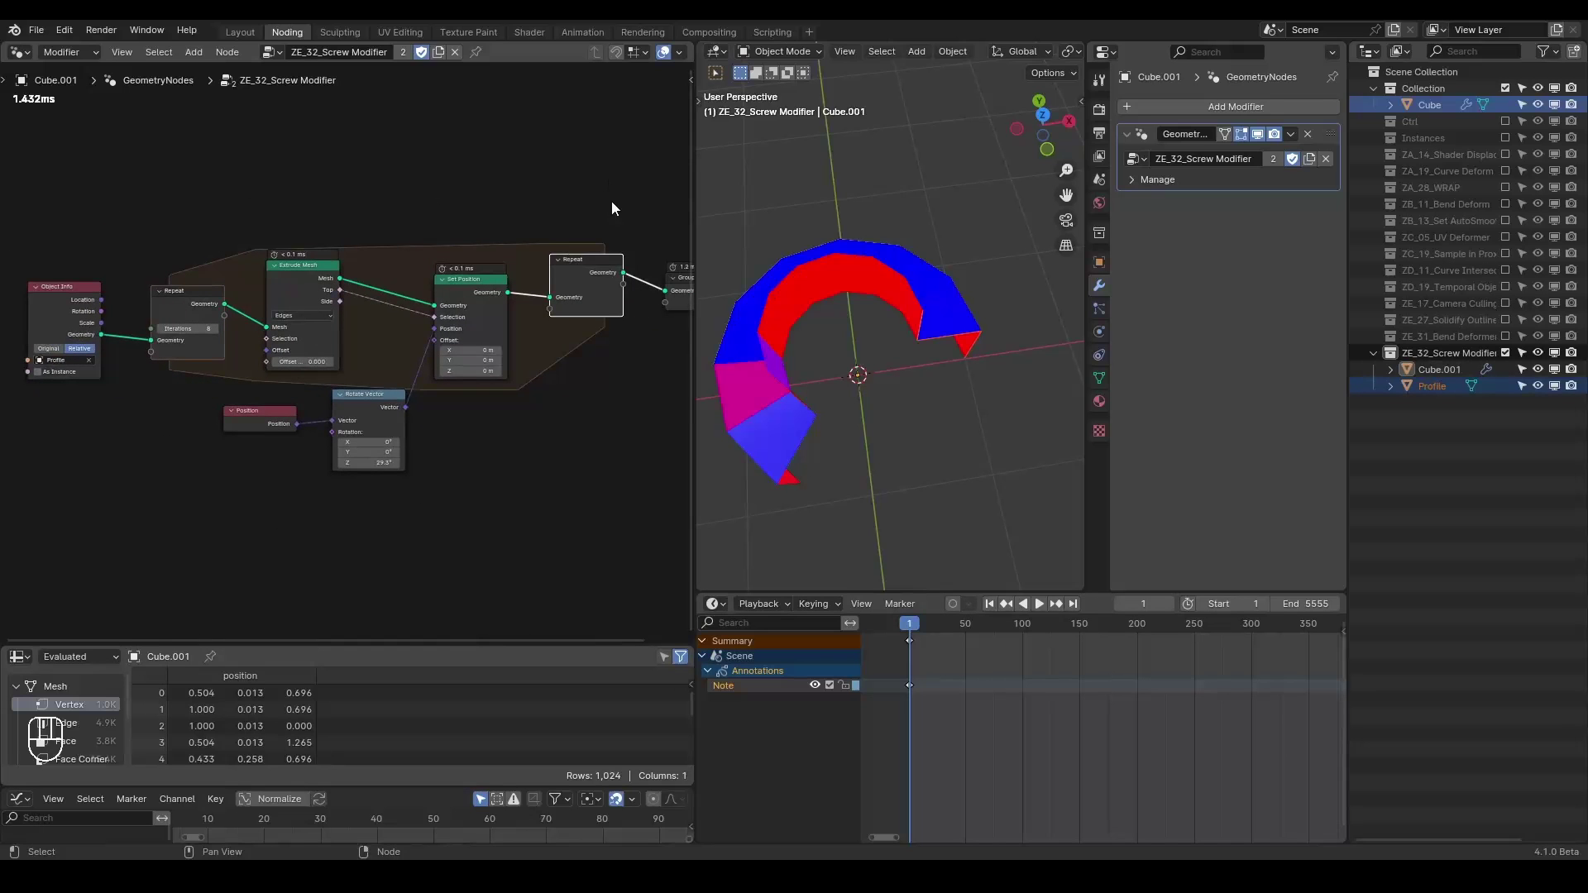
pyautogui.moveTo(605, 186); pyautogui.dragTo(158, 500)
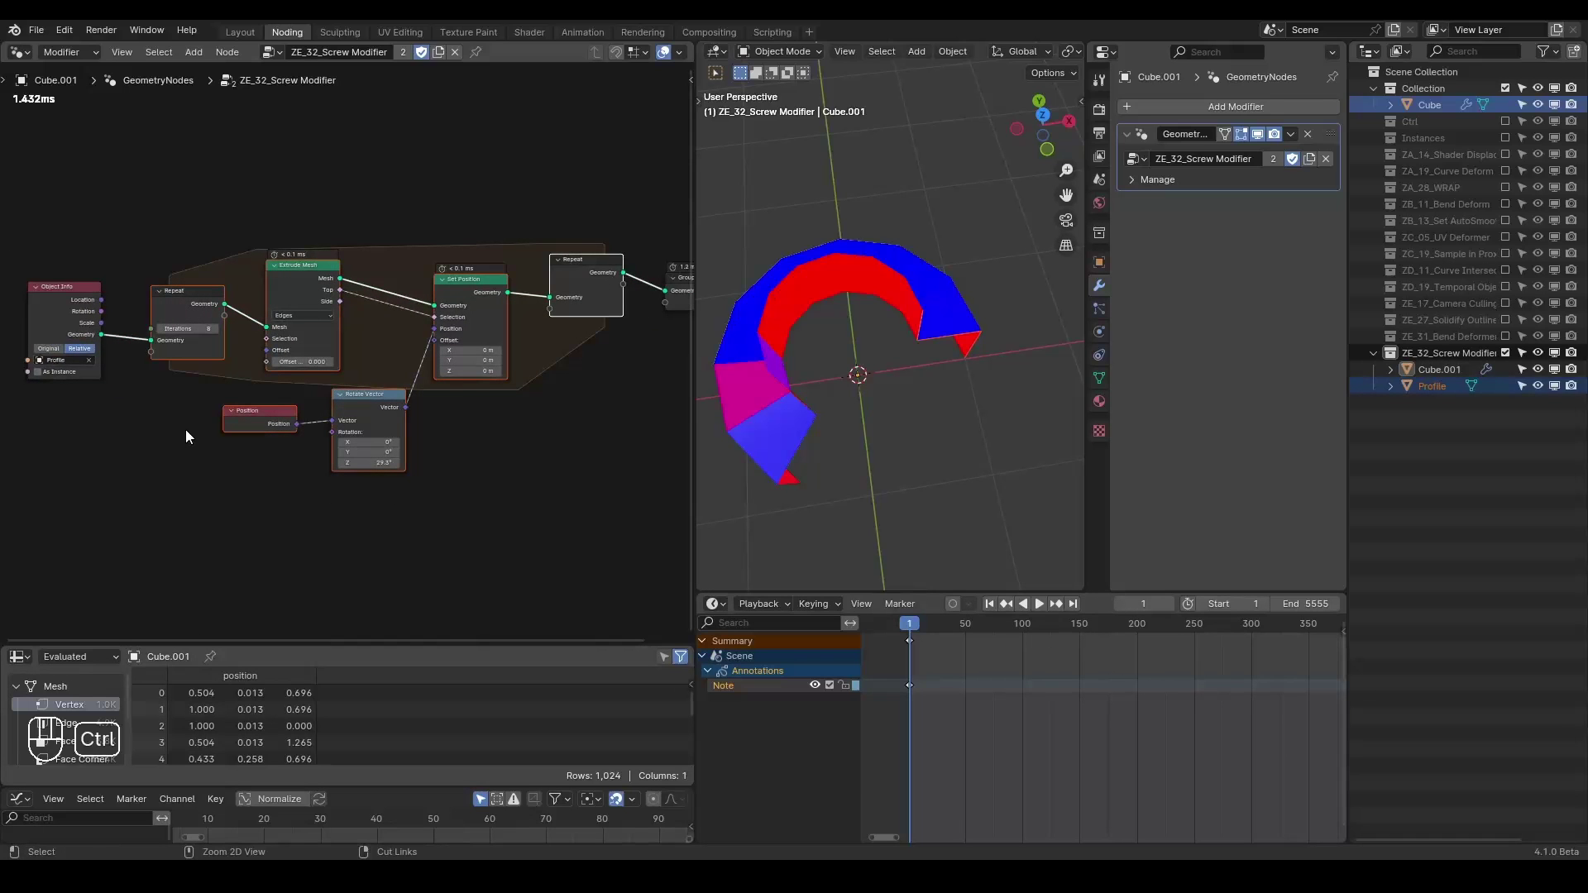
# - Group the selected nodes and wire Repeat Iterations and the Divide angle to the Group Input
pyautogui.press('ctrl+g')
pyautogui.click(179, 428)
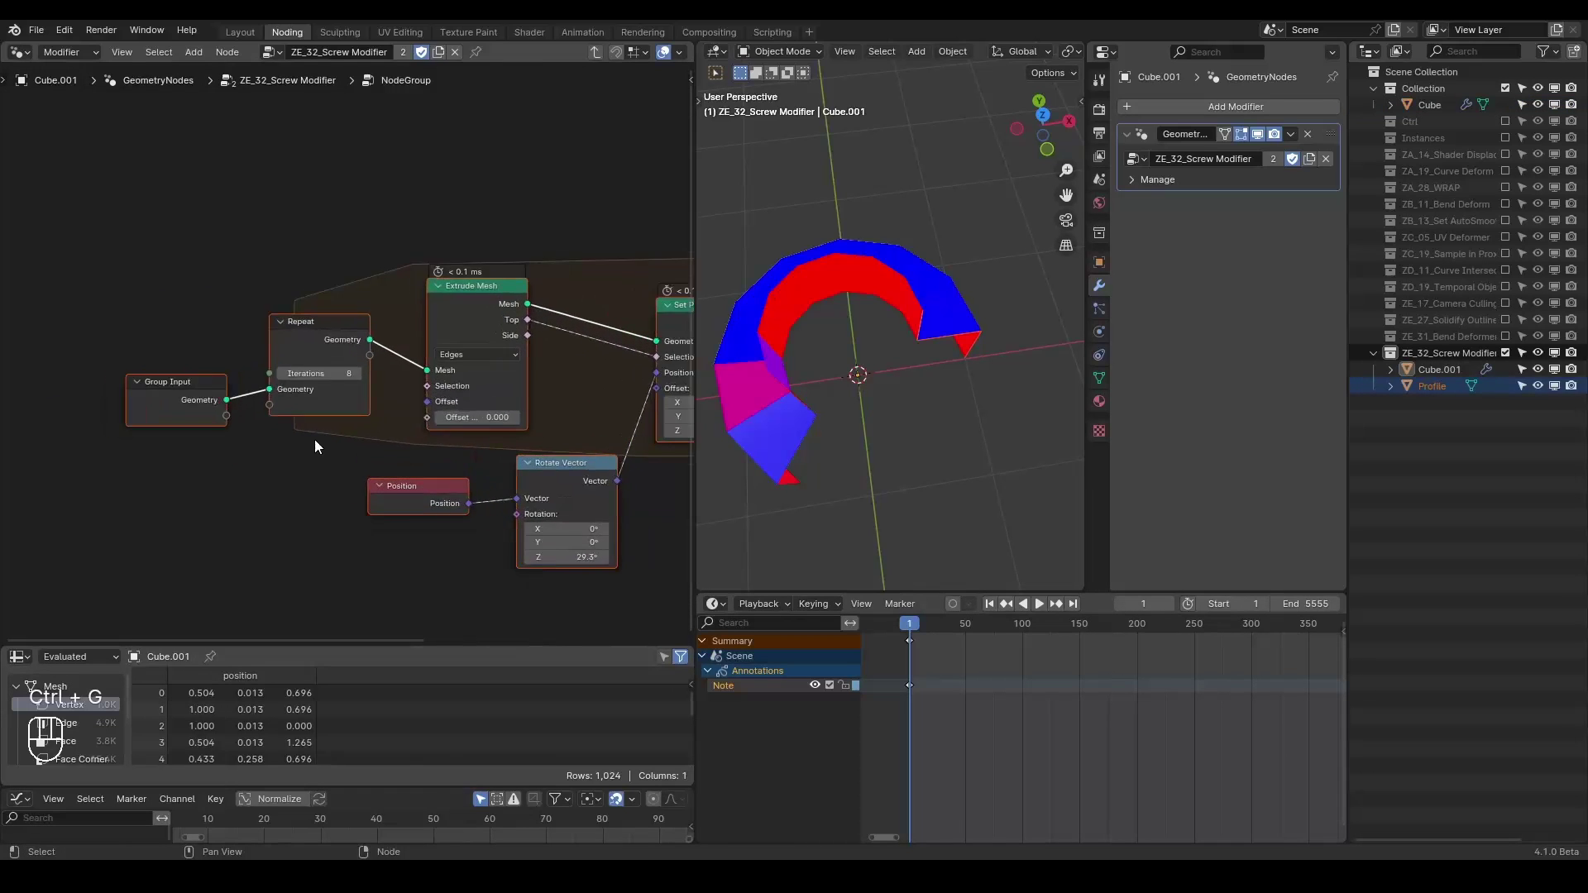
pyautogui.click(167, 424)
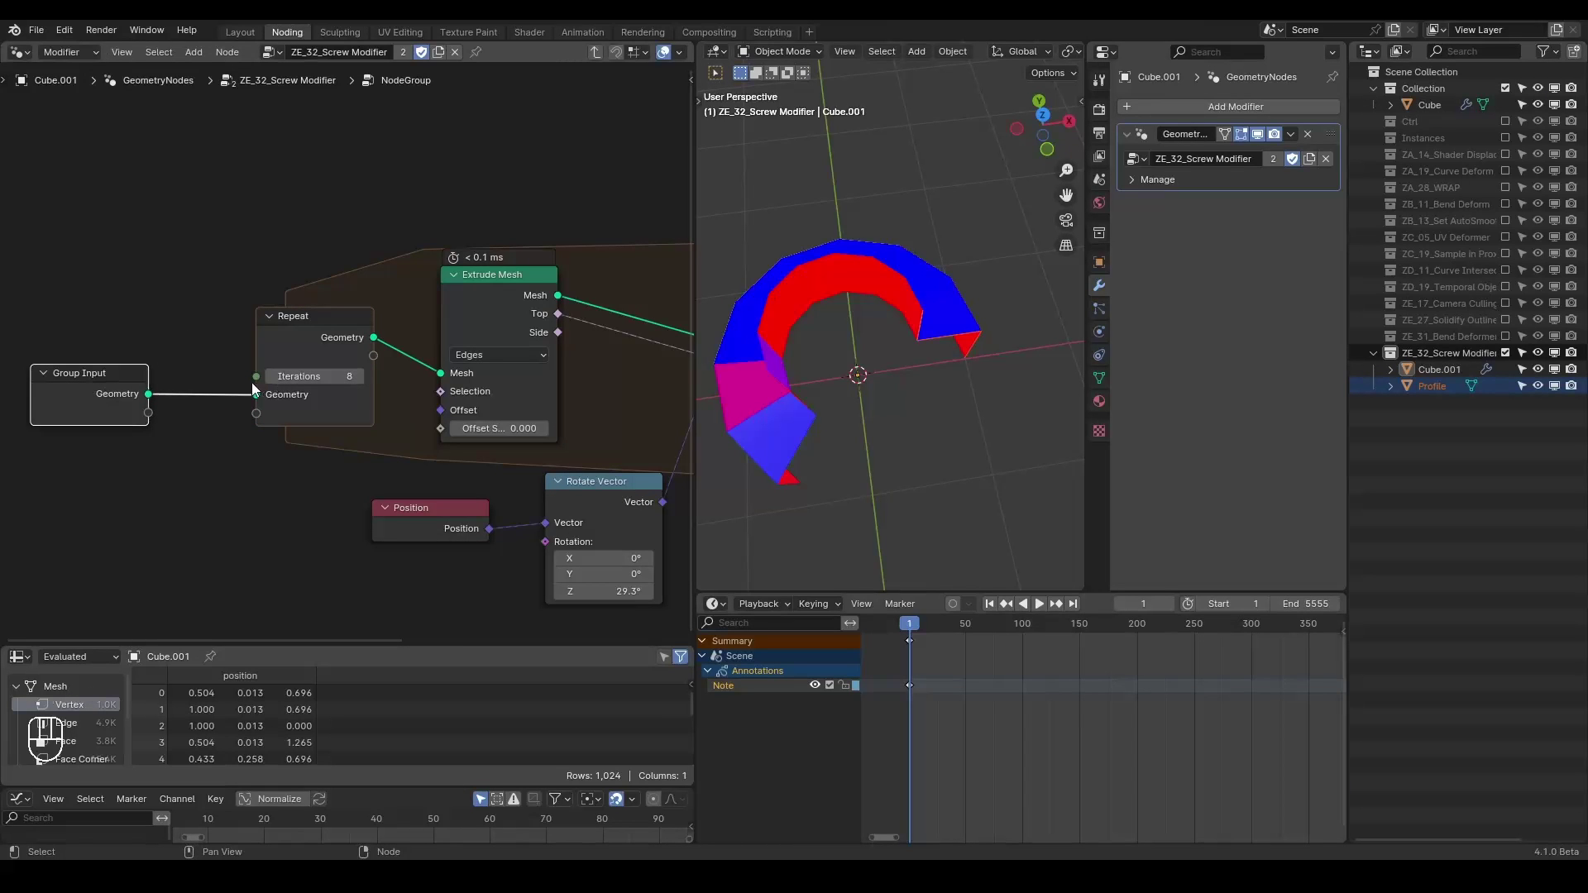
pyautogui.click(260, 385)
pyautogui.click(150, 426)
pyautogui.click(93, 404)
# - Expose Iterations above Geometry, limit Angle to 0–6.283, and return to the modifier tree
pyautogui.click(501, 146)
pyautogui.moveTo(525, 148); pyautogui.dragTo(524, 143)
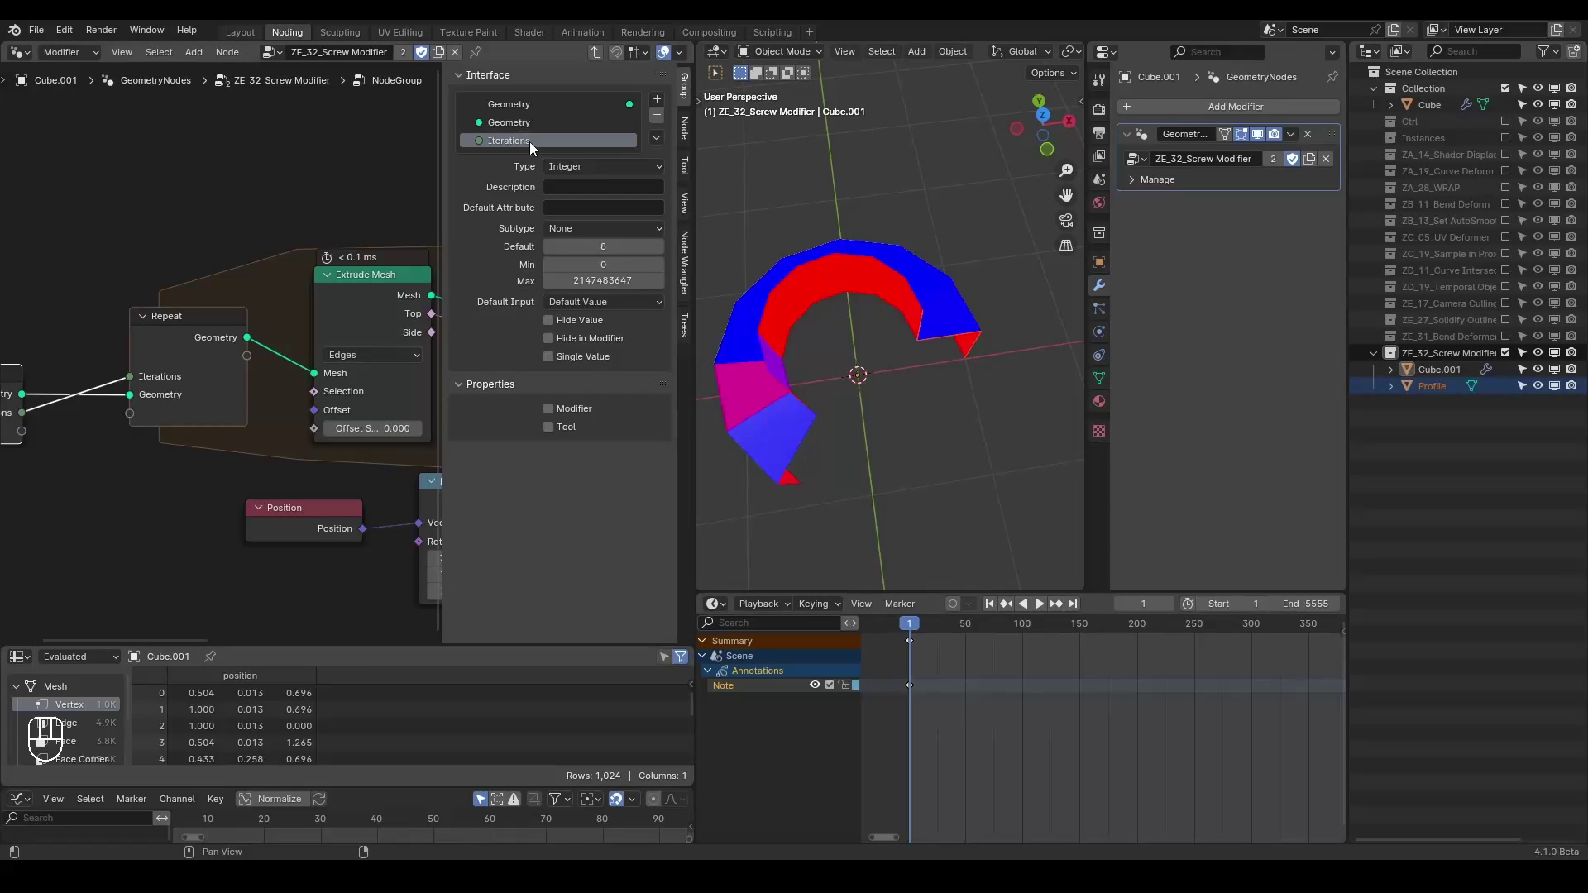
pyautogui.click(539, 154)
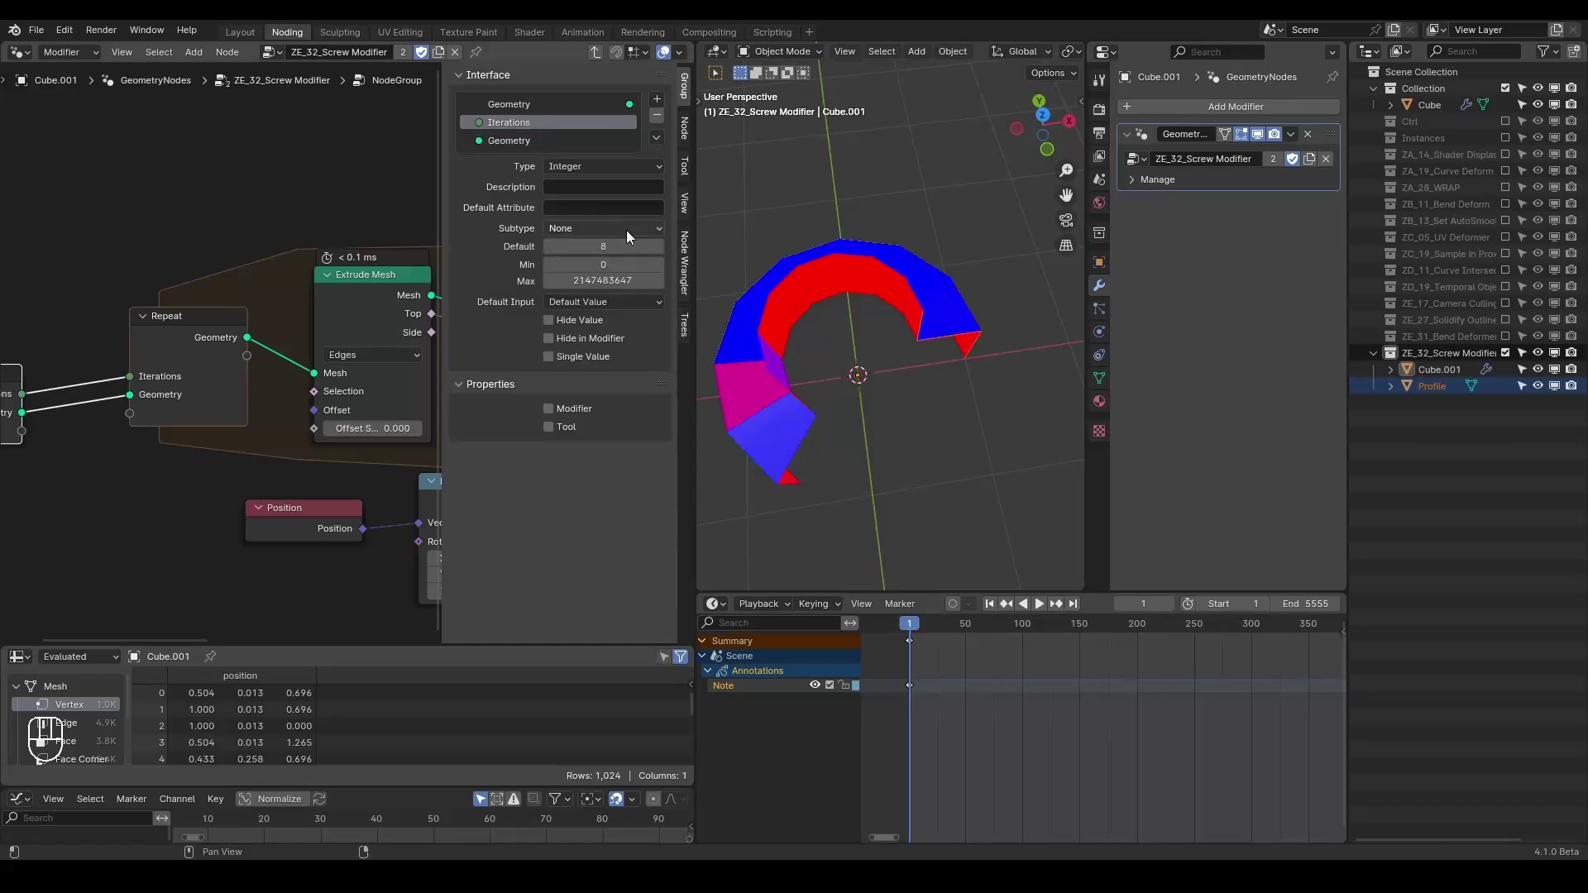
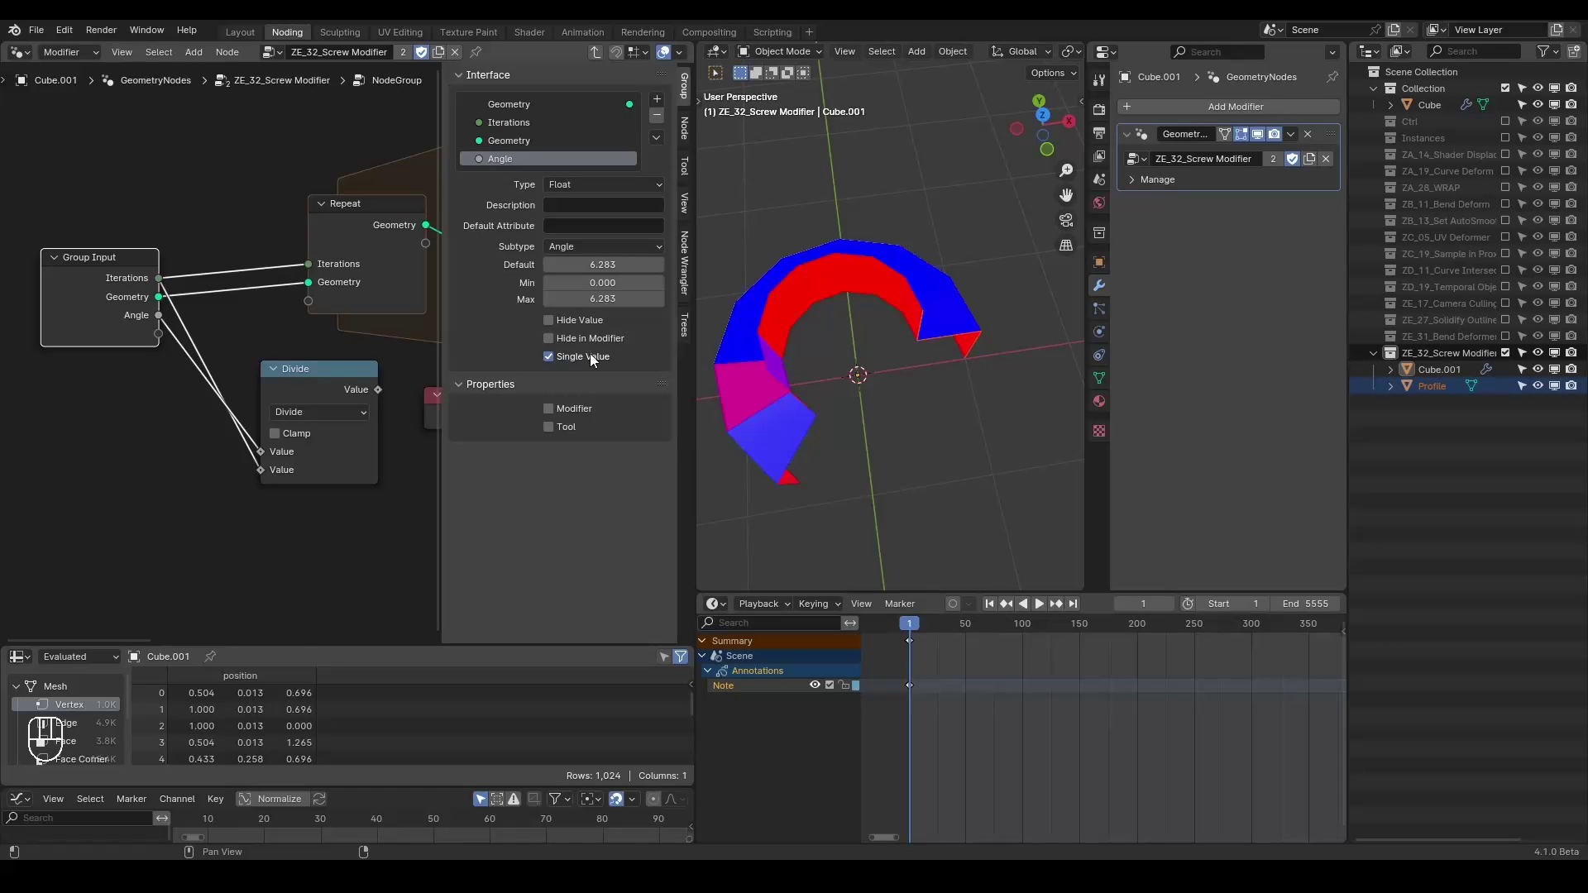
pyautogui.press('n')
pyautogui.click(606, 51)
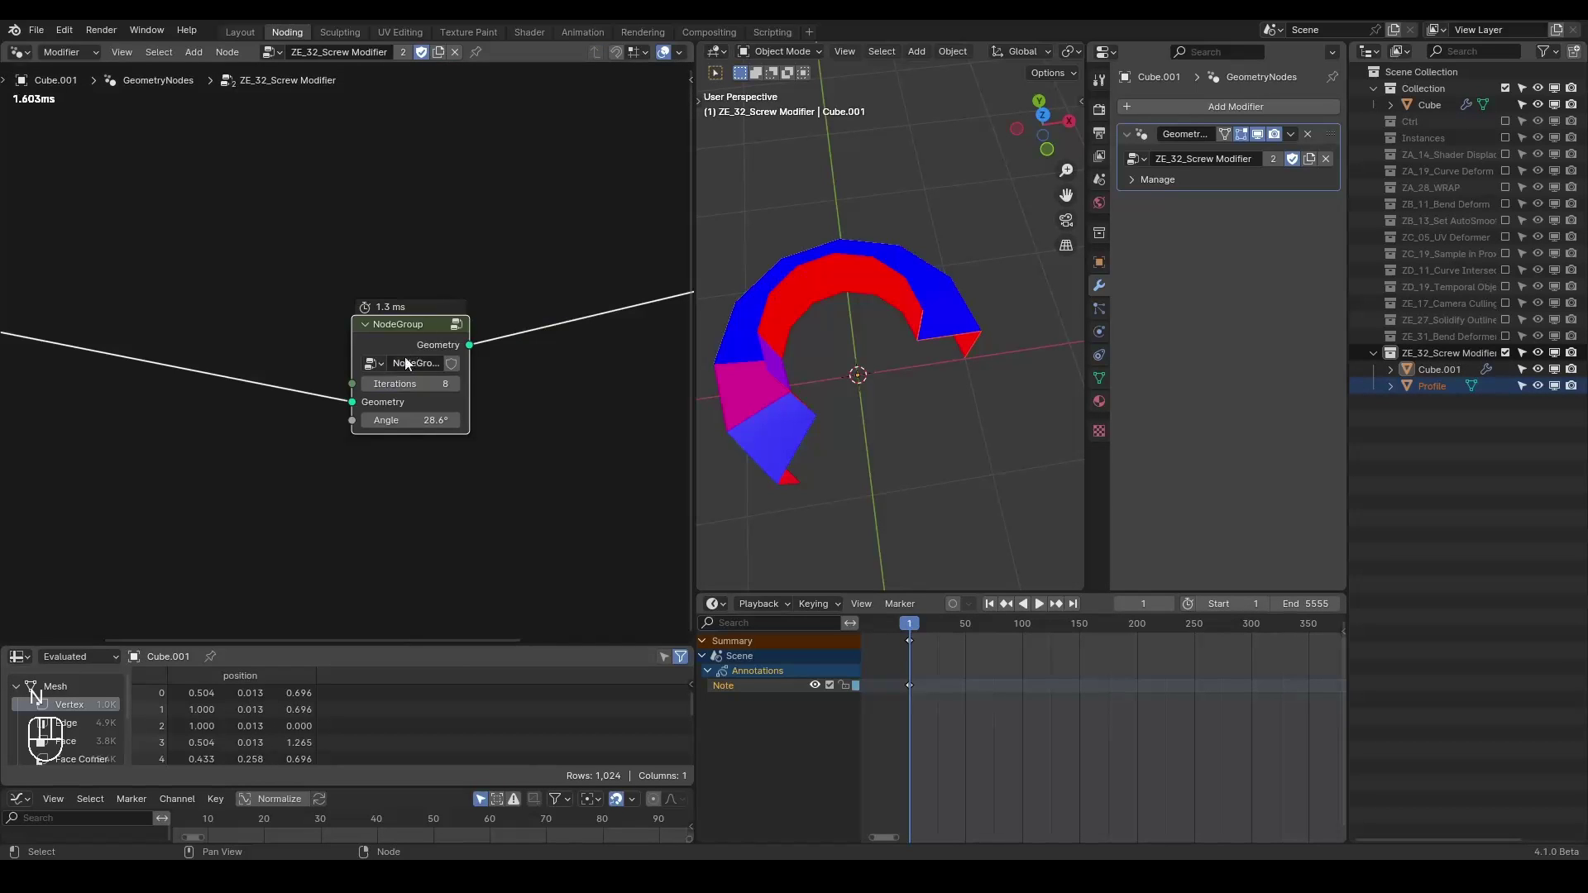
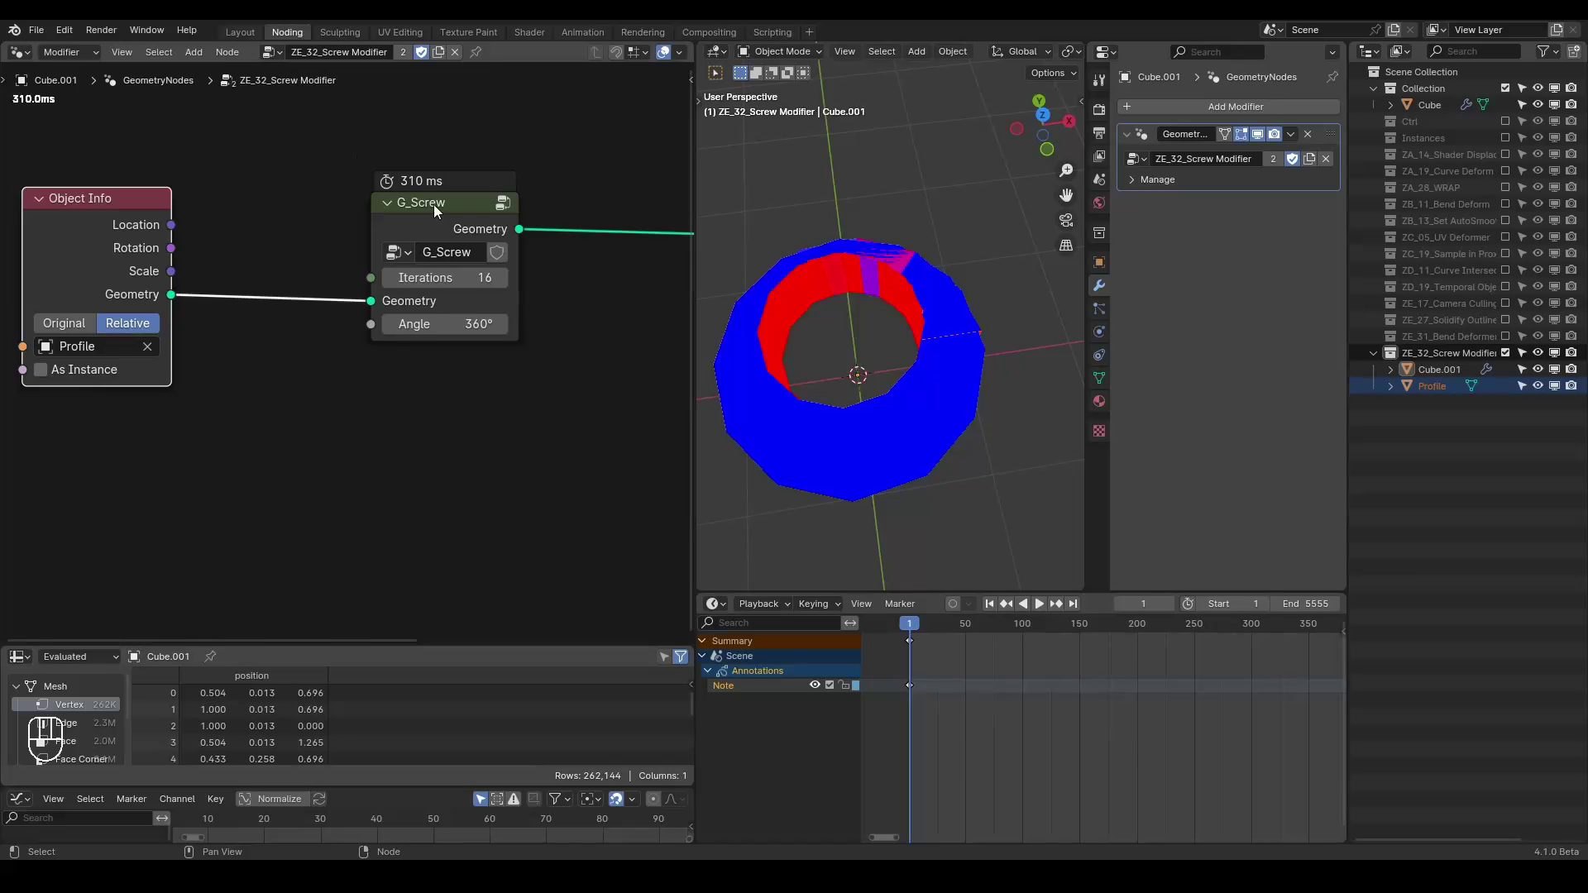
# - Name the group G_Screw and set its Angle to 360° for a full ring sweep
pyautogui.click(400, 286)
pyautogui.click(396, 285)
pyautogui.click(397, 285)
pyautogui.middleClick(397, 285)
pyautogui.doubleClick(397, 285)
pyautogui.middleClick(396, 285)
pyautogui.middleClick(396, 285)
pyautogui.doubleClick(396, 285)
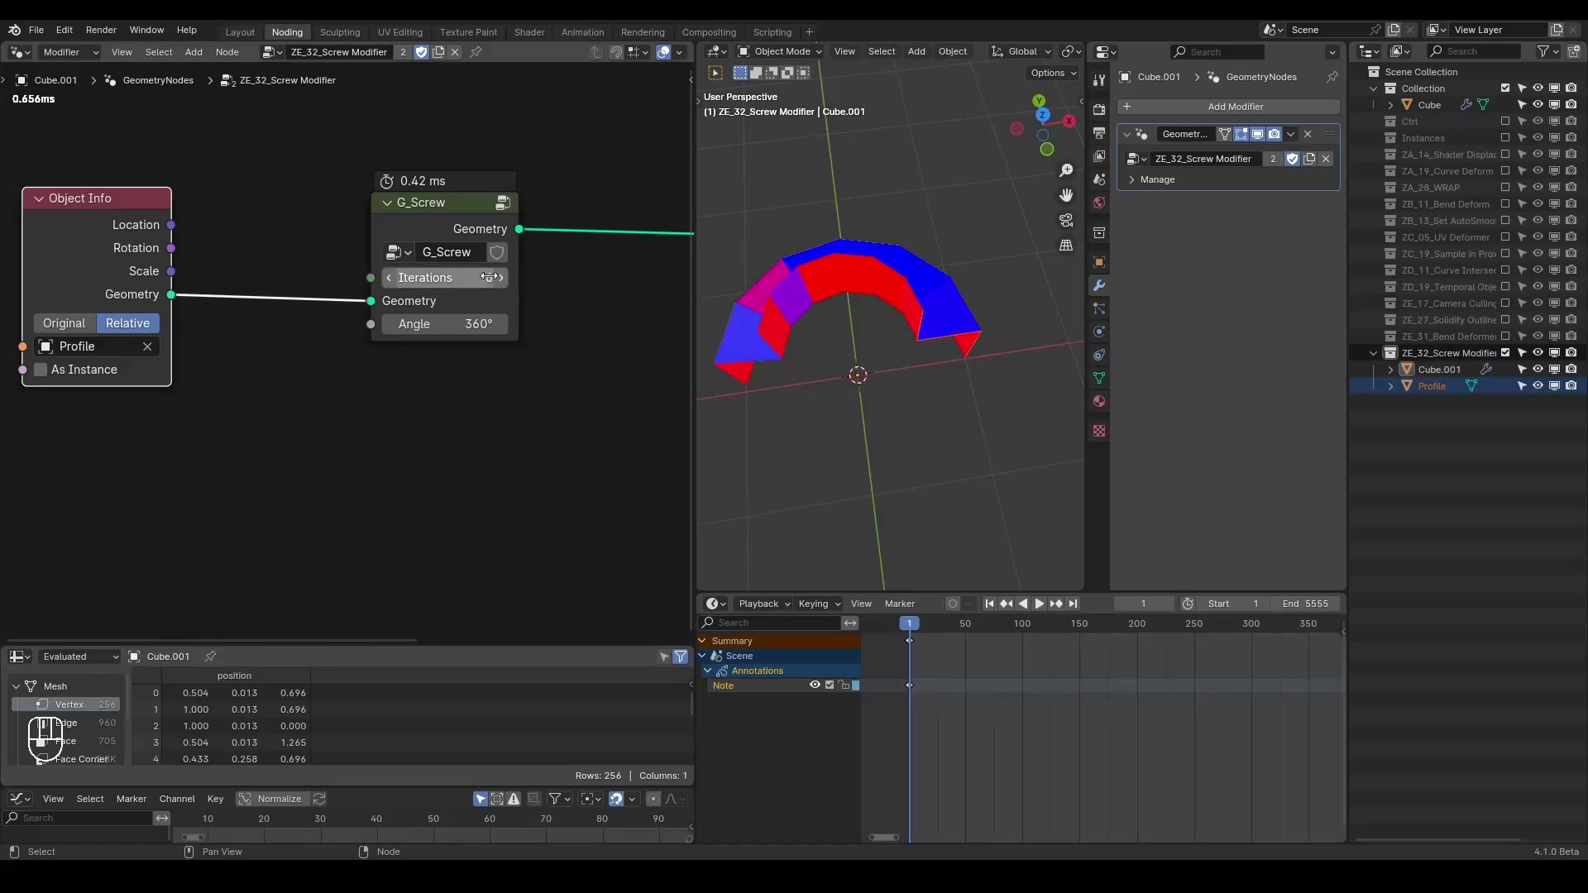
# - Try different Iterations values, settling on 13, then enter the G_Screw group
pyautogui.click(515, 283)
pyautogui.doubleClick(515, 284)
pyautogui.click(515, 283)
pyautogui.click(515, 281)
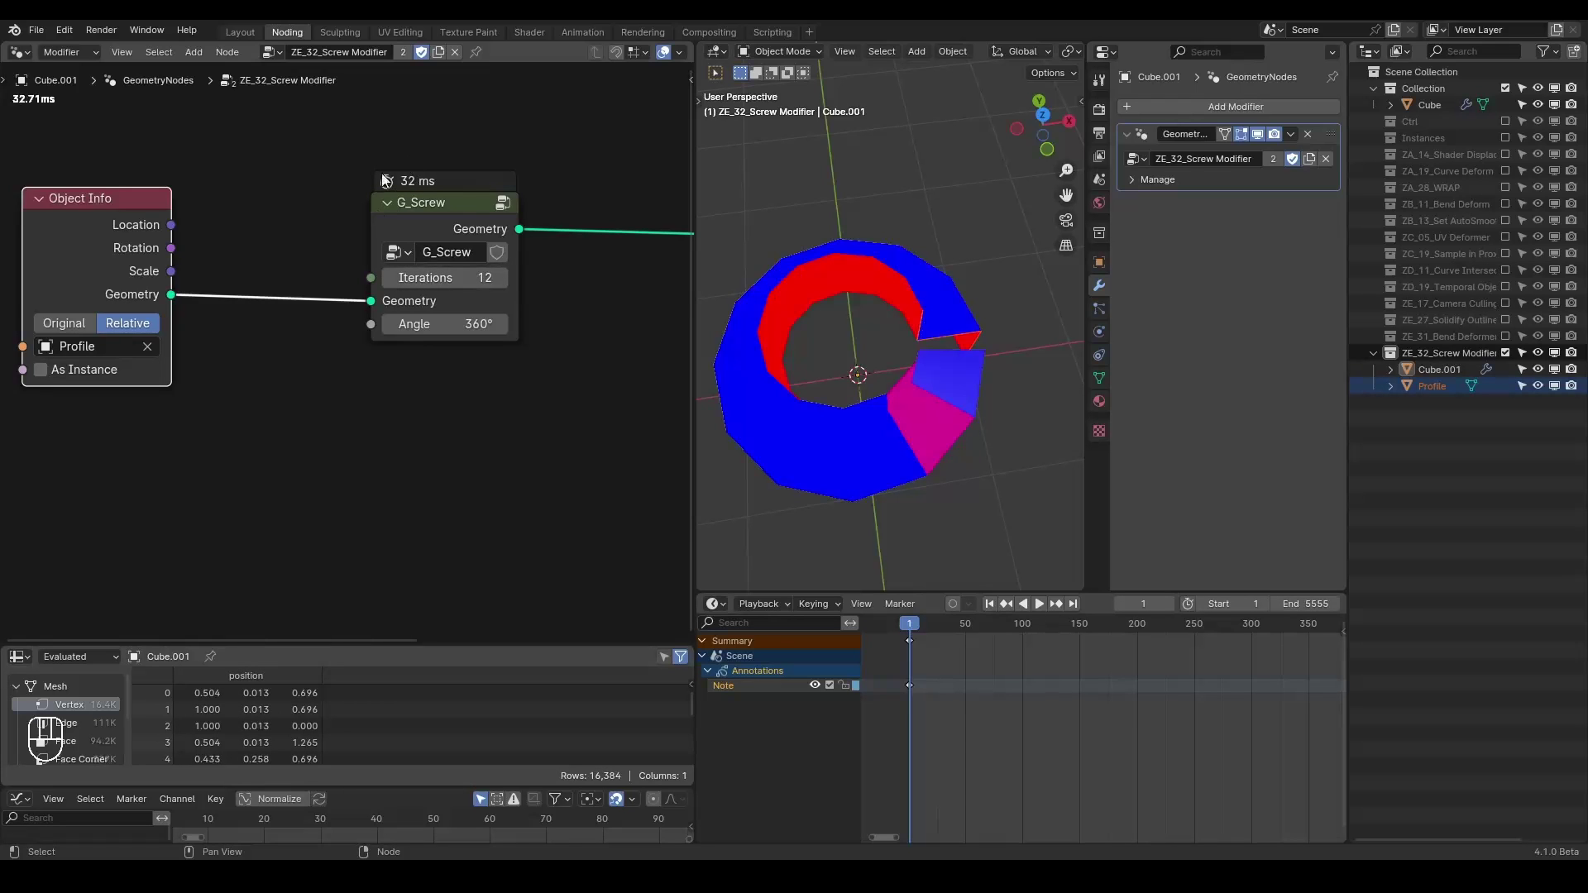
pyautogui.click(503, 279)
pyautogui.click(463, 226)
pyautogui.press('Tab')
pyautogui.click(495, 331)
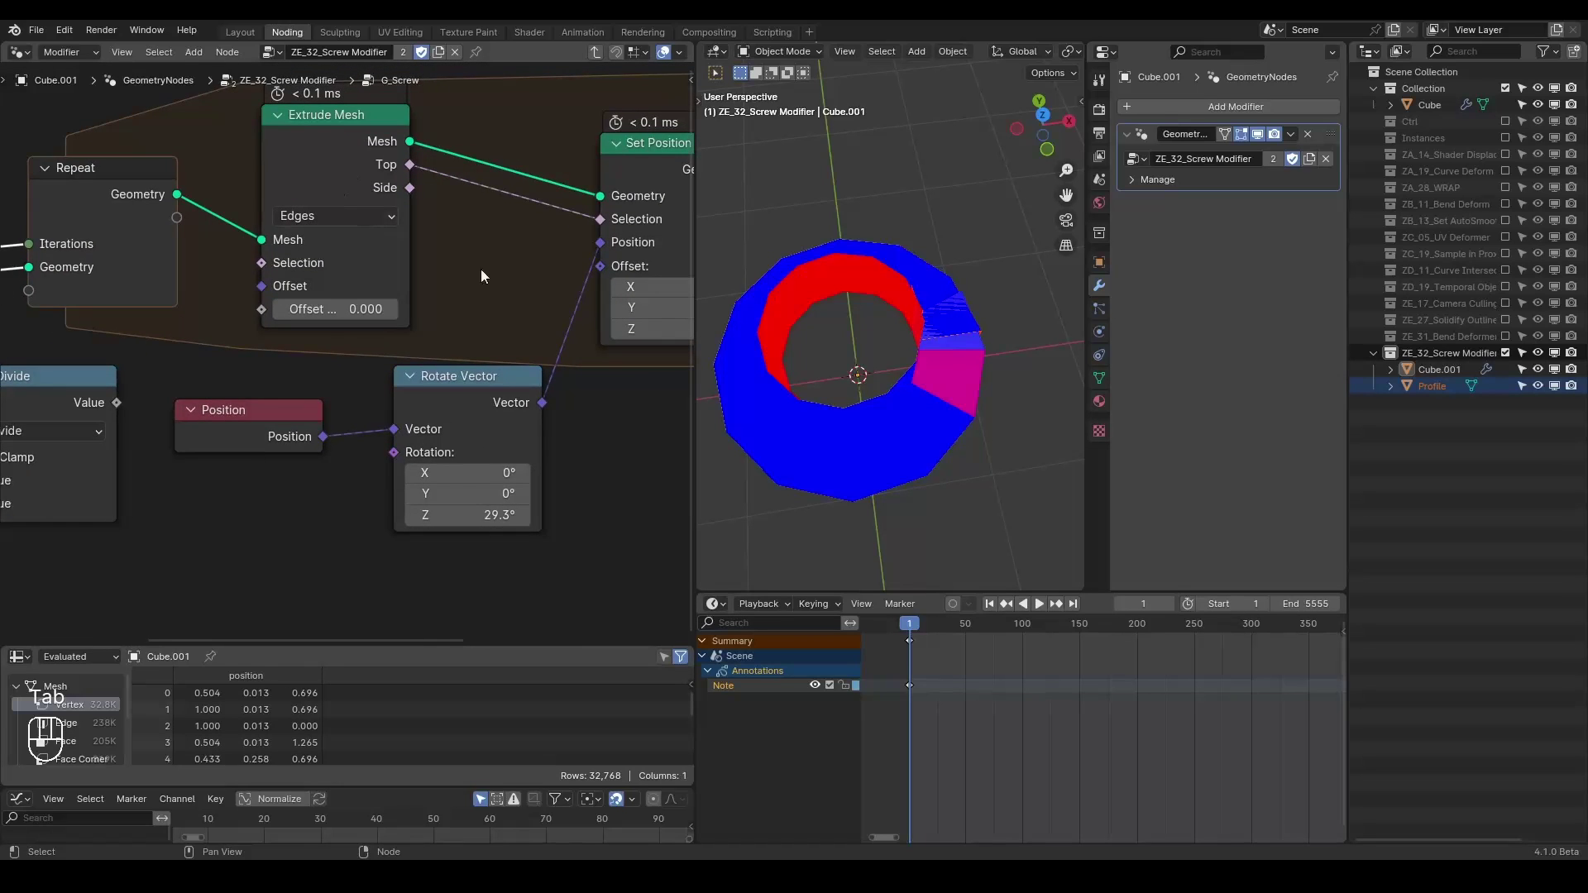
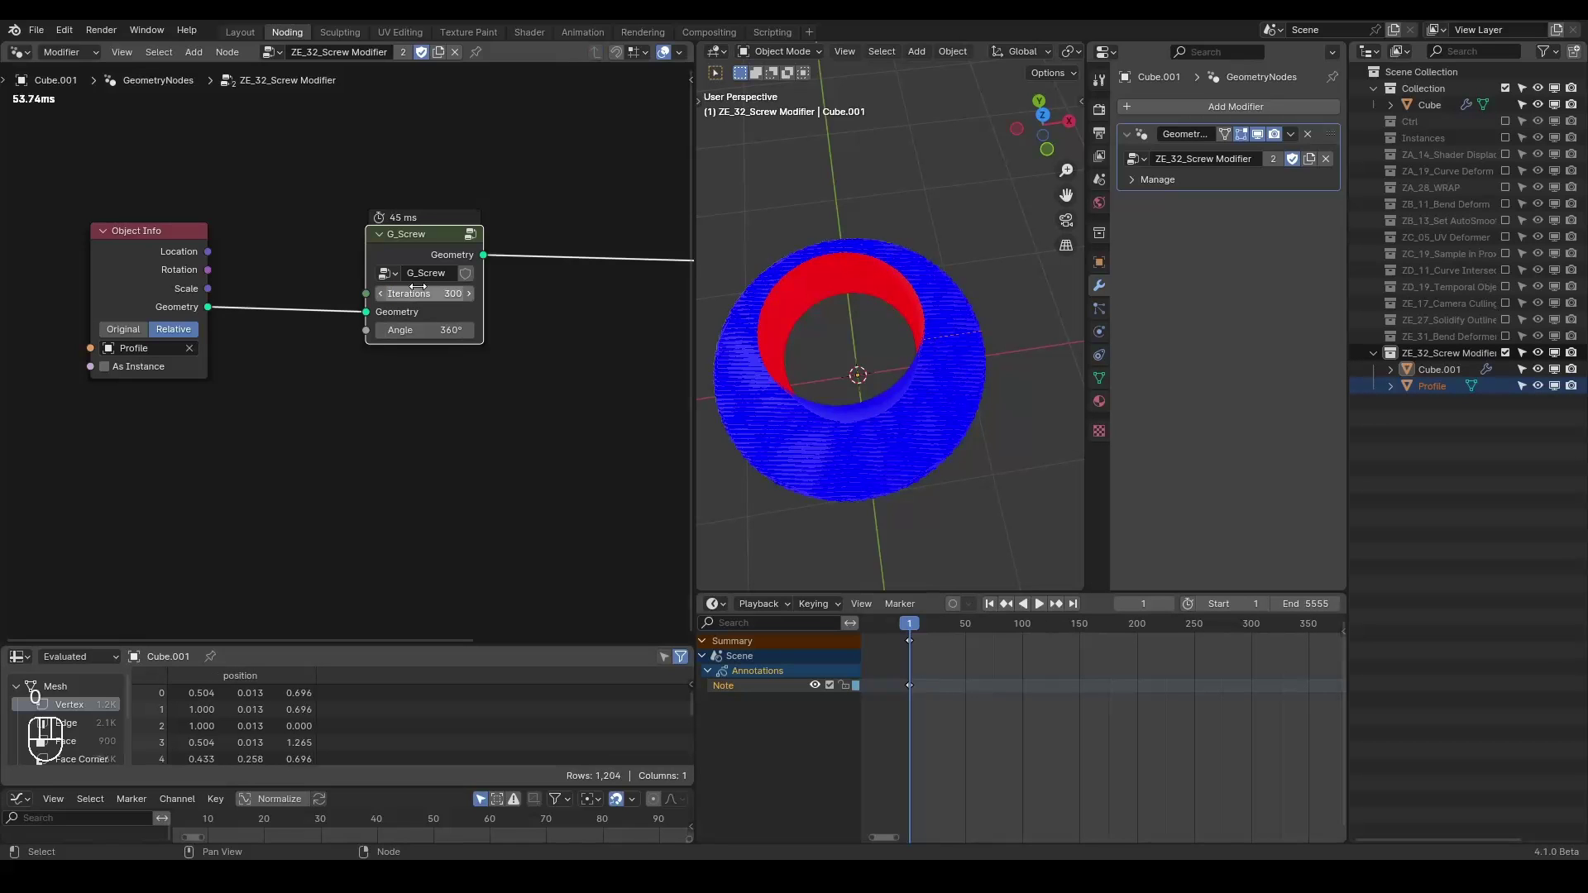
# - Feed Extrude Mesh Top through a Repeat zone Top item into Selection and test 300 iterations
pyautogui.click(427, 250)
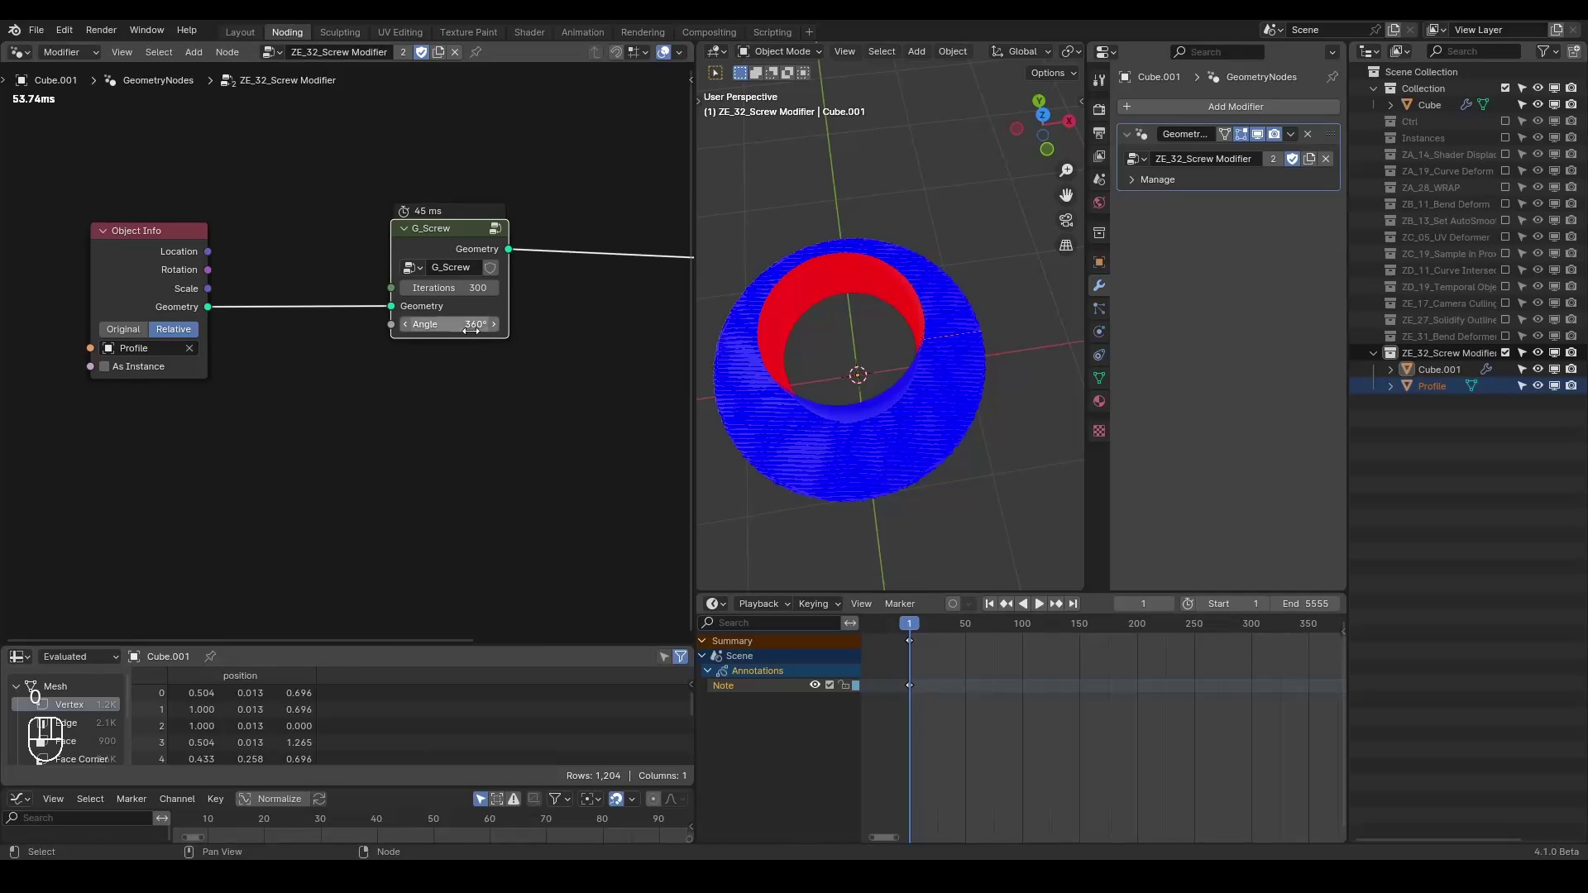
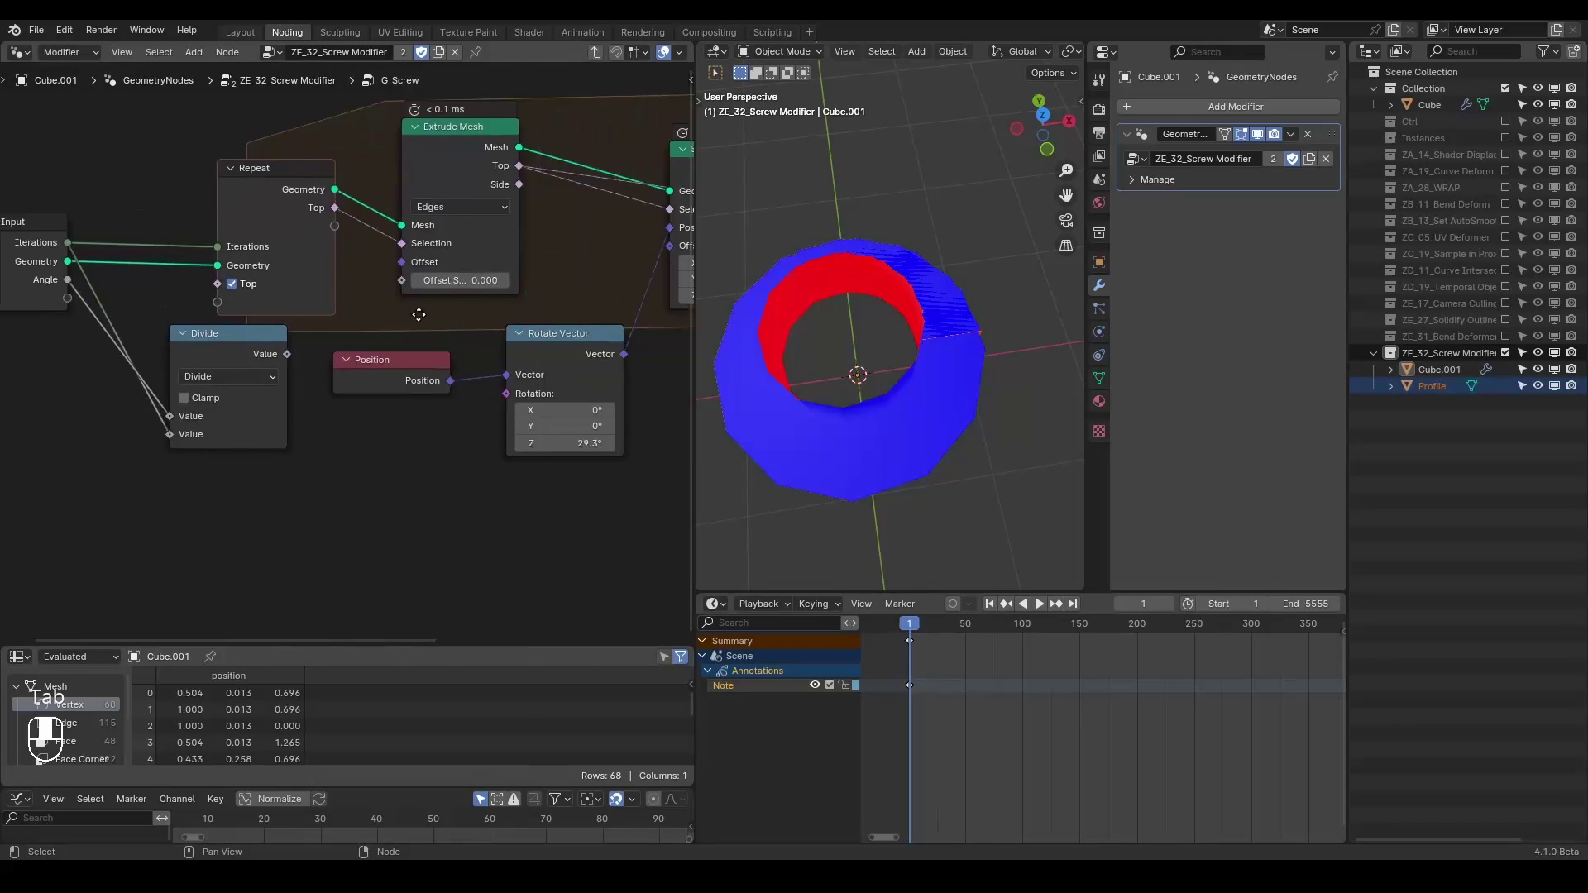
# - Add a Combine XYZ taking Angle/Iterations as Z and drive Rotate Vector's Rotation with it
pyautogui.click(261, 348)
pyautogui.press('ctrl+a')
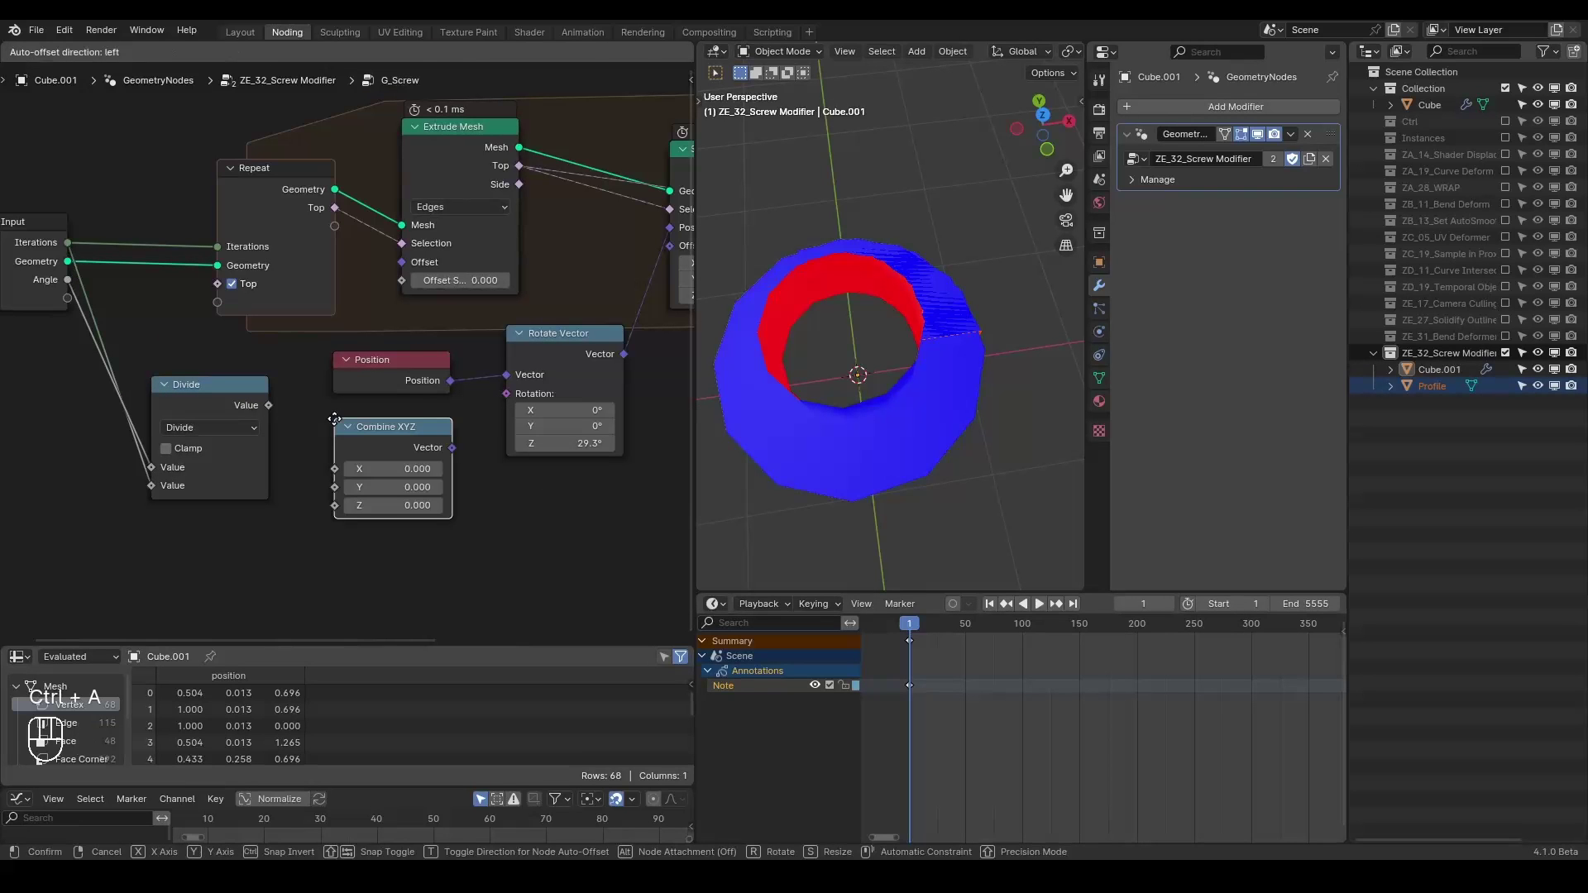
pyautogui.moveTo(265, 406); pyautogui.dragTo(449, 478)
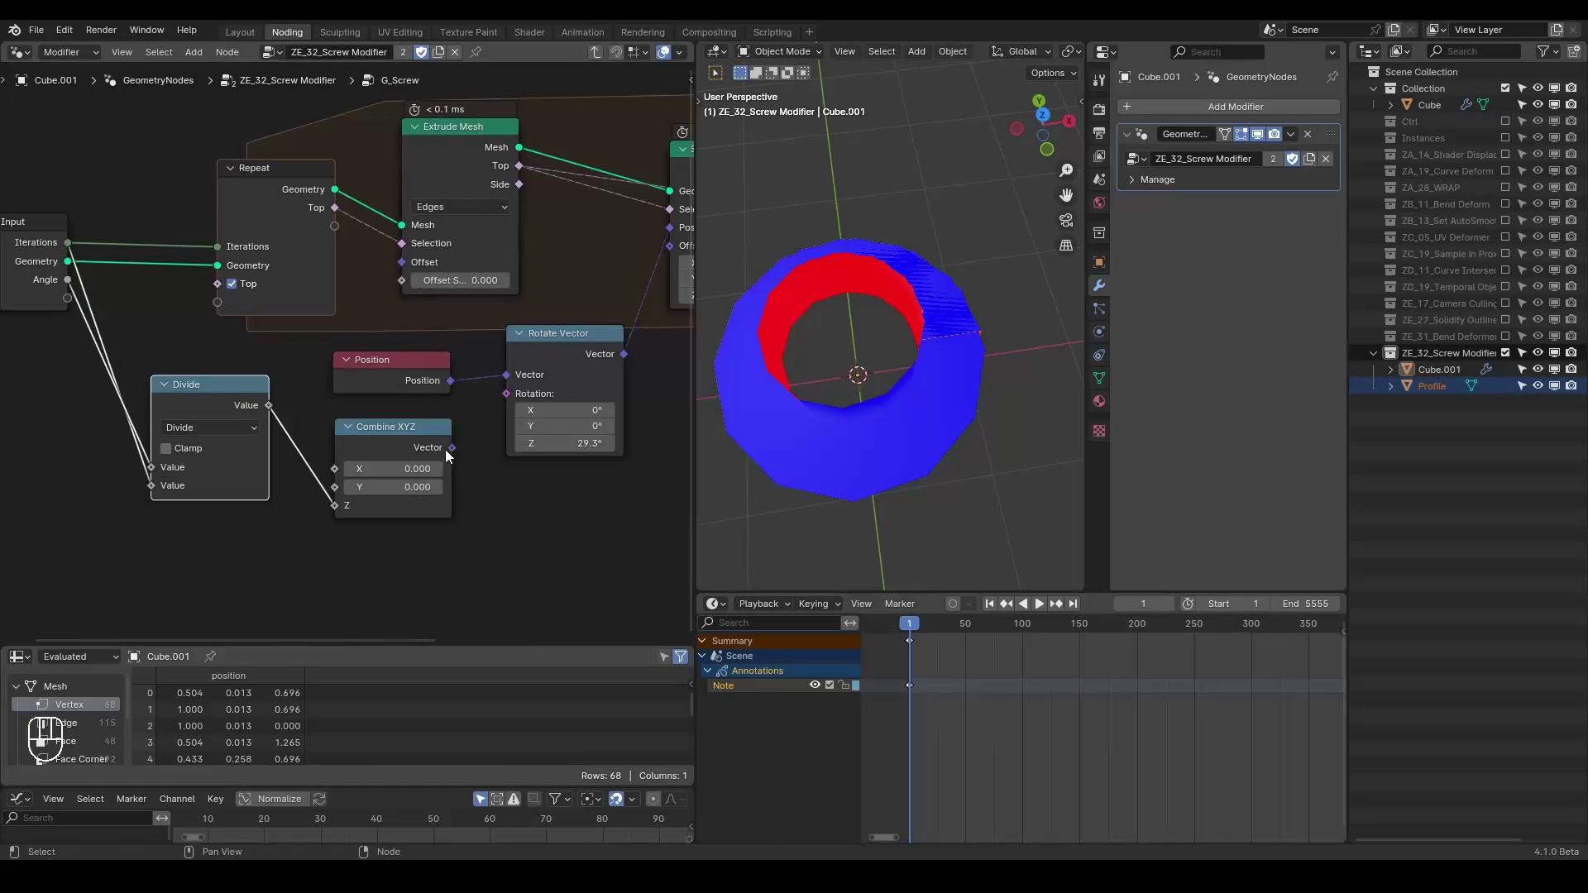
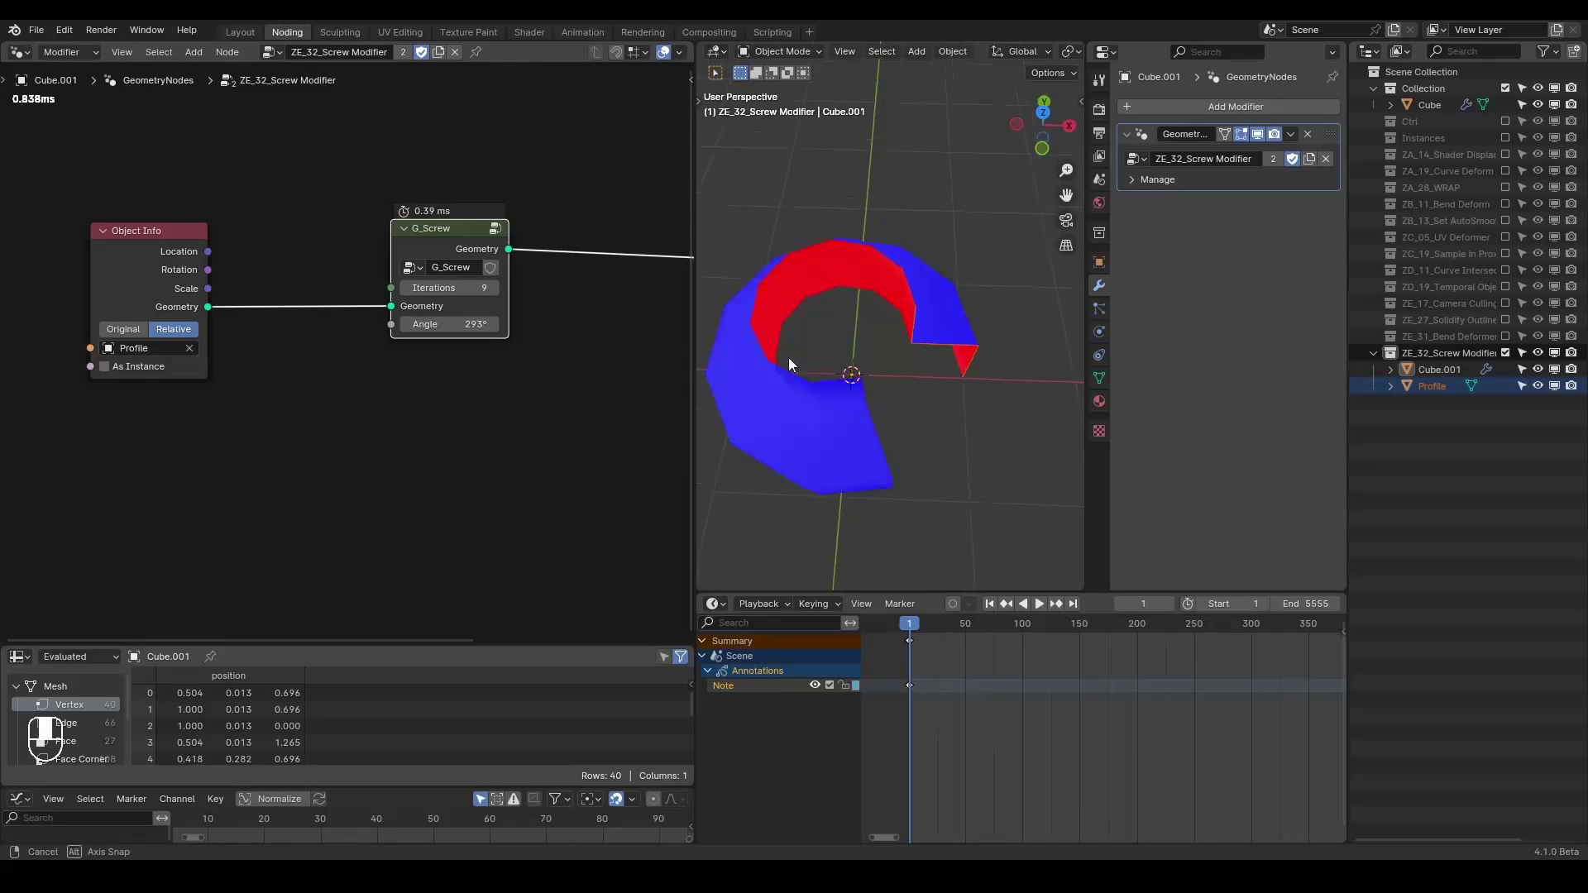
# - Orbit around the 293°, 9-iteration partial ring, then enter the G_Screw group again
pyautogui.click(822, 339)
pyautogui.middleClick(441, 237)
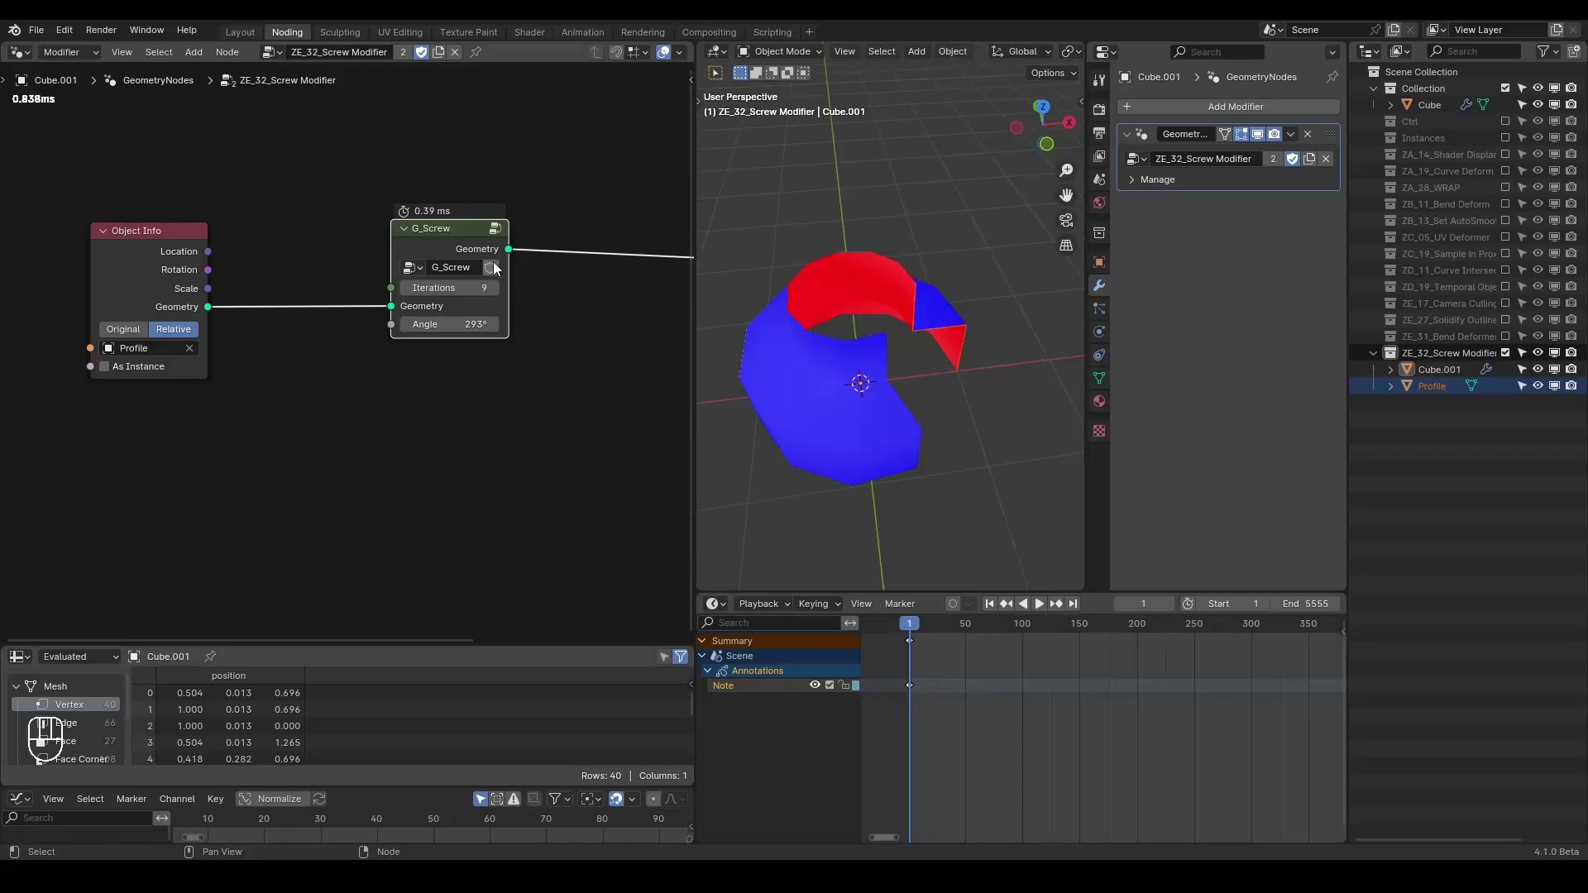
pyautogui.middleClick(458, 248)
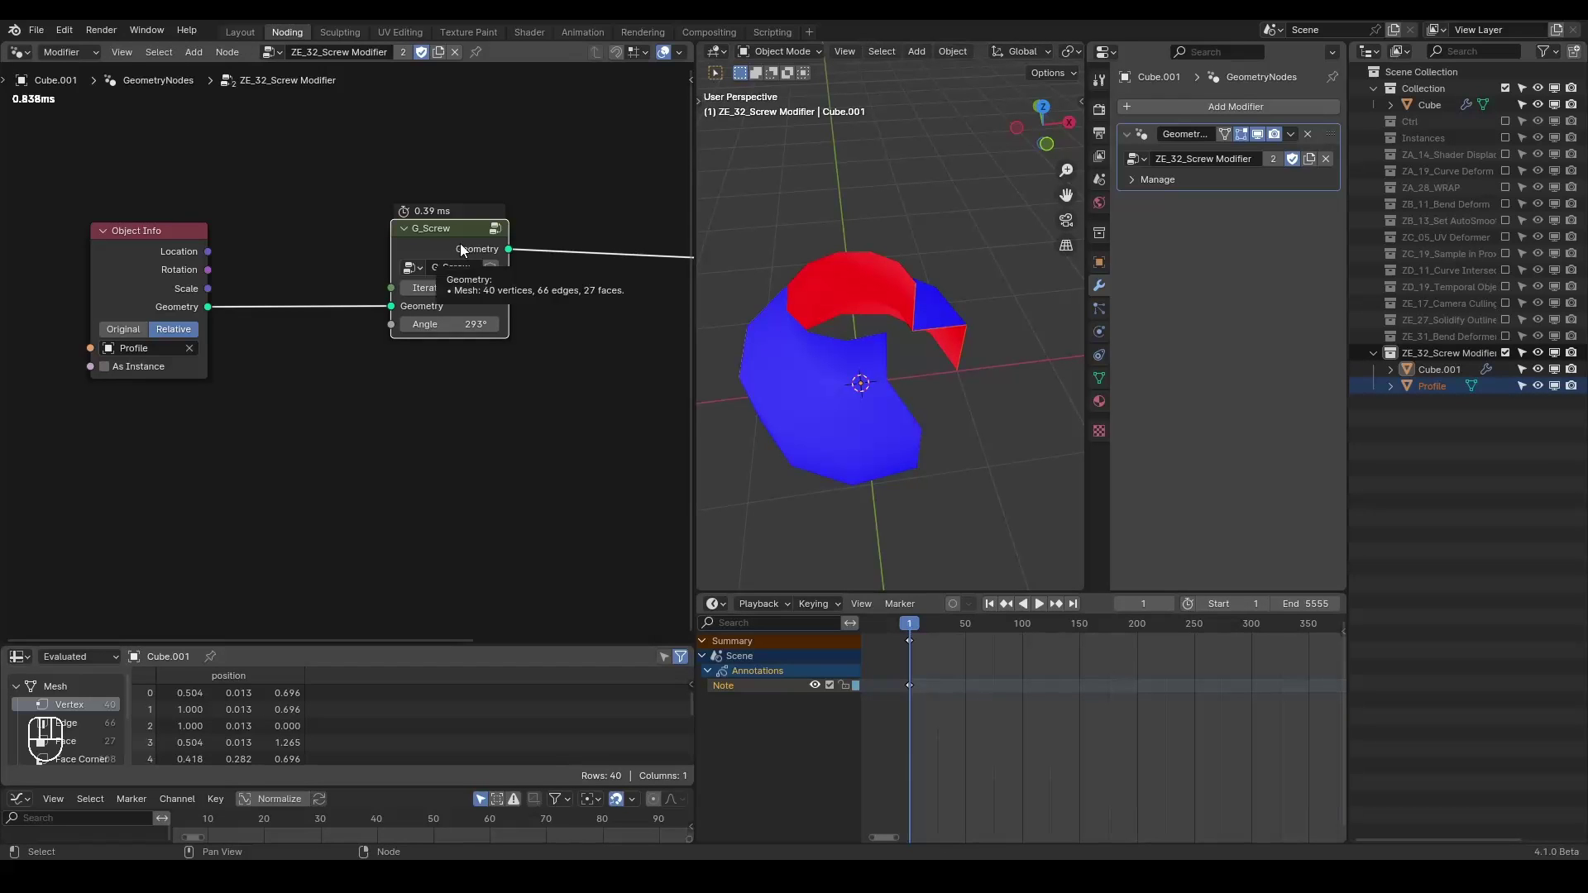
pyautogui.press('Tab')
pyautogui.click(503, 272)
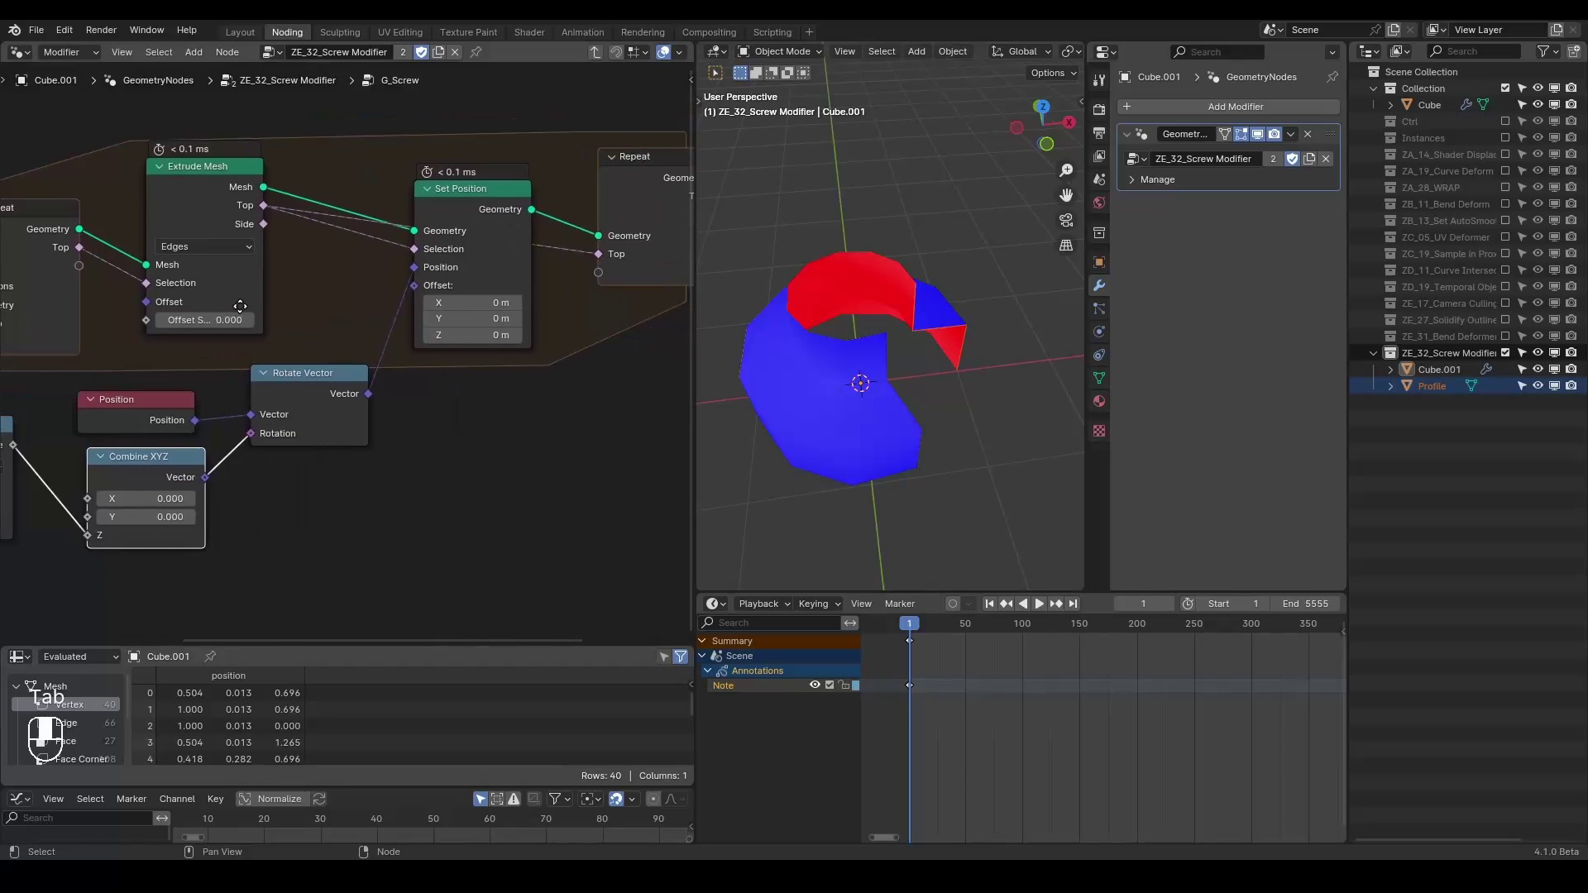